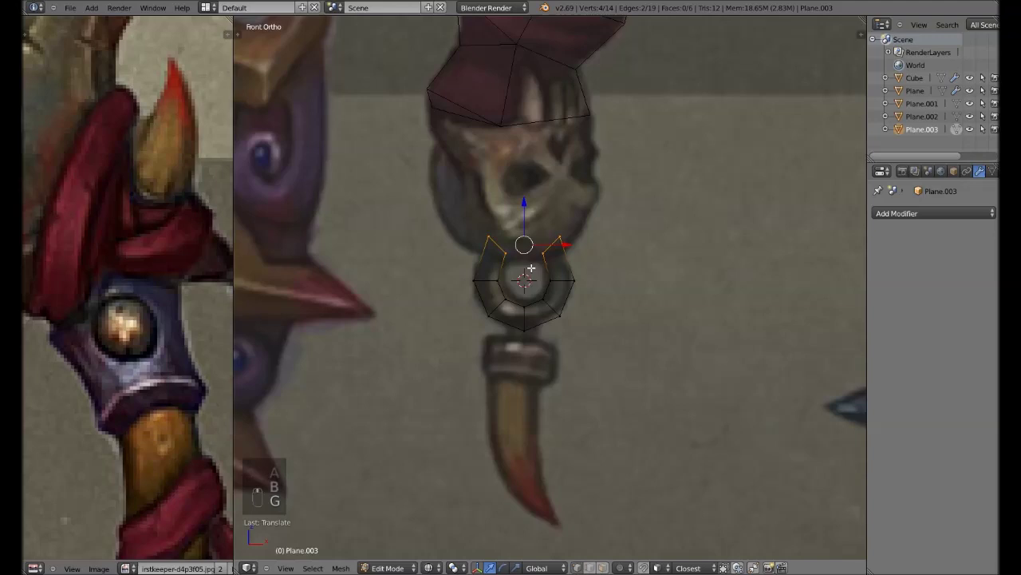
- Finish the mirrored ring piece, save, and add a new 6-vertex circle for the pommel
key(Tab)
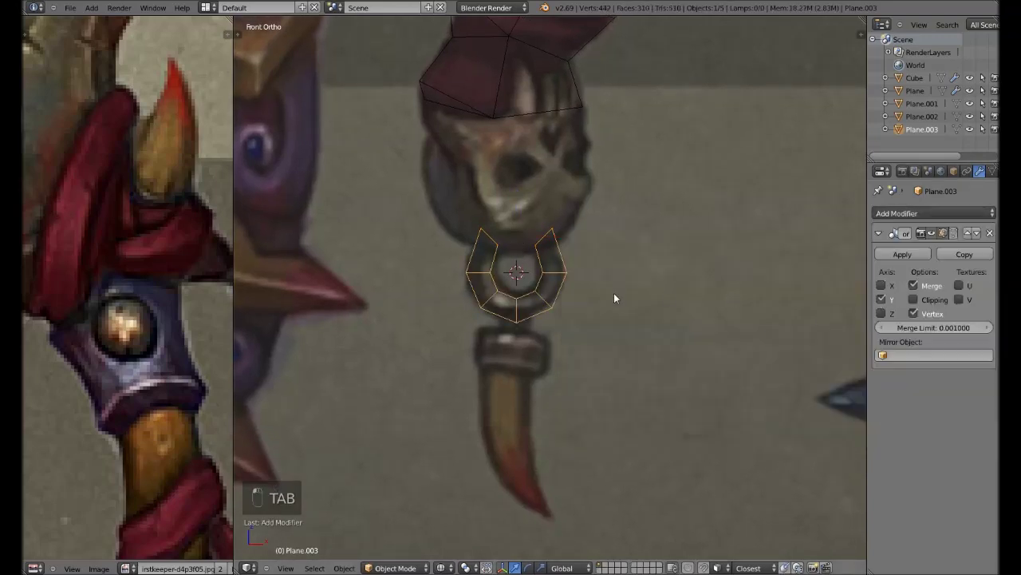
key(KP_1)
drag(569, 256, 564, 244)
key(ctrl+s)
key(shift+a)
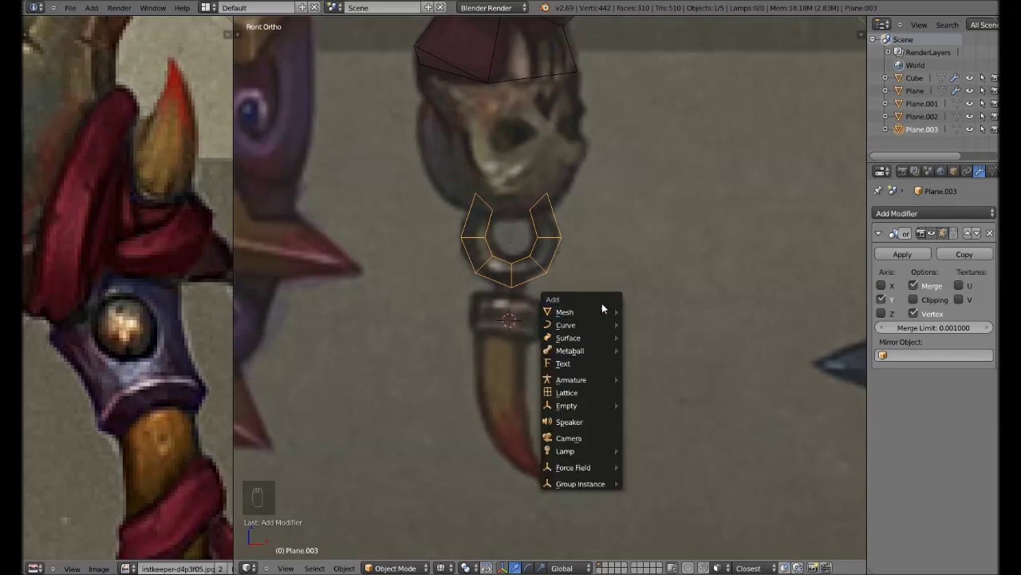
key(F6)
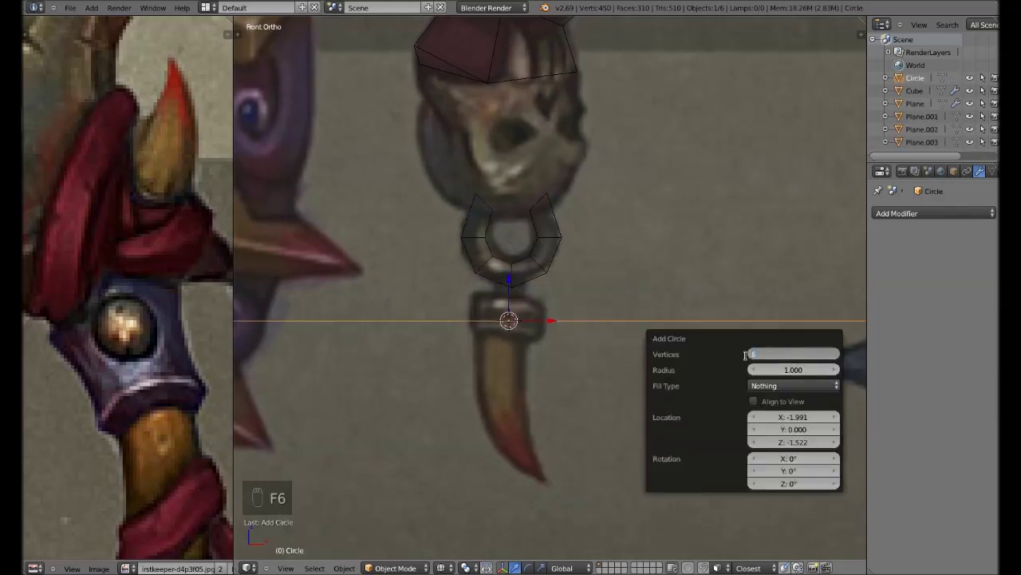
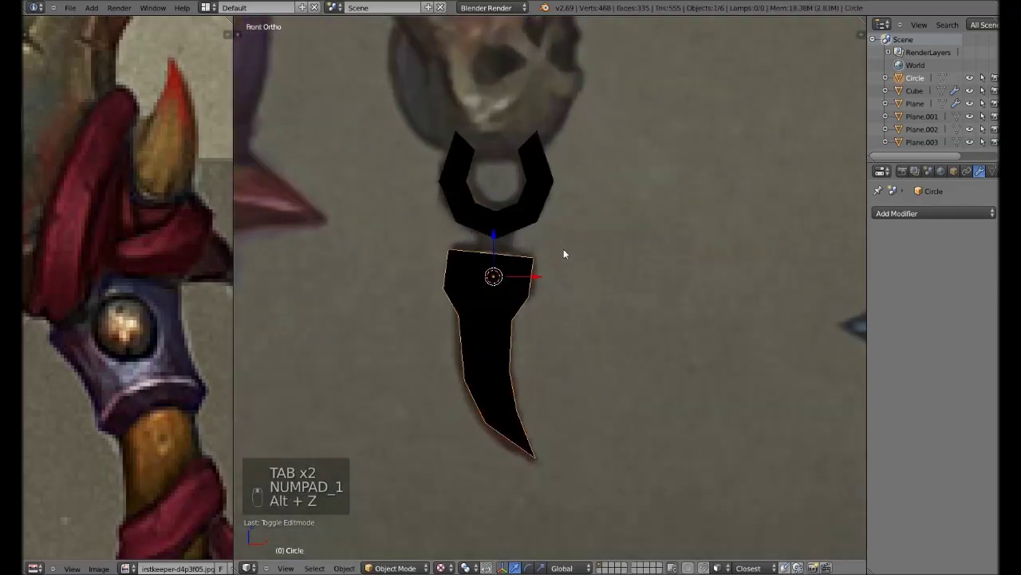
- Extrude, scale and move the circle into a thick horseshoe ring, checking it in solid shading and saving
key(Tab)
key(alt+z)
key(alt+z)
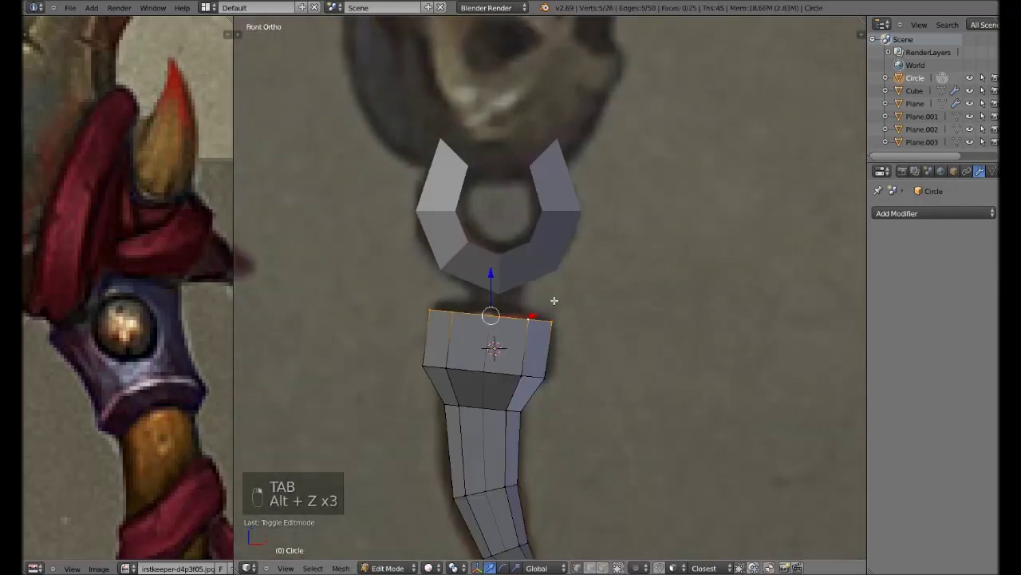
right_click(573, 298)
key(e)
key(s)
key(g)
key(s)
key(Tab)
key(a)
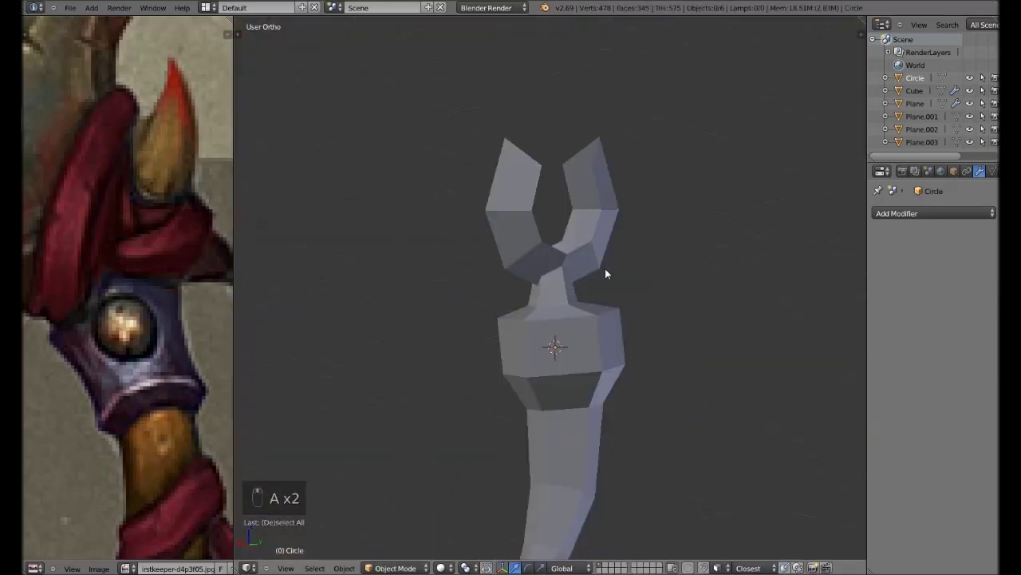
key(alt+z)
key(alt+z)
key(ctrl+s)
- Recenter on the lower handle and add Plane.004 for the grip, starting its edit
key(KP_1)
key(KP_3)
key(KP_1)
key(shift+c)
key(Tab)
key(x)
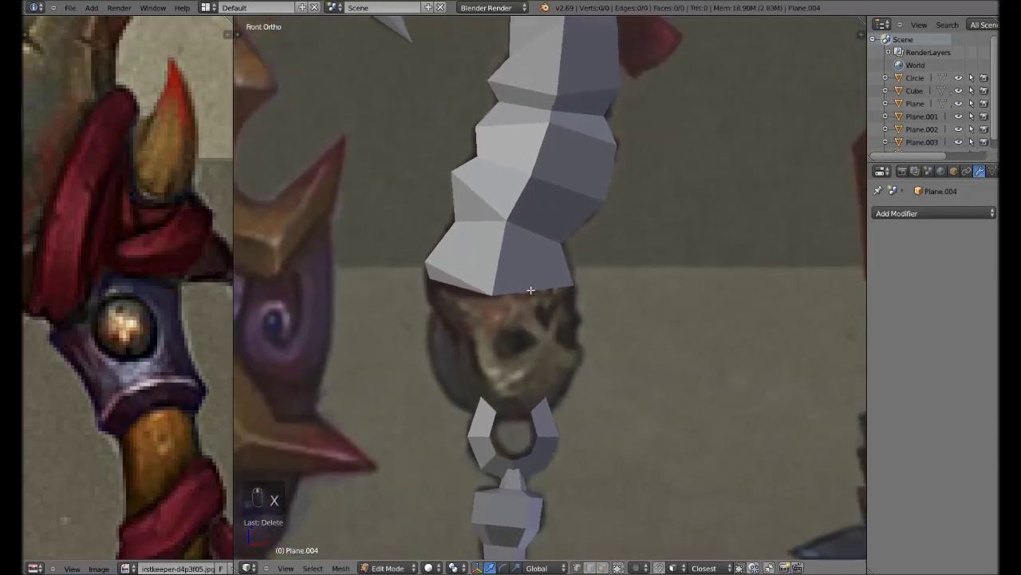
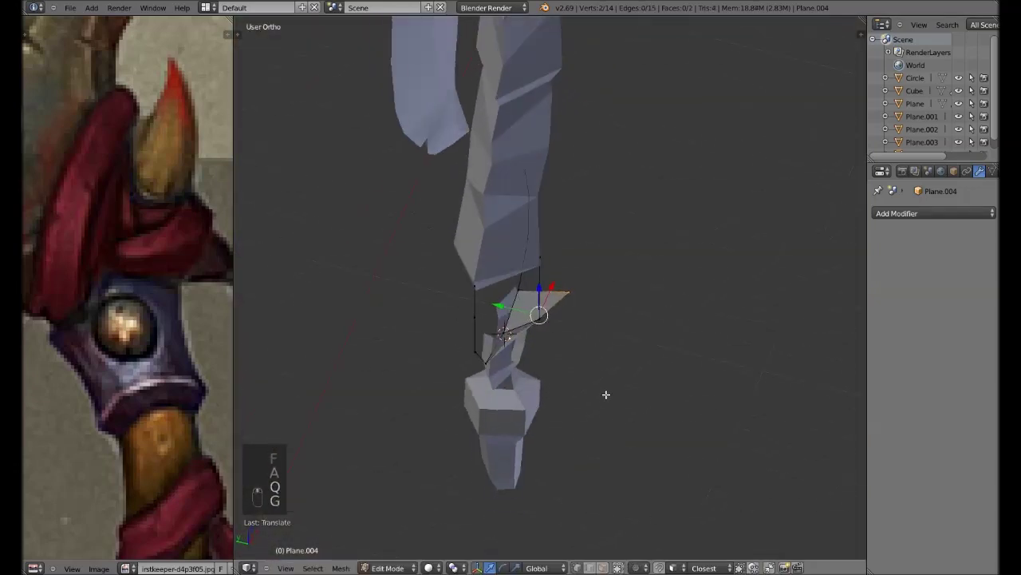
- Extrude grip vertices along the skull's outline in front view and fill the first faces, then save
key(g)
key(KP_1)
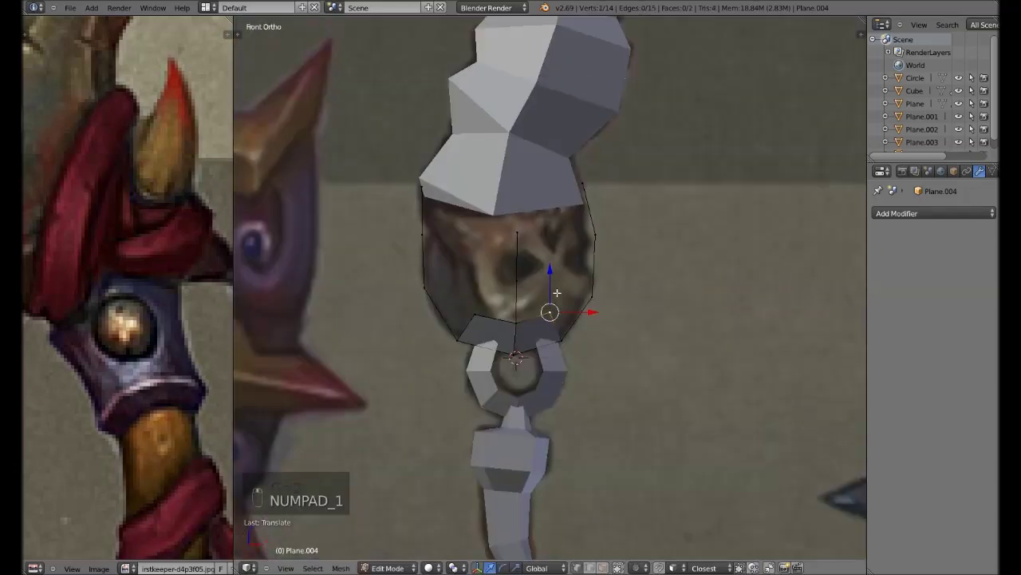
click(513, 332)
key(e)
right_click(514, 310)
key(f)
key(e)
right_click(509, 317)
key(f)
key(ctrl+s)
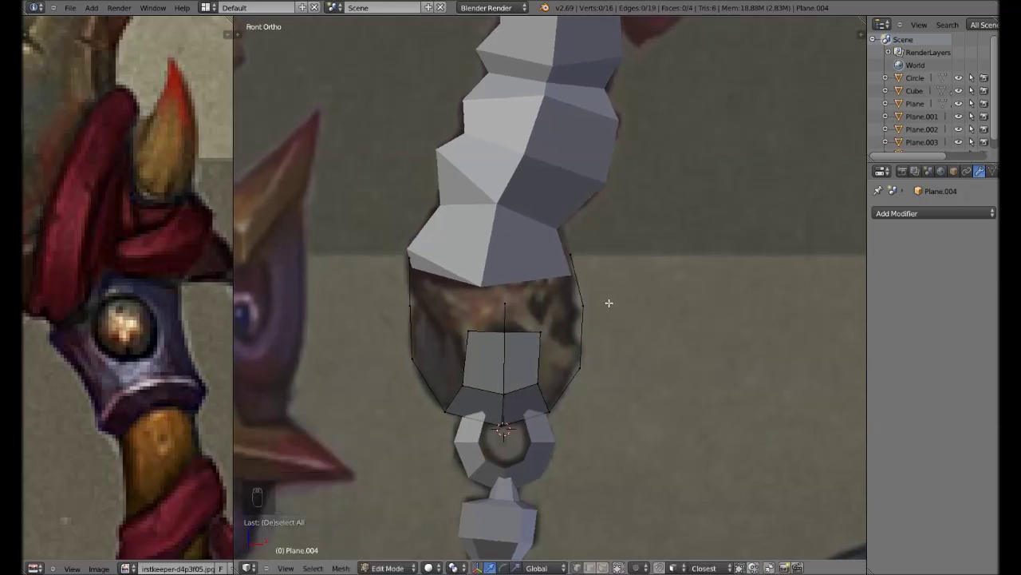
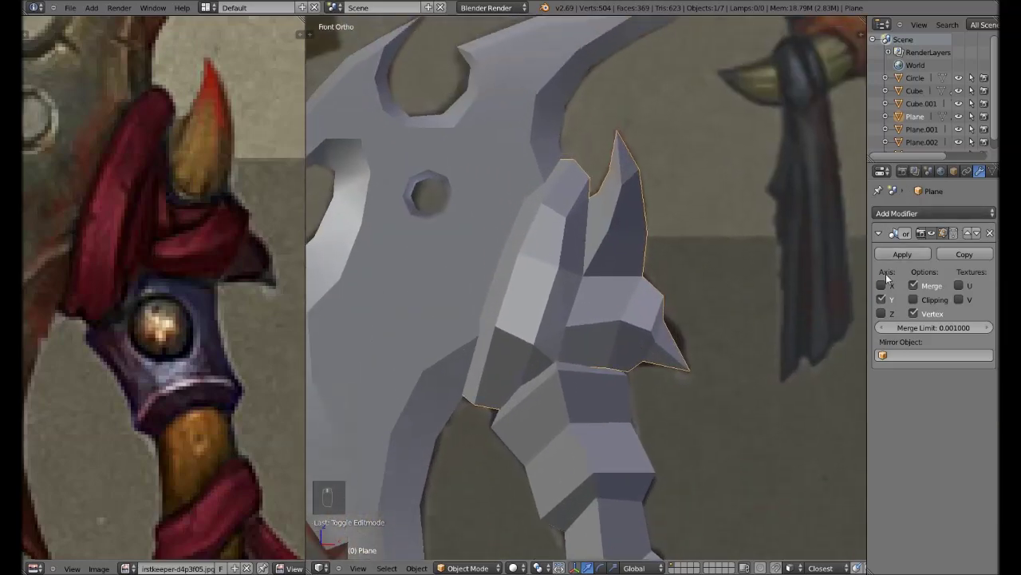
- Select all blade faces, recalculate them, and add an Edge Split modifier for flat shading
drag(926, 213, 681, 265)
key(Tab)
key(a)
key(a)
key(ctrl+f)
key(Tab)
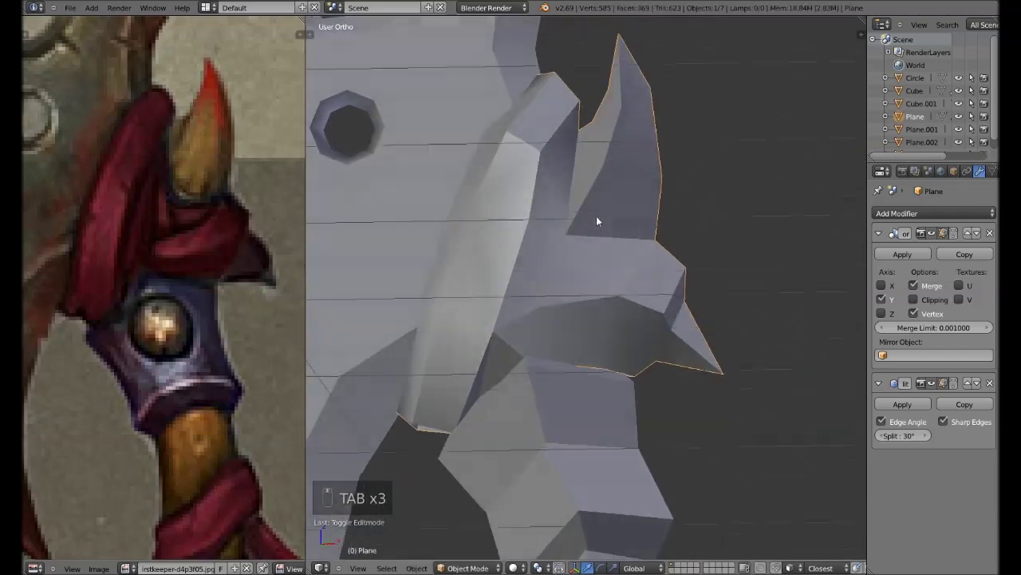
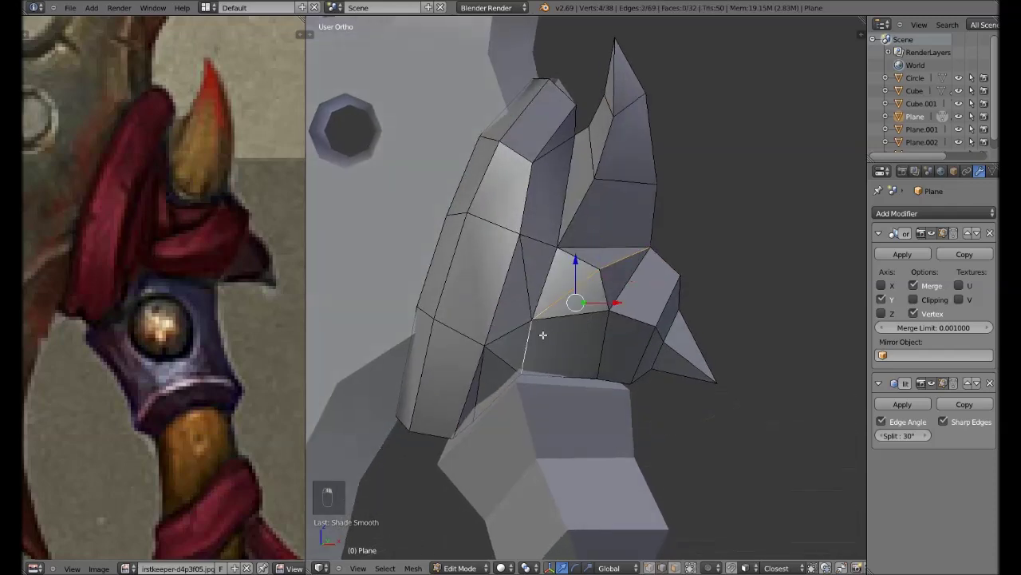
- Fix the blade normals and mark its outer edges as UV seams
key(ctrl+e)
key(a)
key(a)
key(ctrl+n)
key(a)
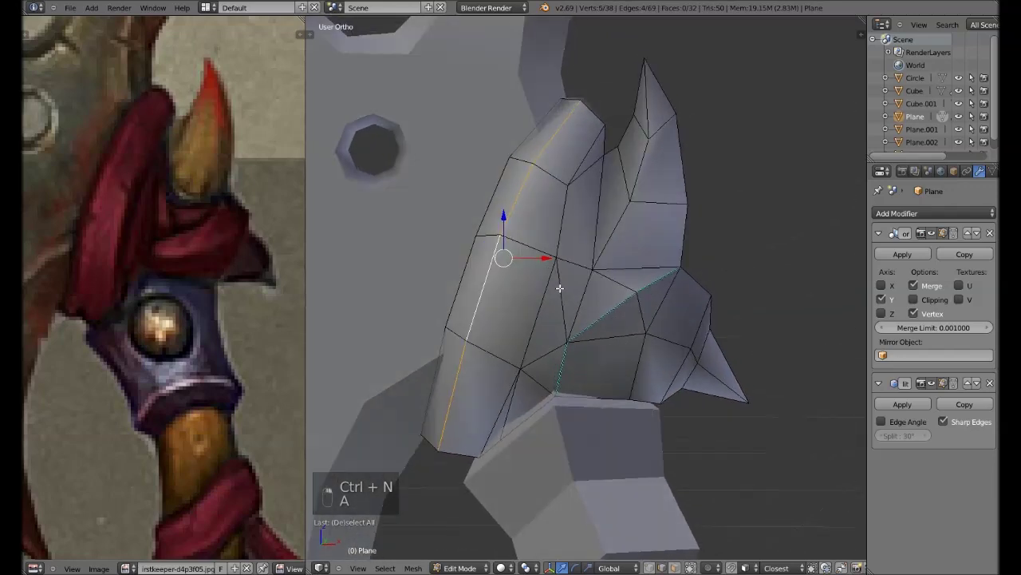
key(ctrl+e)
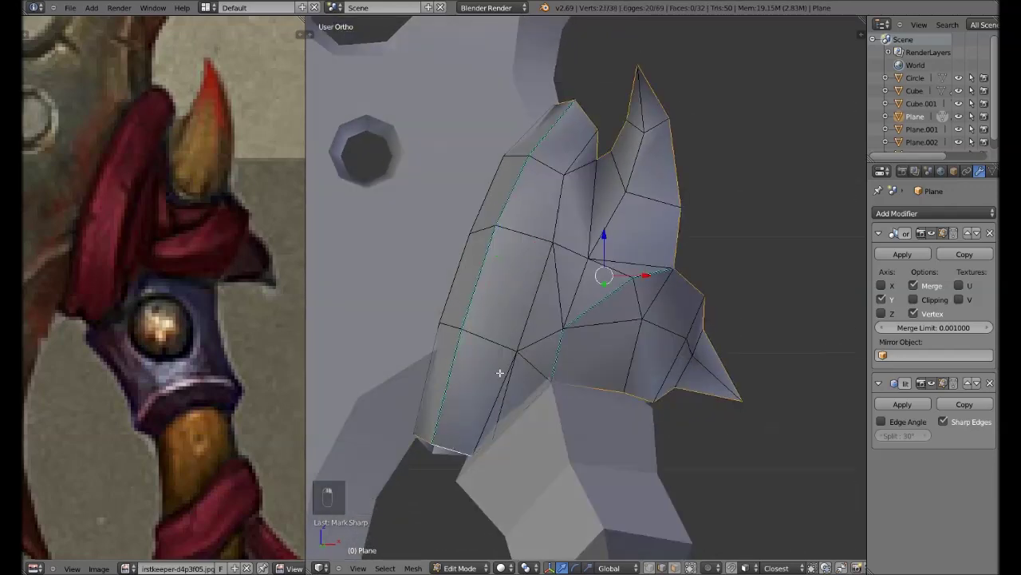
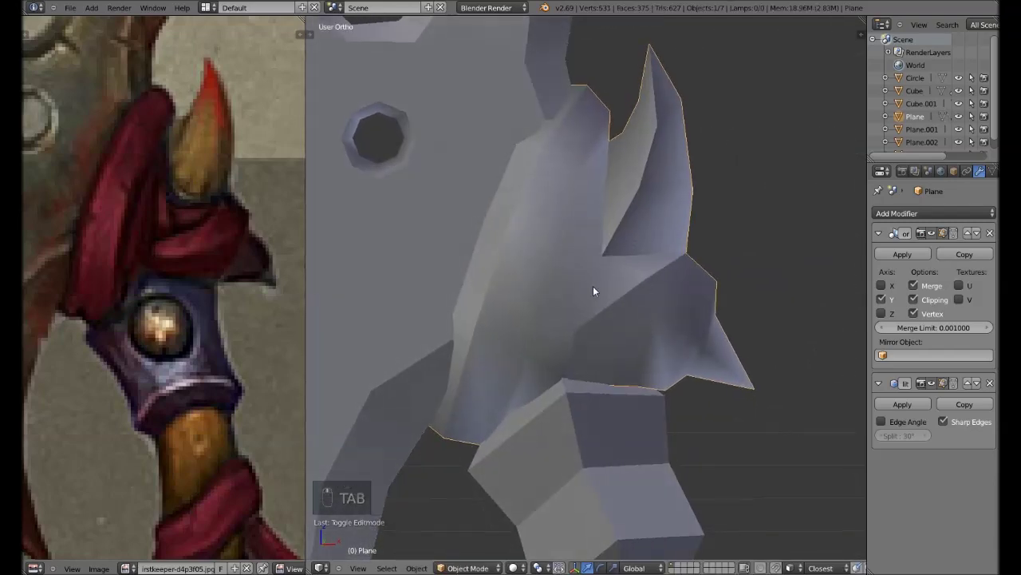
key(Tab)
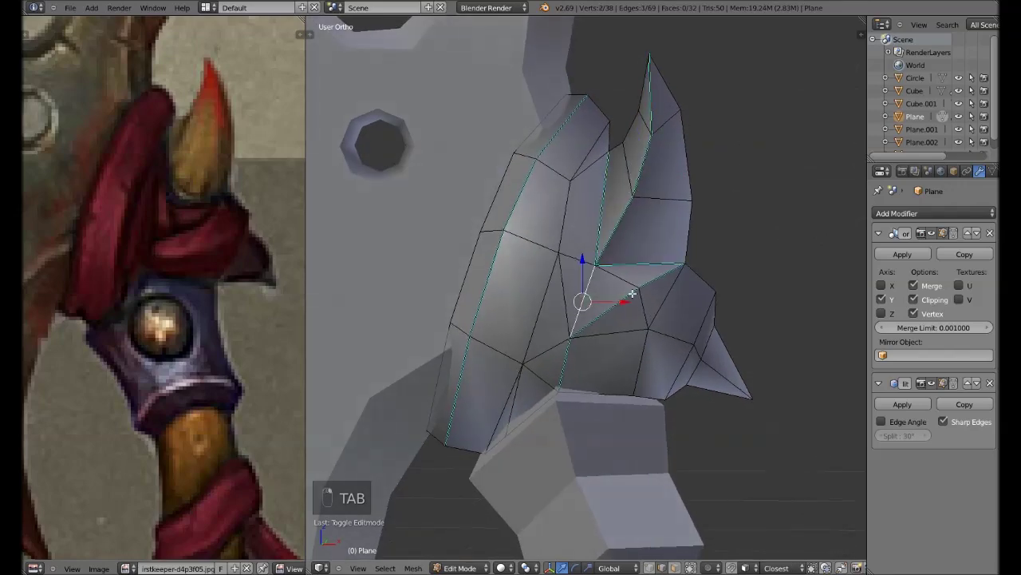
key(Tab)
drag(606, 320, 603, 303)
key(Tab)
- Mark the spike edges as seams one group at a time, checking the shading between edits
key(ctrl+e)
key(Tab)
key(Tab)
key(ctrl+e)
key(Tab)
key(ctrl+e)
key(Tab)
key(Tab)
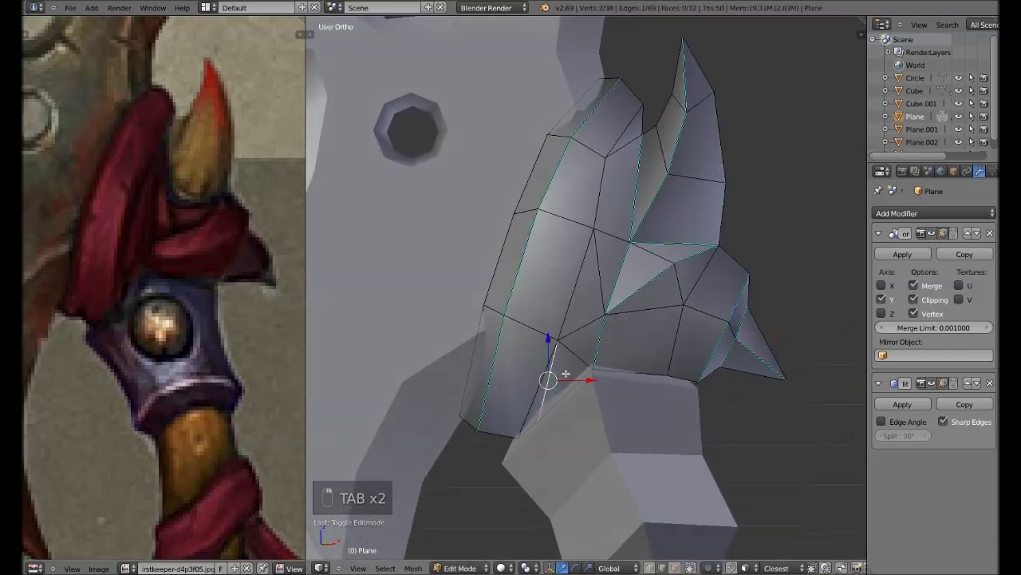
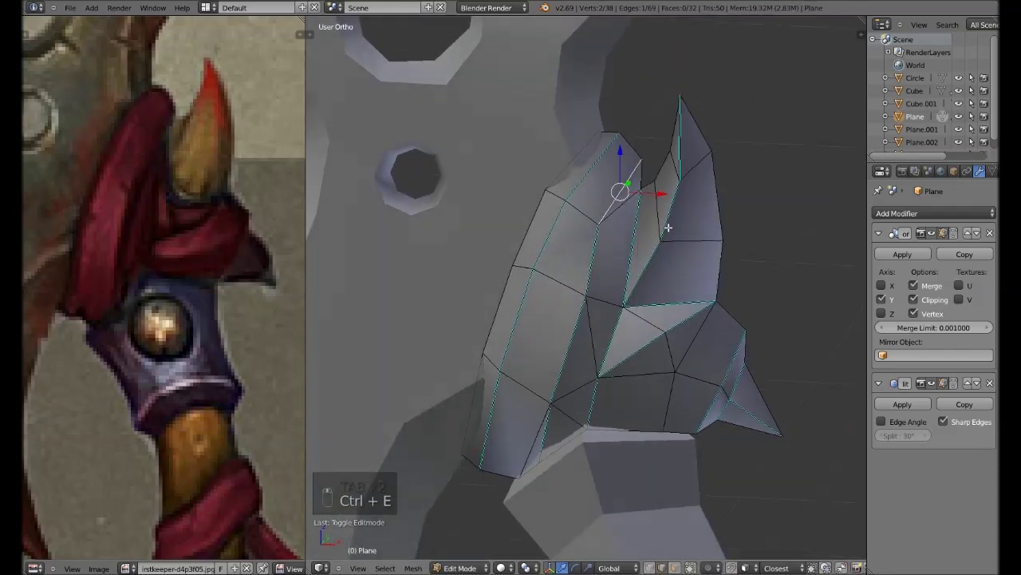
key(ctrl+e)
key(Tab)
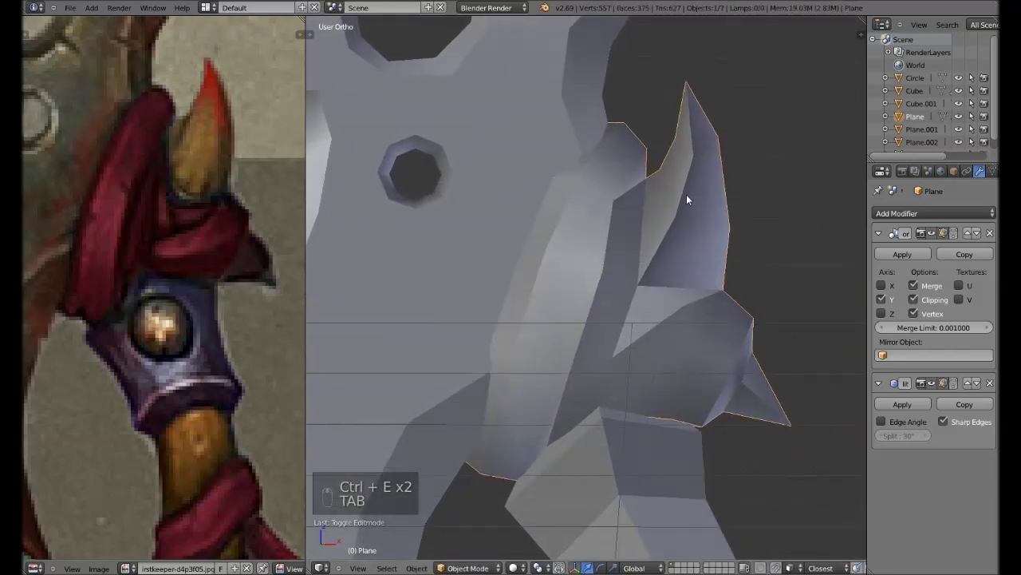
key(Tab)
key(q)
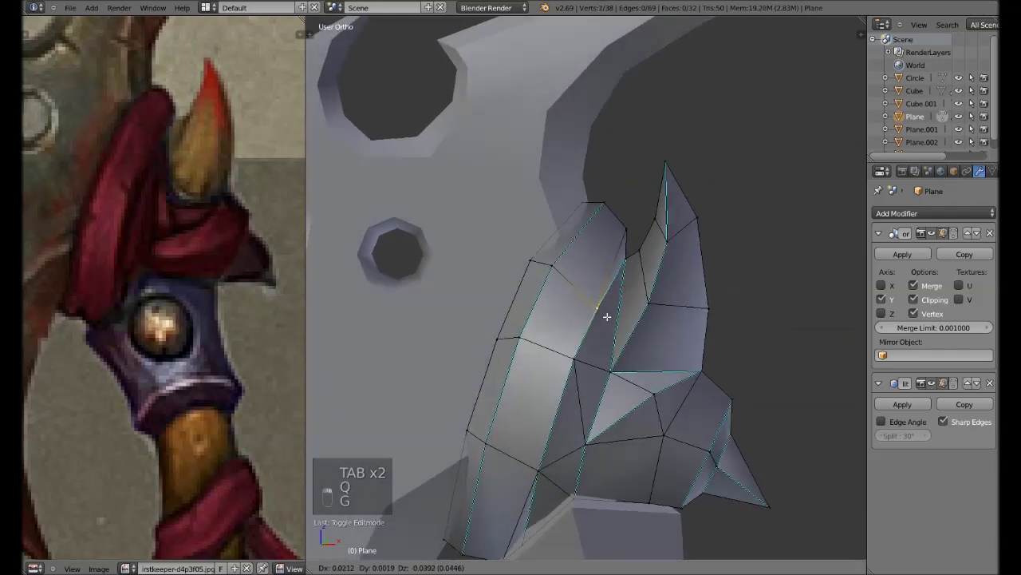
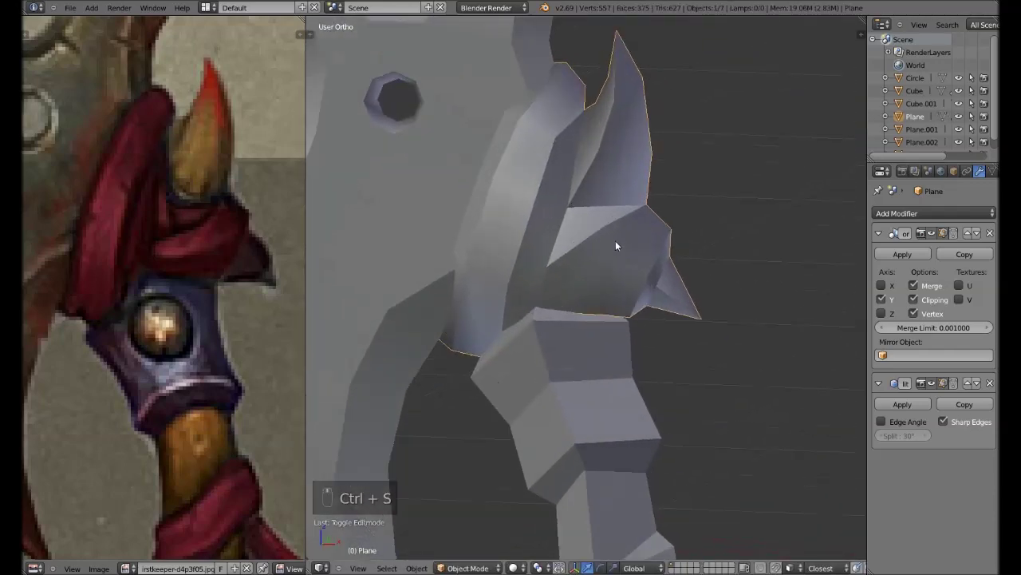
- Fill the remaining spike faces, mark their edges as seams, and view the finished head from the front
key(Tab)
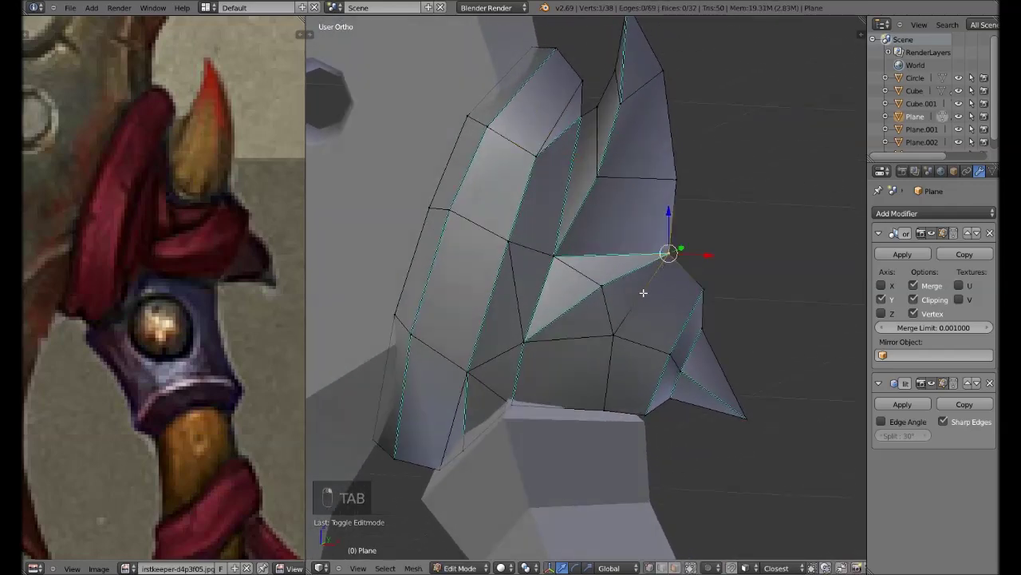
key(x)
key(g)
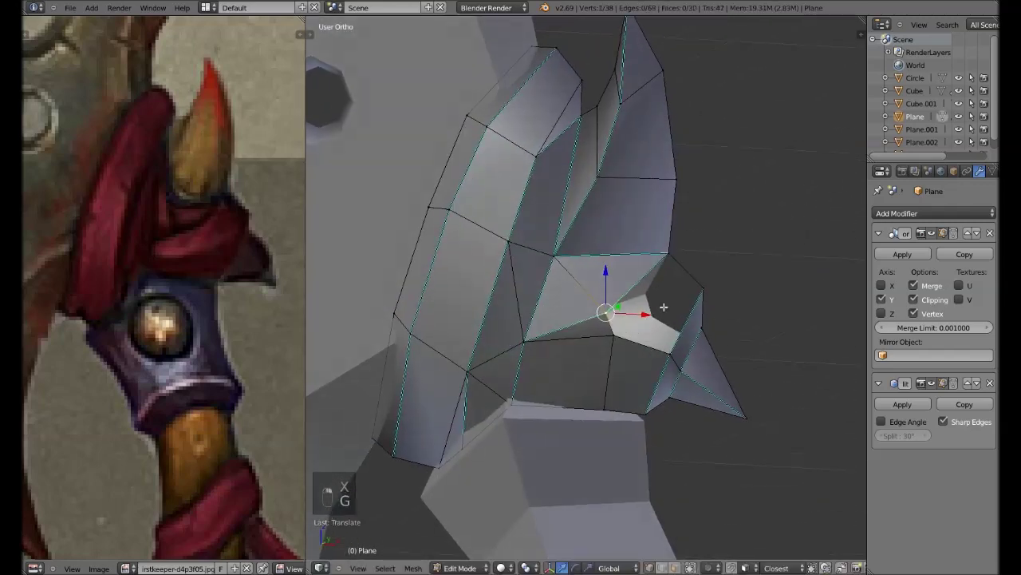
key(f)
key(a)
key(ctrl+e)
key(a)
key(ctrl+e)
key(a)
key(ctrl+e)
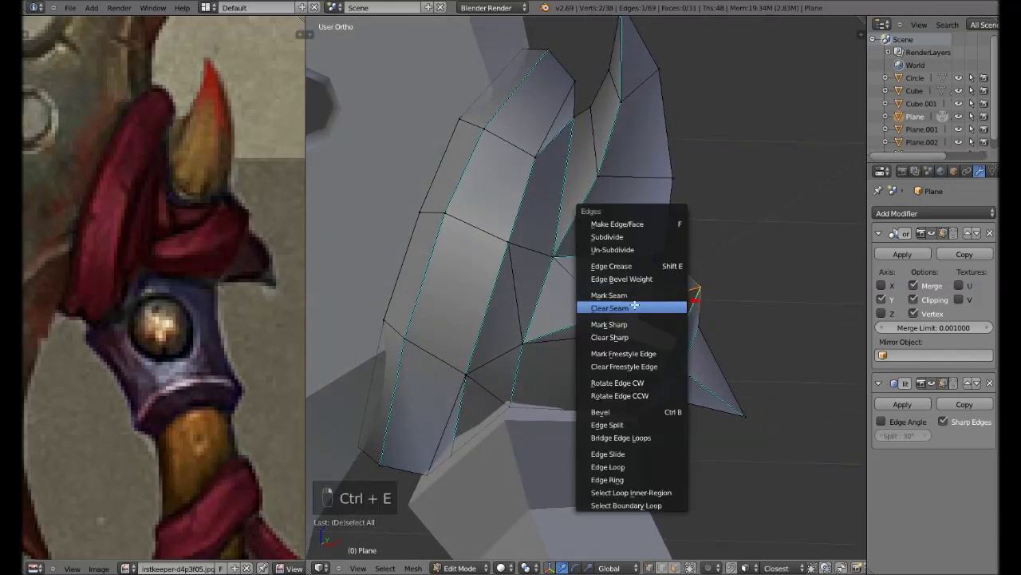
key(ctrl+e)
key(a)
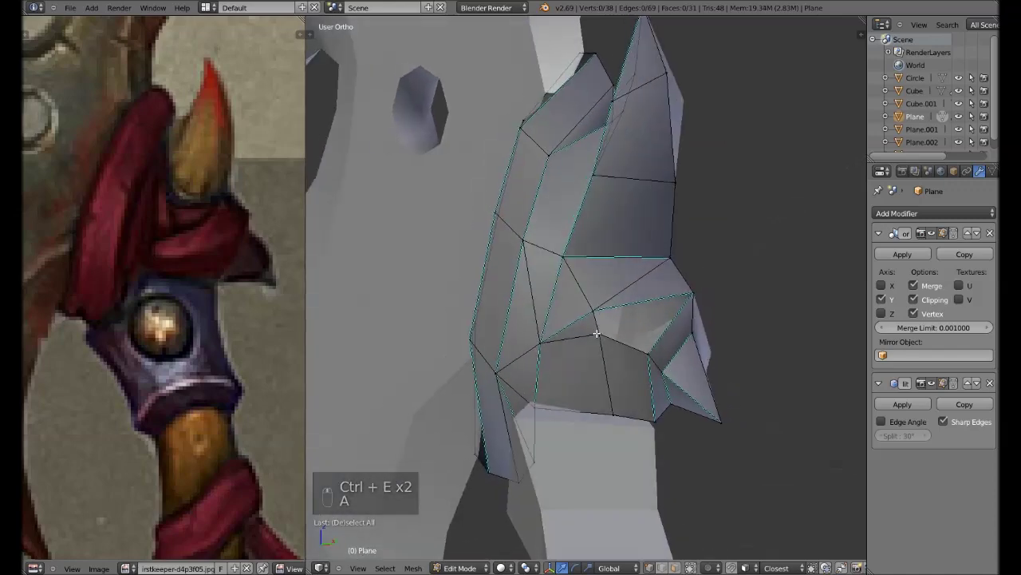
key(f)
key(Tab)
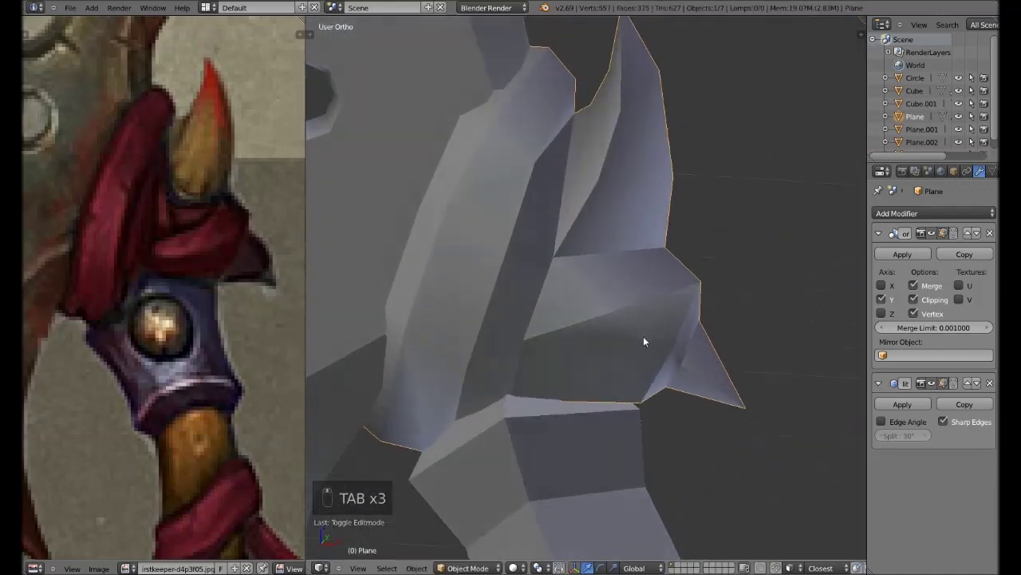
key(KP_1)
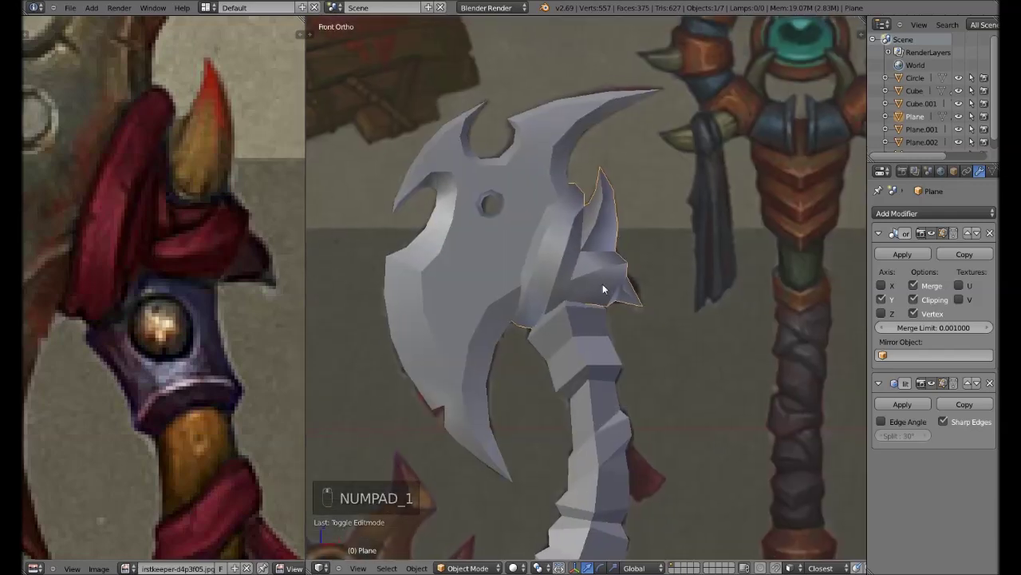
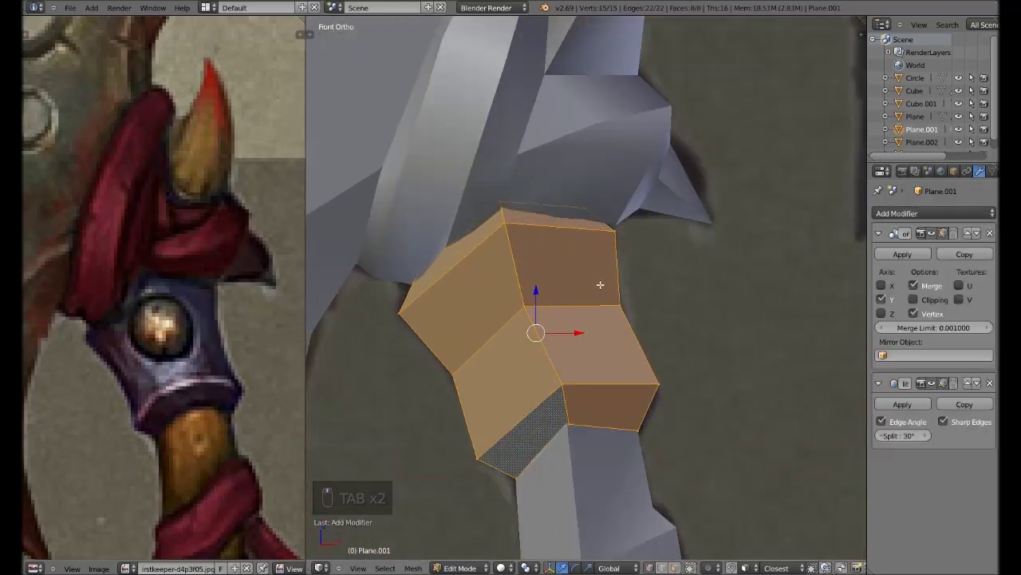
- Mark one handle segment's outline edges sharp for crisp shading
key(Tab)
key(Tab)
key(ctrl+e)
key(ctrl+e)
key(Tab)
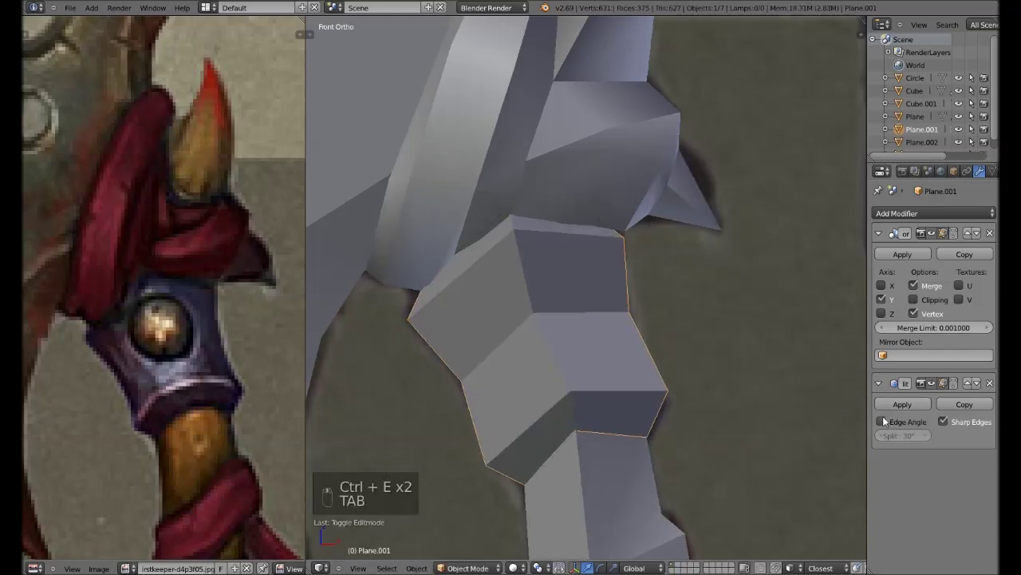
- Give the handle segments edge-split smoothing, save, and start moving the lower head vertices
key(Tab)
key(a)
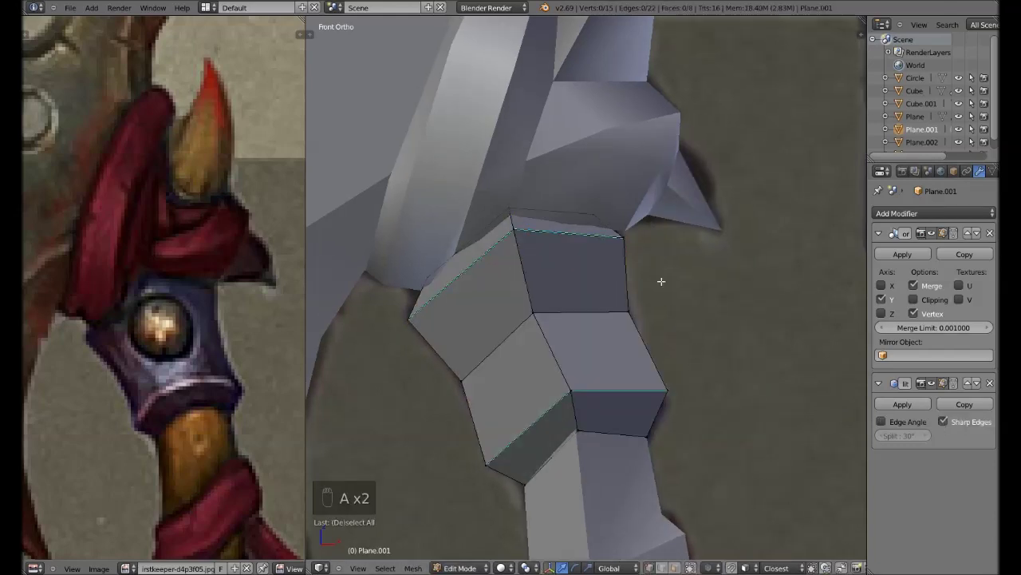
key(a)
key(ctrl+f)
key(Tab)
drag(598, 282, 618, 281)
drag(653, 289, 622, 288)
key(ctrl+s)
key(g)
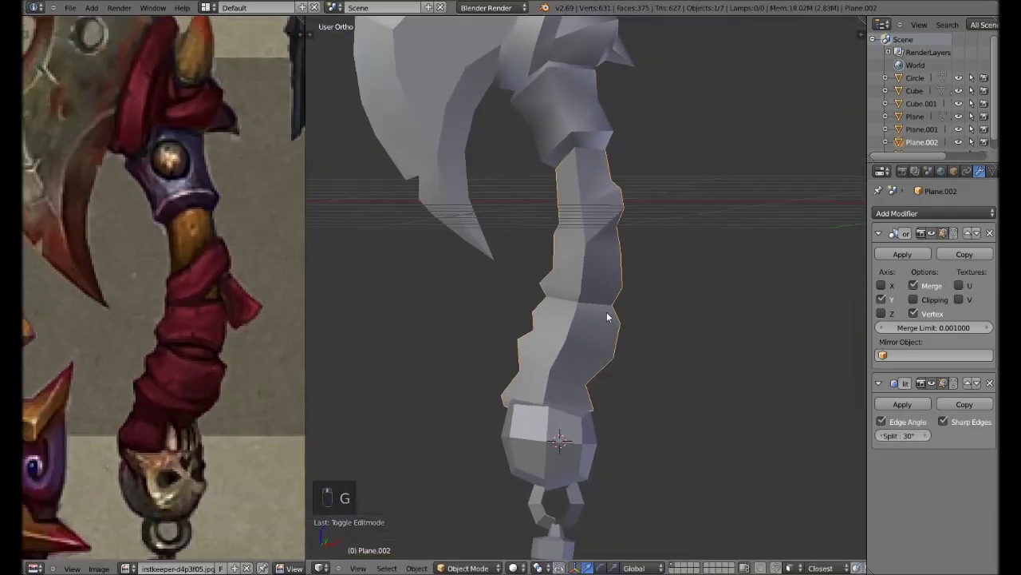
- Save the file and start applying Ctrl+E edge operations to the handle in front view
key(Tab)
key(ctrl+s)
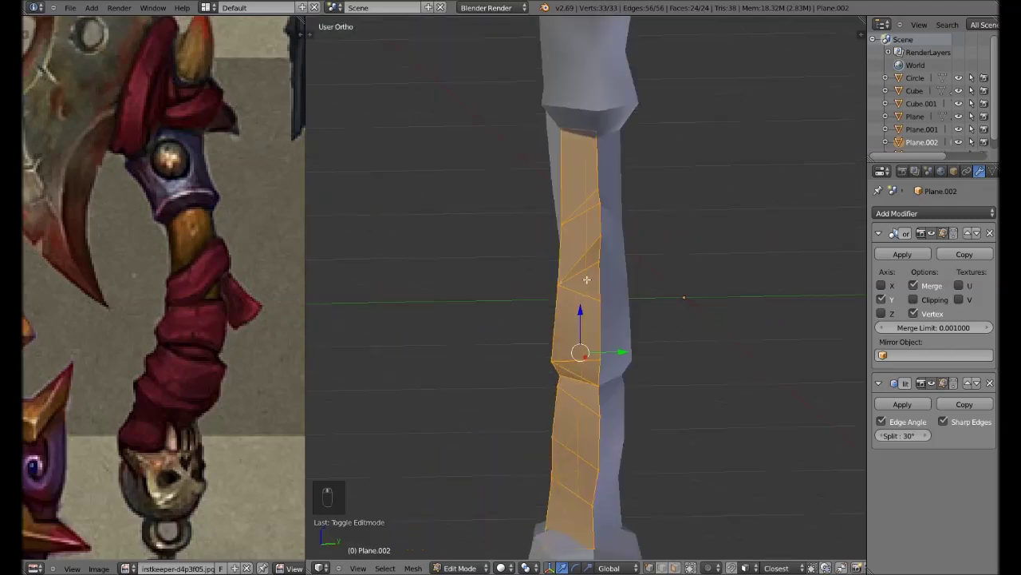
key(KP_1)
key(ctrl+e)
key(Tab)
key(Tab)
key(Tab)
key(Tab)
- Select all handle edges and repeat the Ctrl+E edge operation across the wrap loops
key(a)
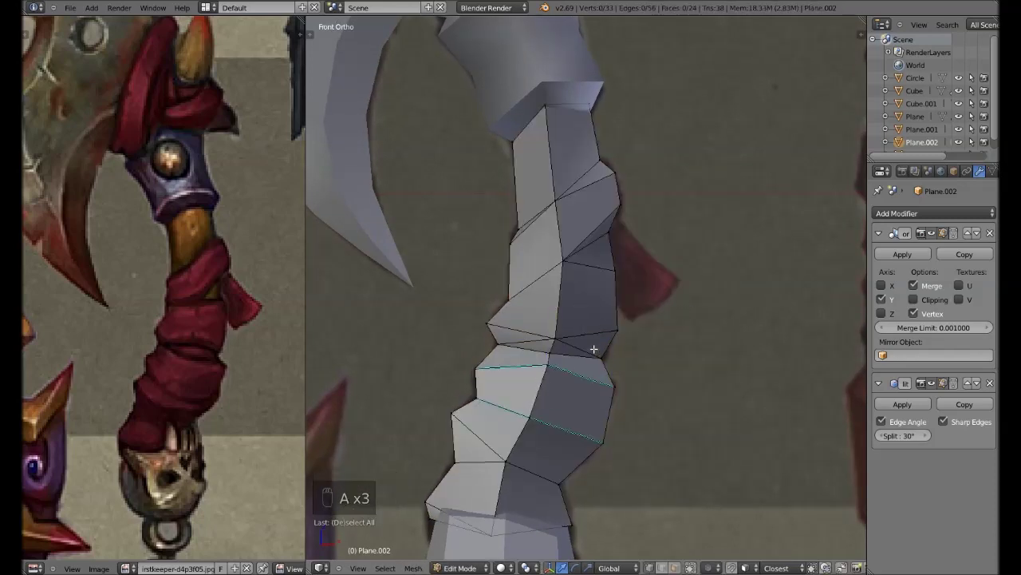
key(ctrl+e)
key(Tab)
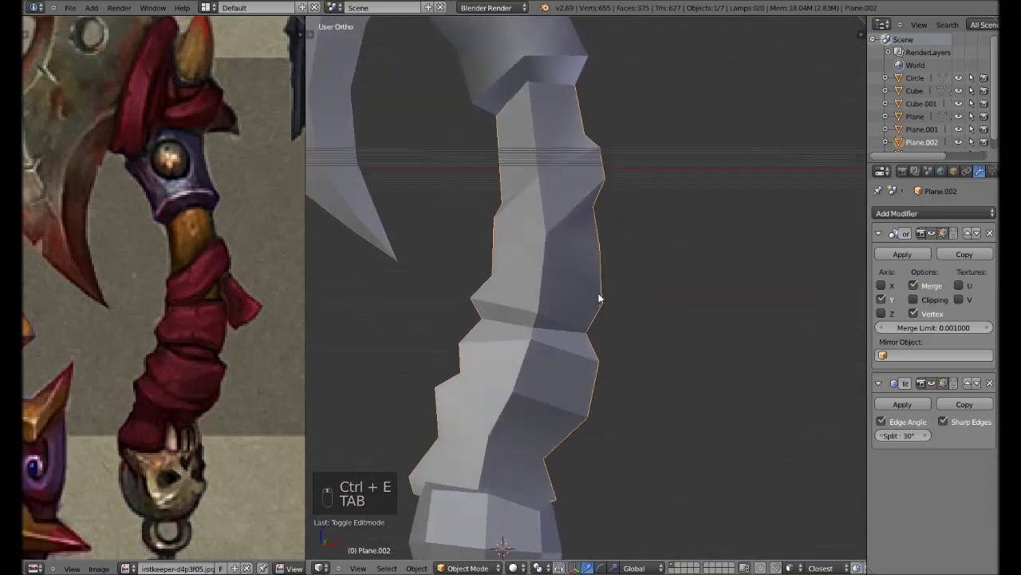
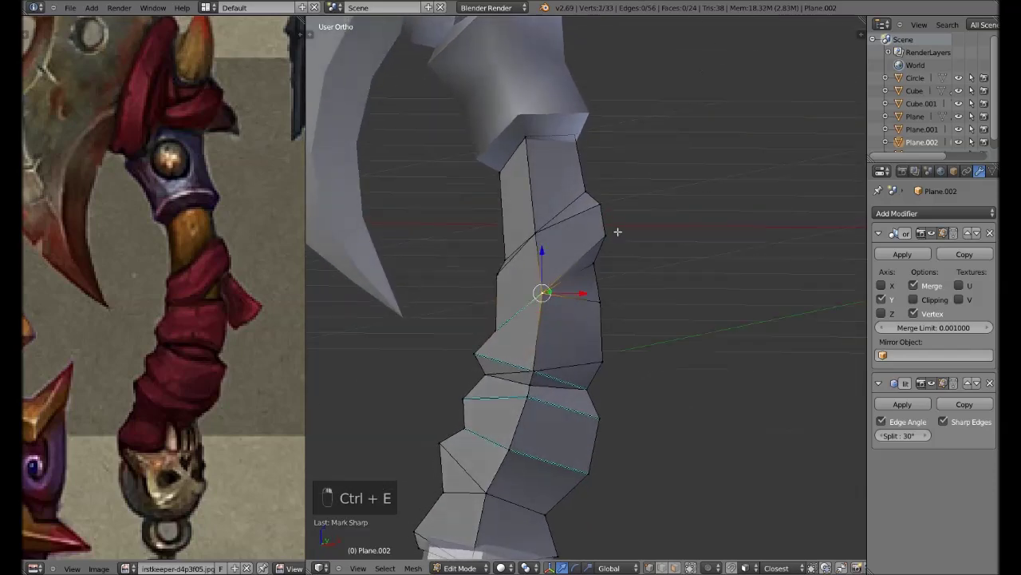
key(ctrl+e)
key(Tab)
key(Tab)
key(ctrl+e)
key(Tab)
key(Tab)
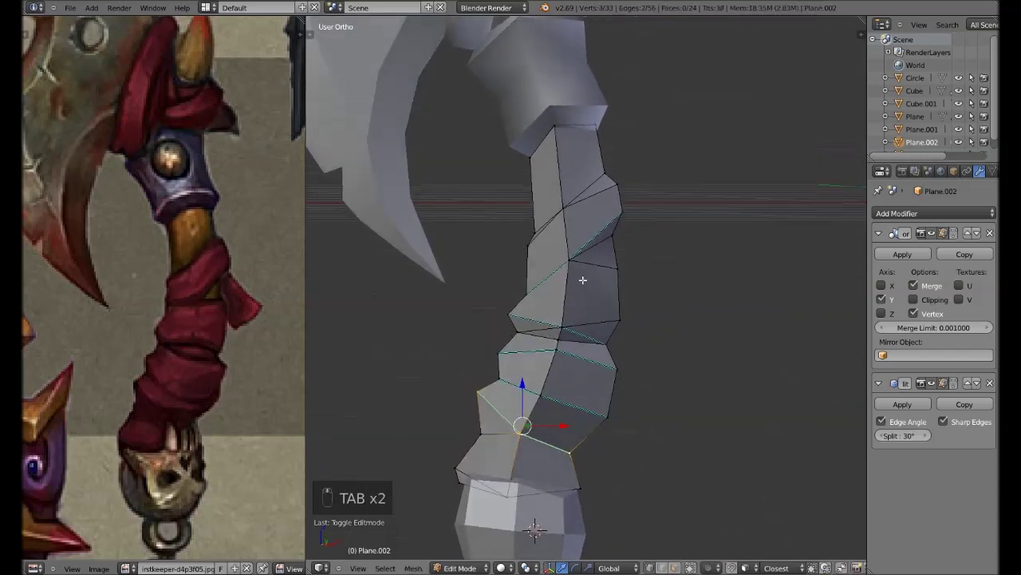
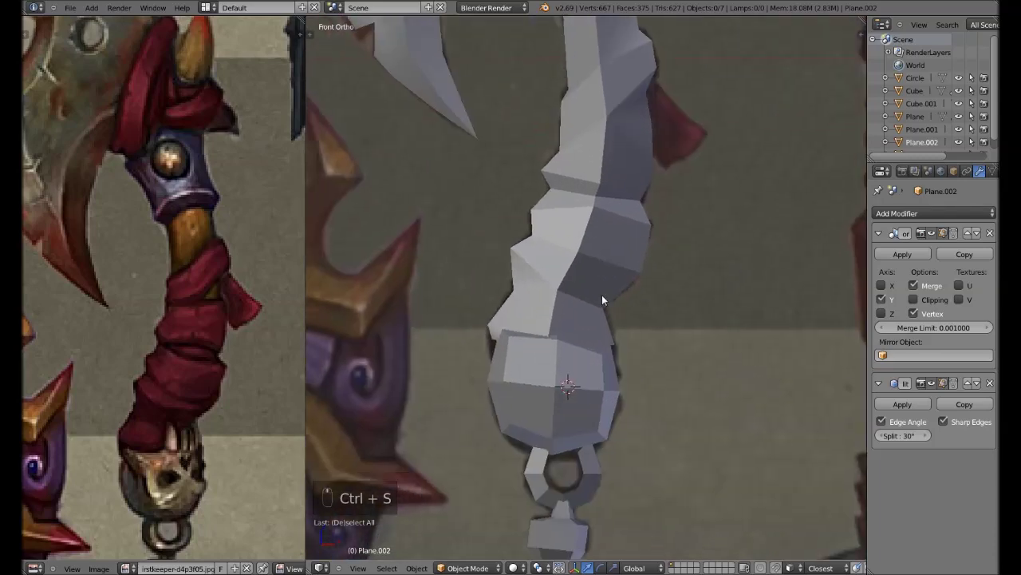
- Hide and unhide geometry, move vertices and run a Ctrl+F face operation on the handle
key(Tab)
key(Tab)
key(h)
key(Tab)
key(alt+h)
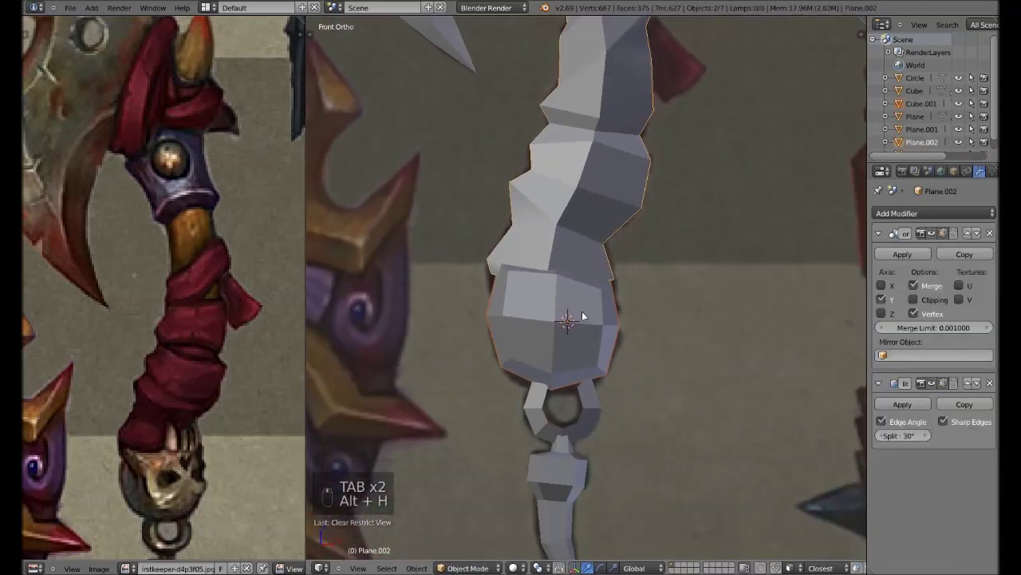
key(g)
key(Tab)
key(a)
key(ctrl+f)
key(Tab)
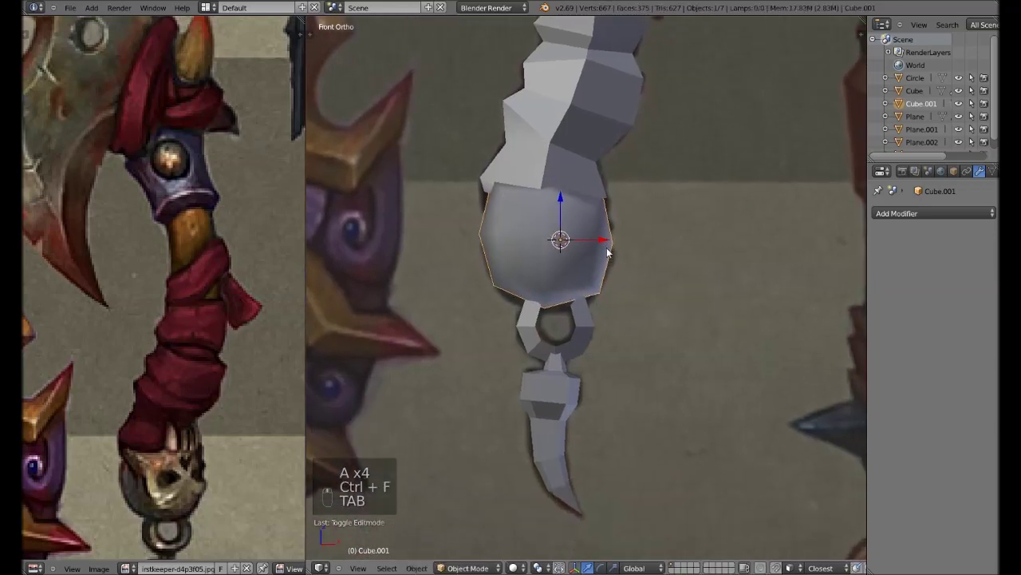
key(Tab)
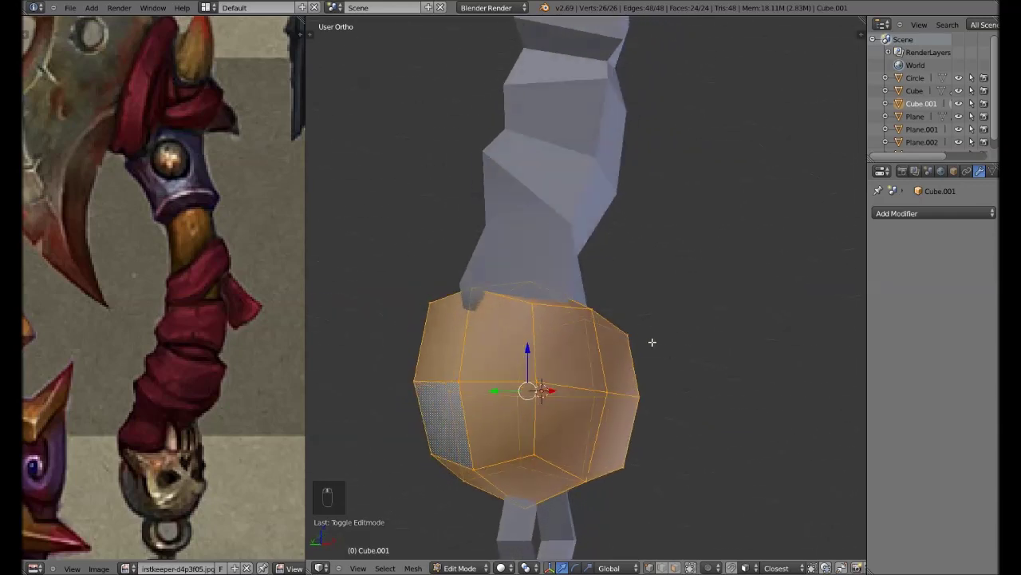
- Grab handle vertices into place and delete stray geometry, checking side and front views
key(Tab)
key(Tab)
key(g)
key(g)
key(Tab)
key(g)
key(Tab)
key(x)
key(x)
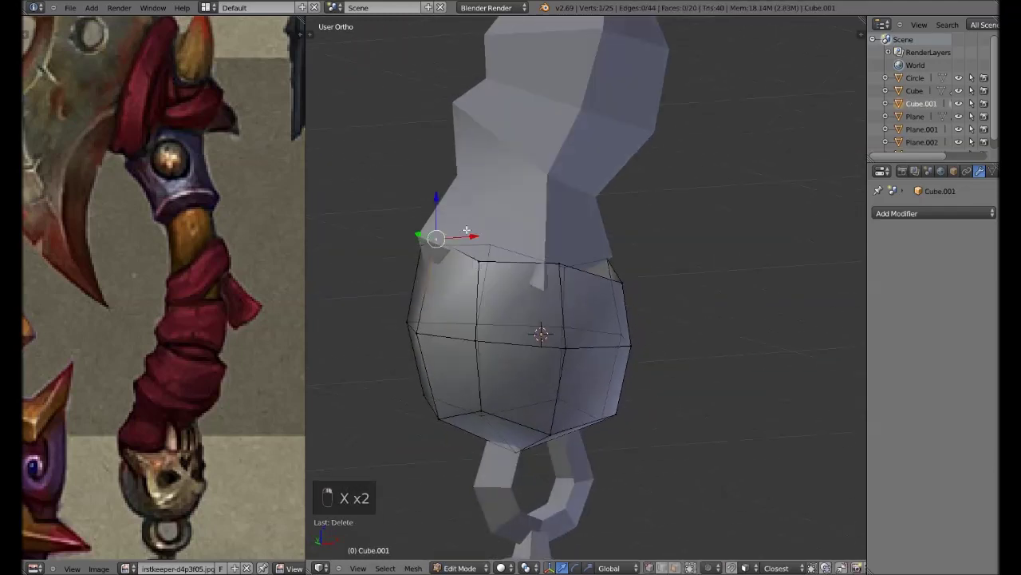
key(KP_3)
key(KP_1)
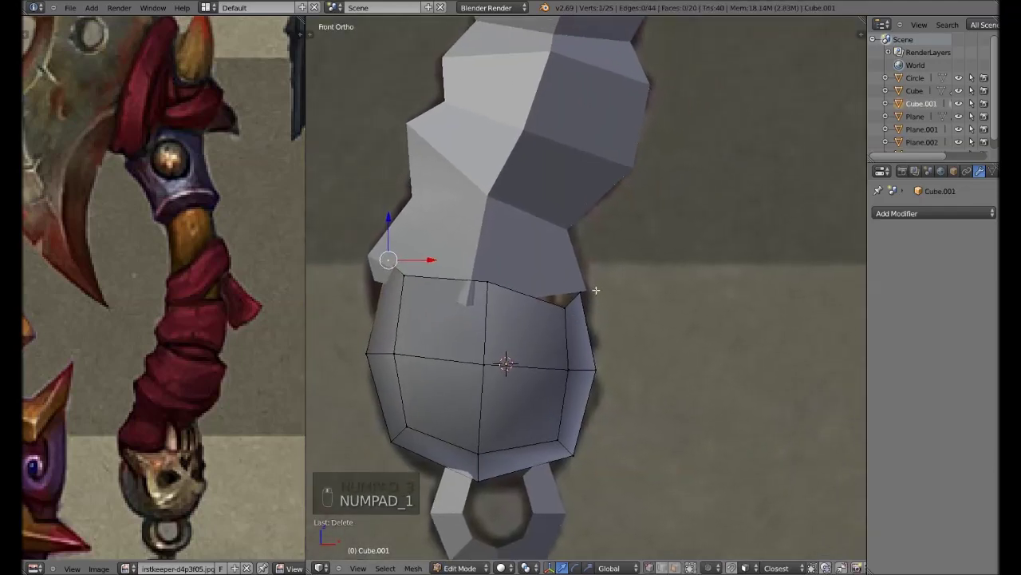
- Box-select and grab rows of vertices to twist the handle along the cloth wrap
key(g)
key(a)
key(b)
key(g)
key(b)
key(g)
key(g)
key(g)
key(a)
key(g)
key(g)
key(a)
key(b)
key(g)
key(g)
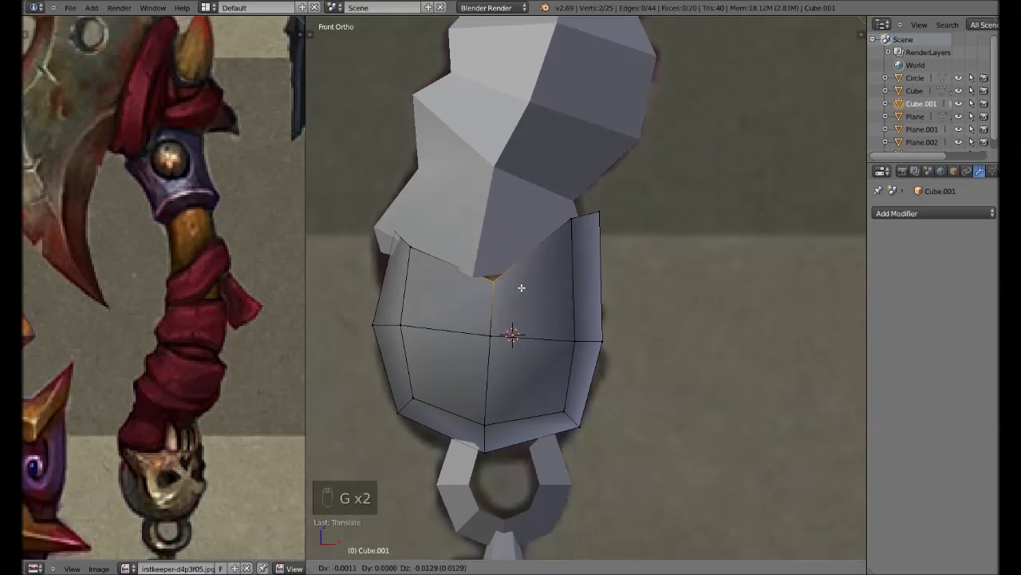
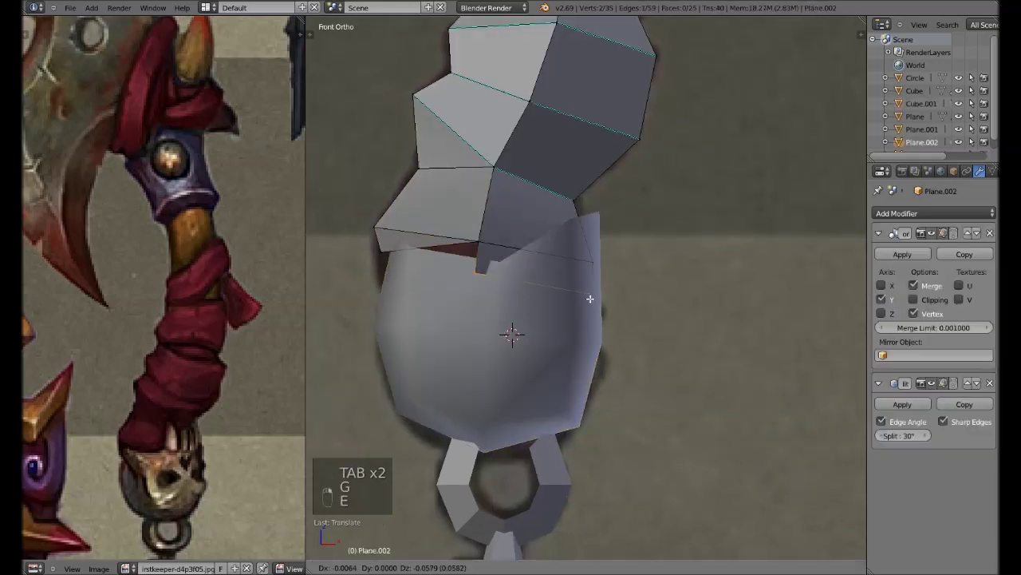
- Fill the open face, reposition the handle and review it in front view
key(f)
key(a)
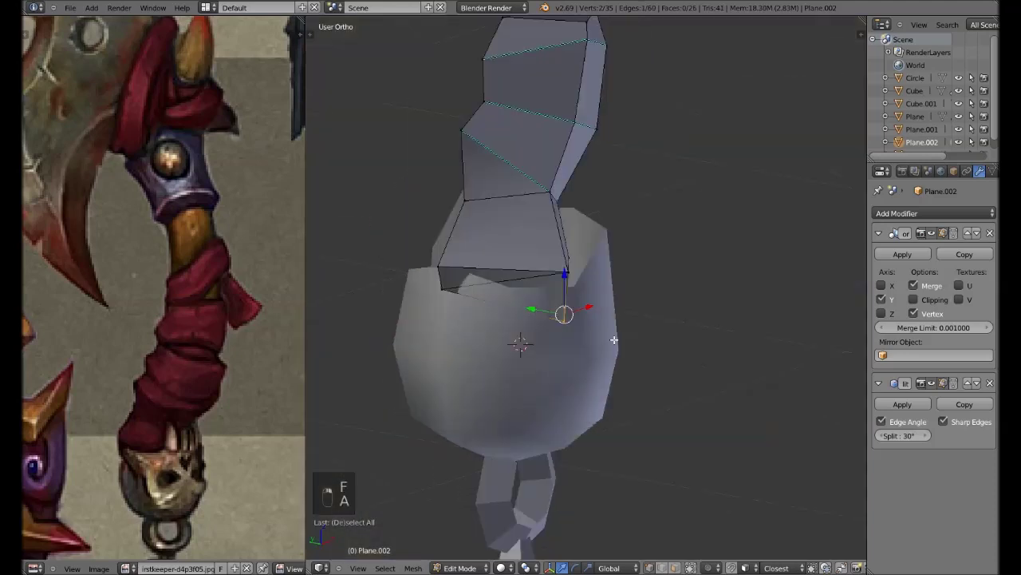
key(g)
key(Tab)
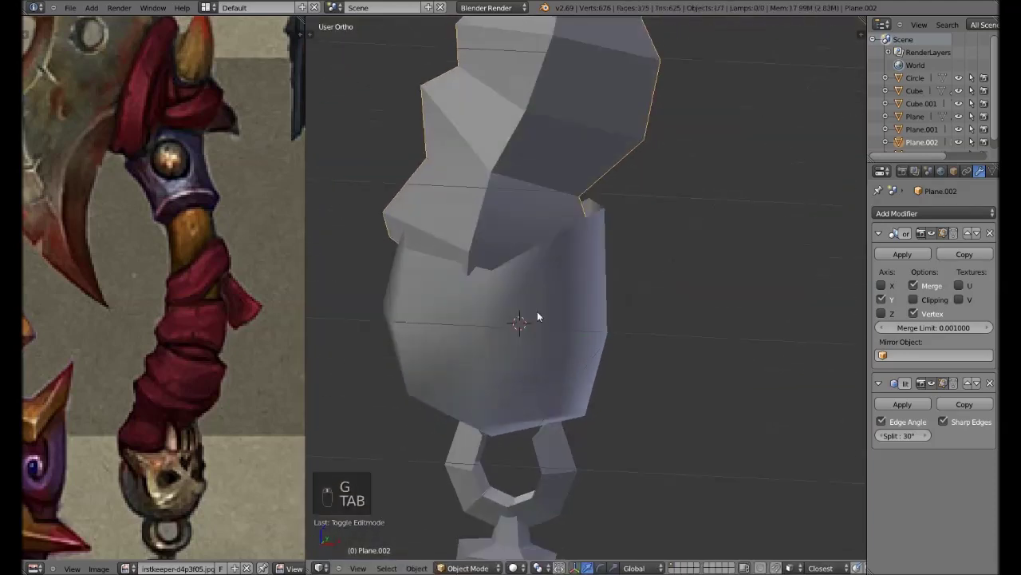
key(KP_1)
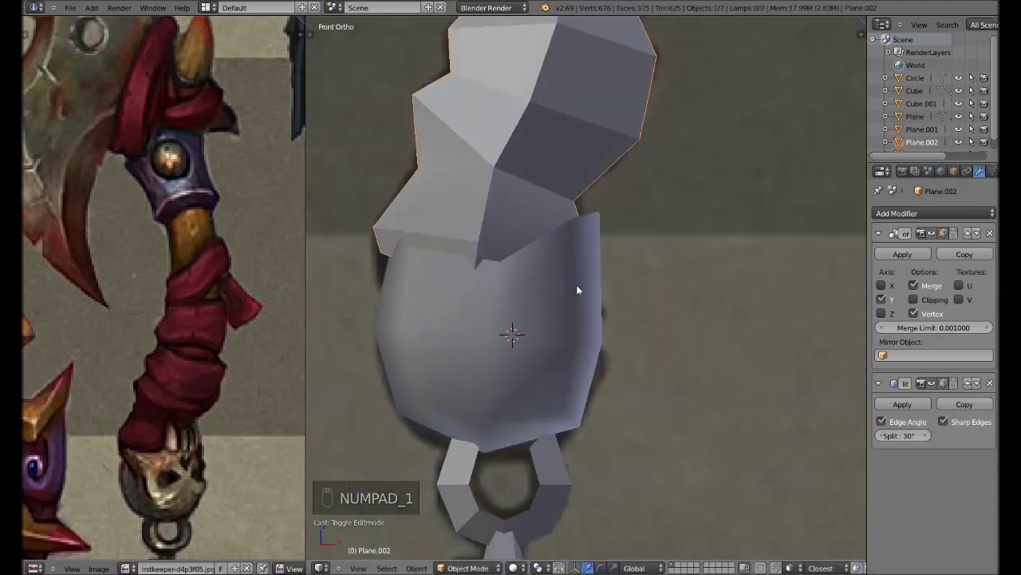
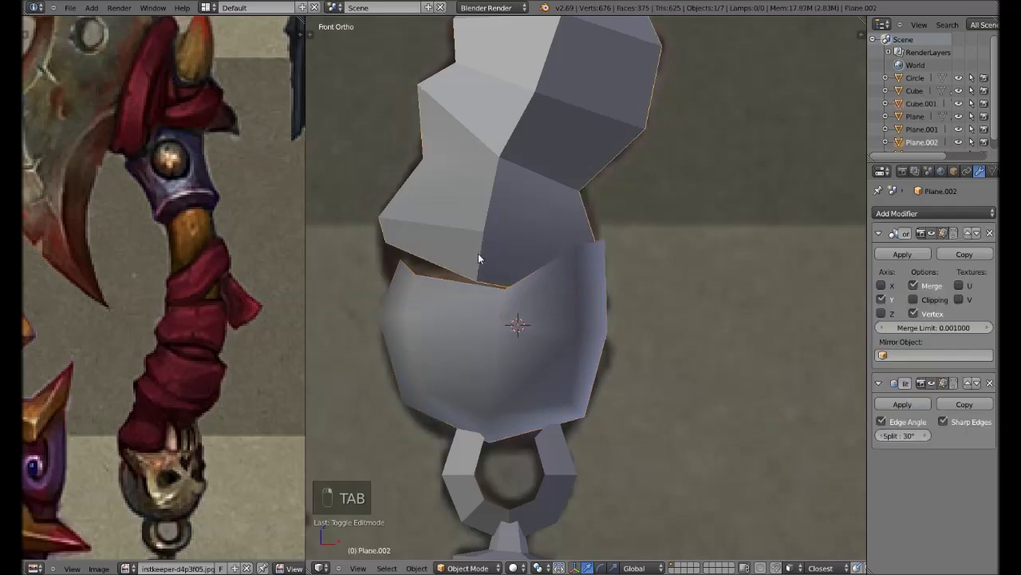
key(Tab)
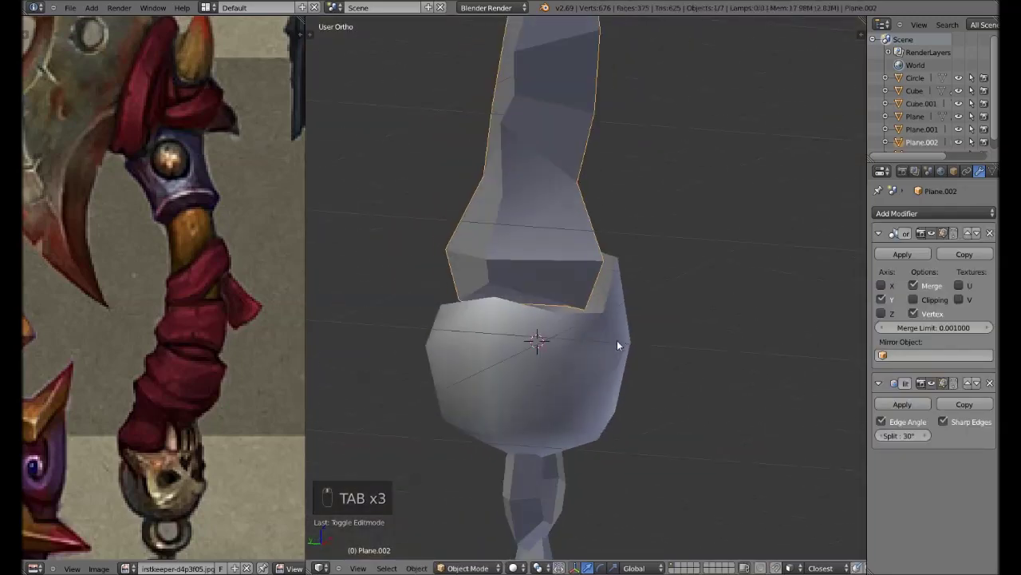
key(Tab)
- Scale the band above the pommel along X into a notched rim under the head
key(a)
key(s)
key(x)
key(s)
key(Tab)
key(KP_1)
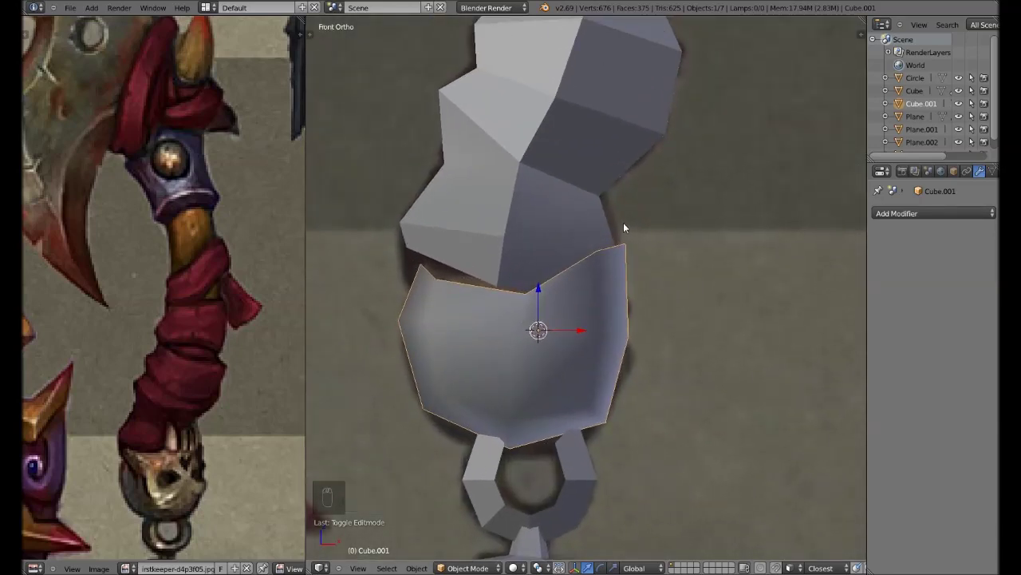
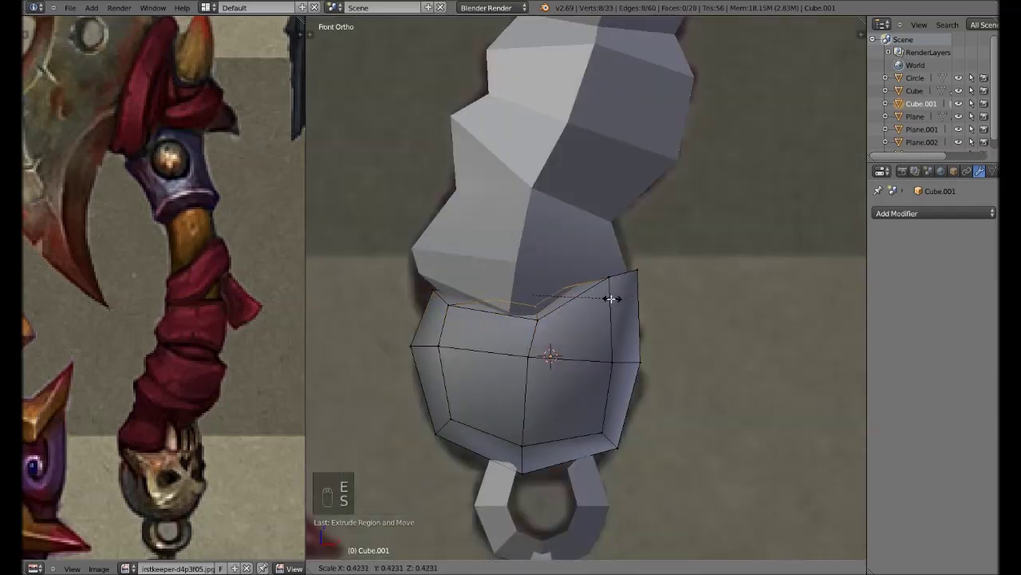
- Box-select the collar's rim vertices, tuck them under the twisted grip, check in X-ray and save
key(w)
key(a)
key(b)
key(g)
drag(662, 248, 644, 251)
key(Tab)
key(a)
key(alt+z)
key(ctrl+s)
key(alt+z)
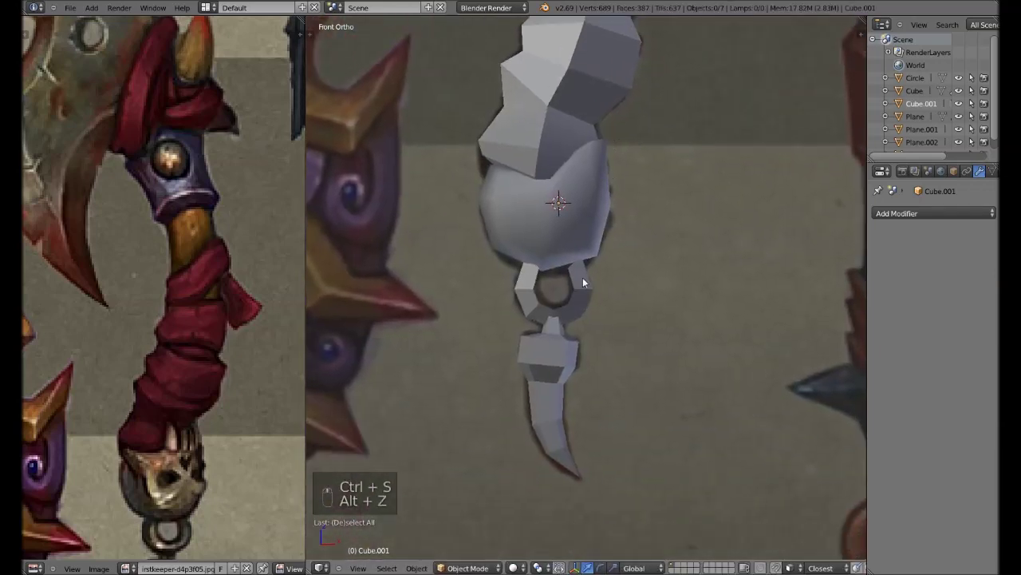
- Move the ring and apply Ctrl+F face operations to all of Plane.003's ring faces
key(g)
key(Tab)
key(a)
key(a)
key(ctrl+f)
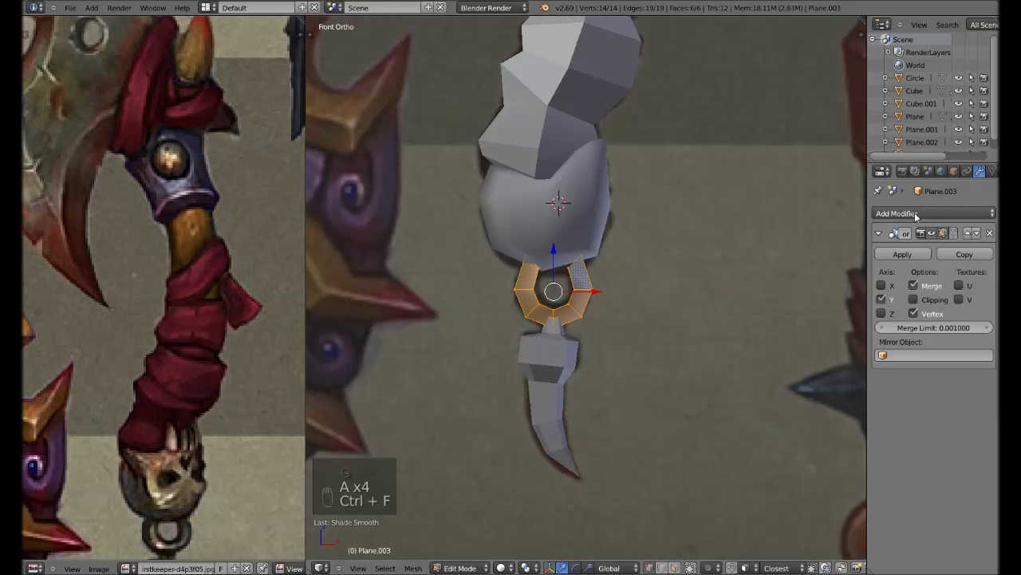
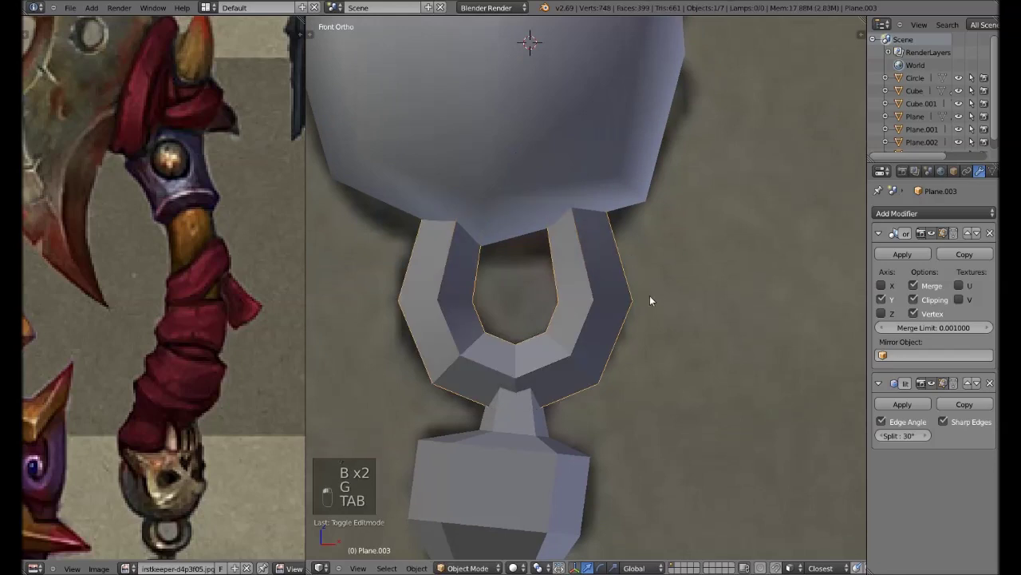
key(Tab)
key(a)
key(ctrl+f)
key(Tab)
- Apply Ctrl+E edge operations to the ring, save, and grab it into place in front view
key(Tab)
key(ctrl+e)
key(ctrl+e)
key(ctrl+e)
key(Tab)
key(a)
key(ctrl+s)
key(KP_1)
key(KP_1)
key(g)
key(Tab)
key(Tab)
- Delete the small Circle piece hanging beneath the ring pommel and recenter the view
key(KP_1)
key(g)
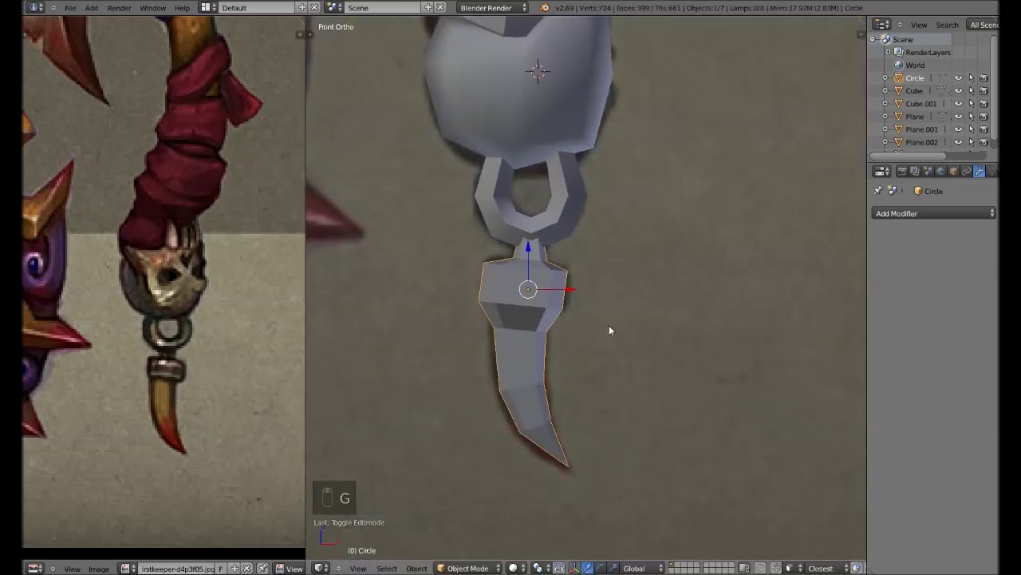
key(x)
key(shift+a)
key(Tab)
key(x)
drag(521, 238, 680, 262)
drag(680, 263, 560, 346)
key(x)
key(shift+c)
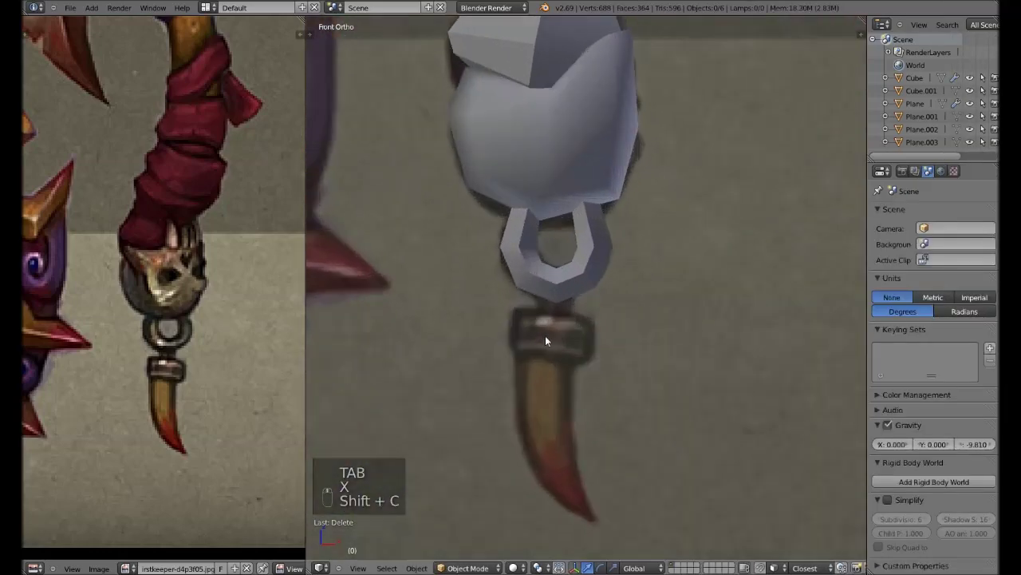
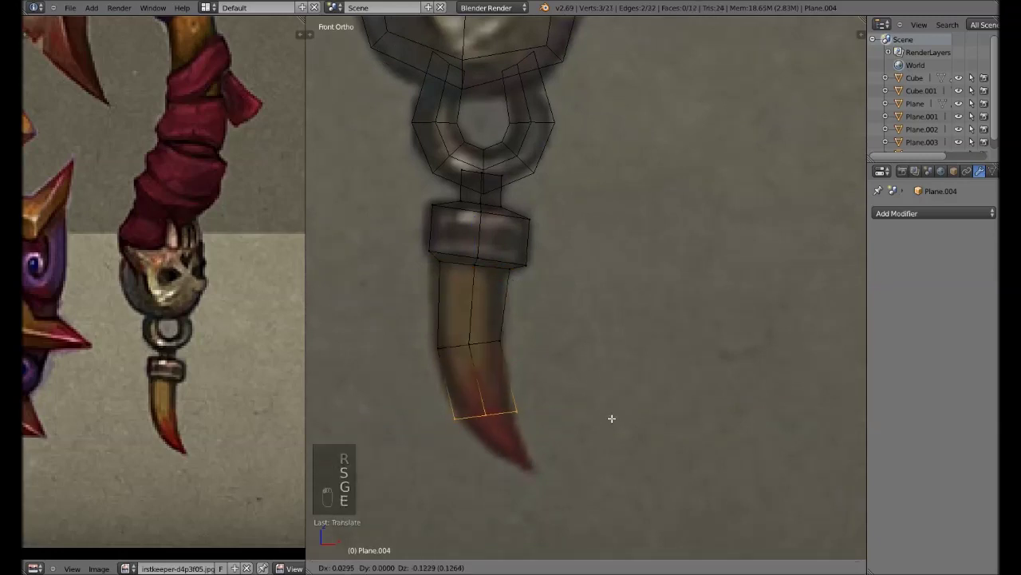
- Scale, rotate, move and extrude the small handle piece Plane.004 into shape
key(s)
key(r)
key(g)
key(s)
key(g)
key(e)
key(w)
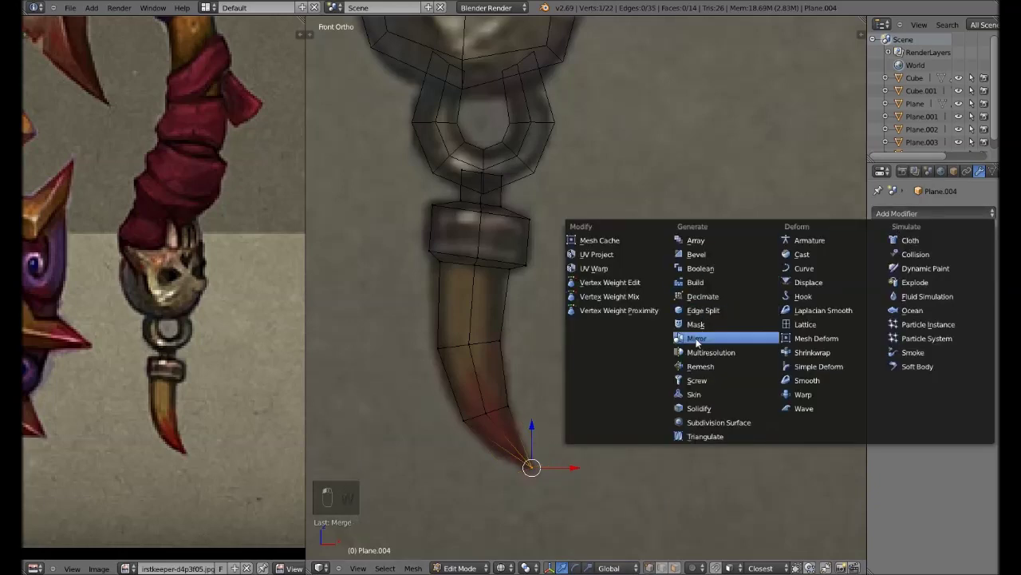
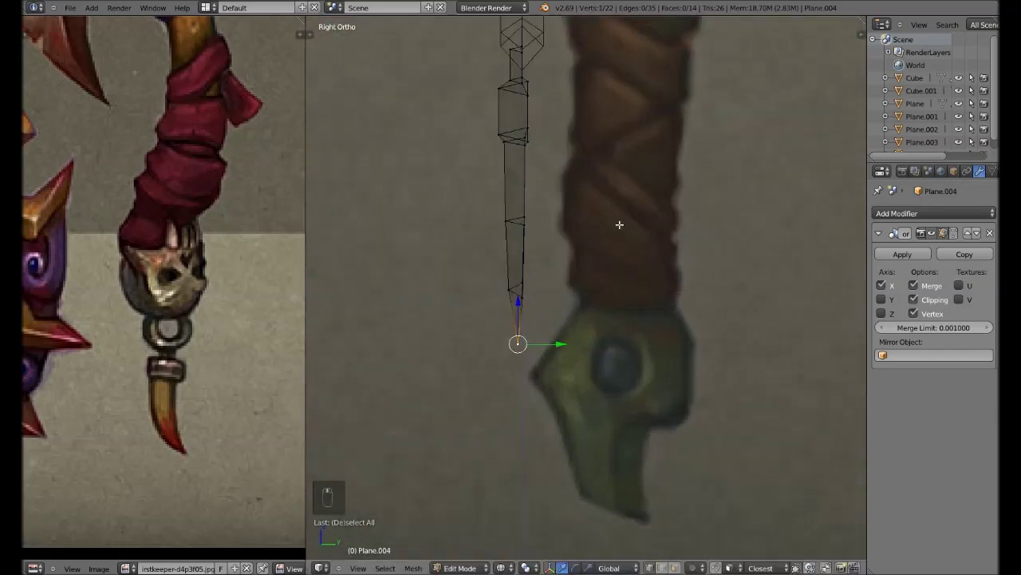
- Add an Edge Split modifier to Plane.004 and adjust its vertices in X-ray
click(888, 293)
key(g)
key(a)
key(a)
key(a)
key(b)
key(g)
key(alt+z)
- Box-select and grab the piece's vertices to refine it under the ring pommel
key(Tab)
key(alt+z)
key(alt+z)
key(Tab)
key(b)
key(g)
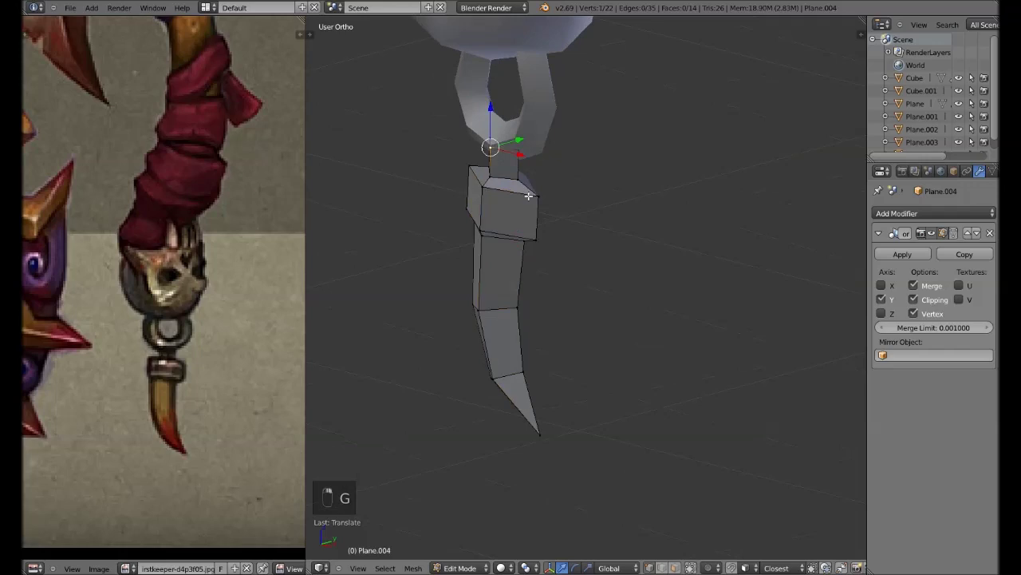
key(g)
key(Tab)
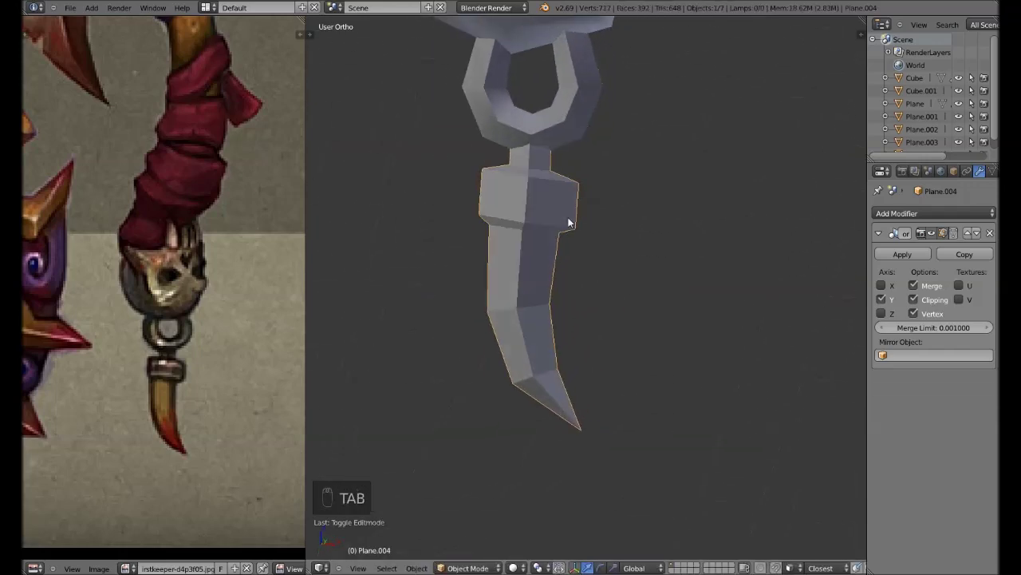
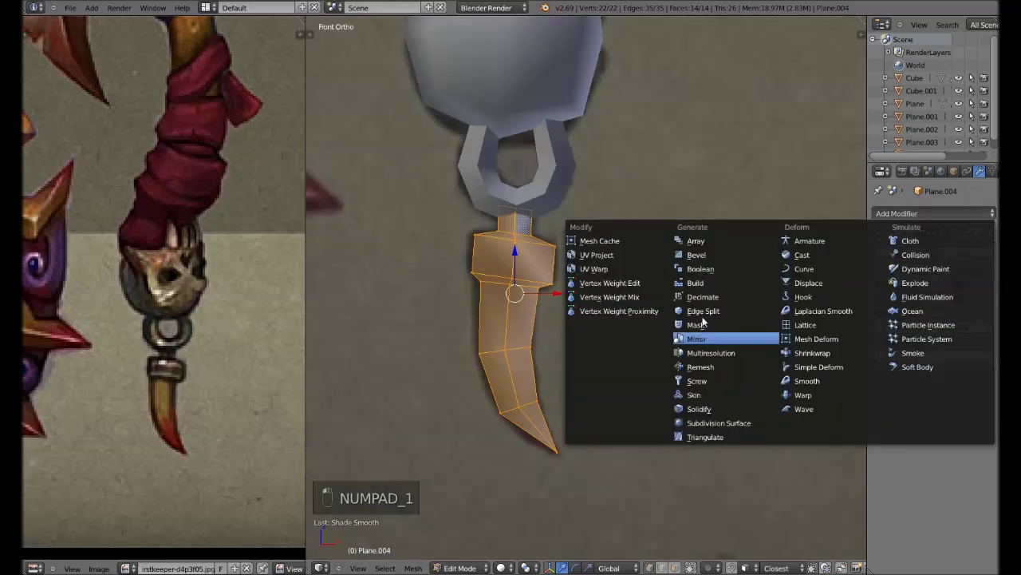
key(Tab)
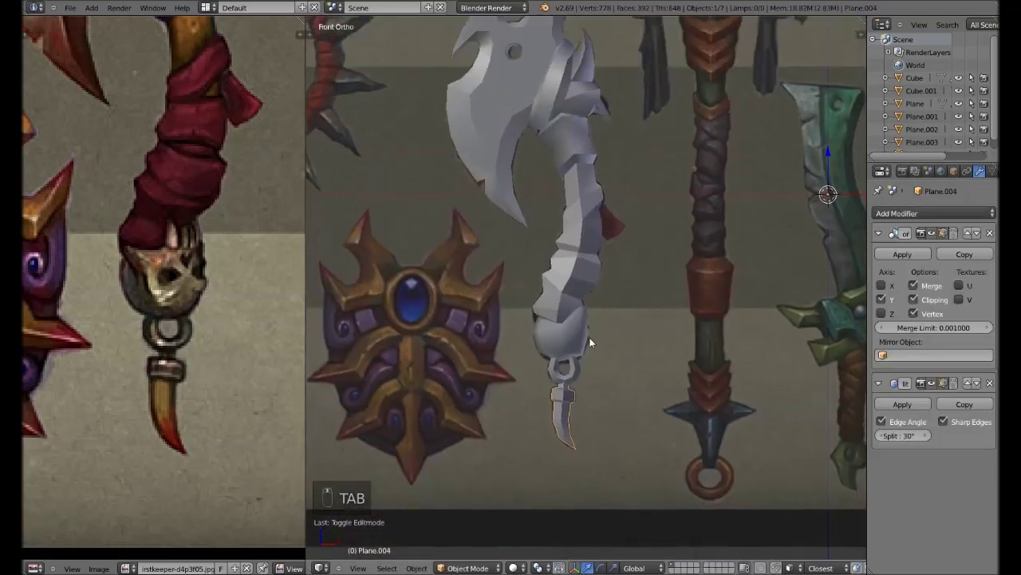
- Mark the handle piece's rim edges sharp for the Edge Split, save, and view the whole axe from the front
key(ctrl+s)
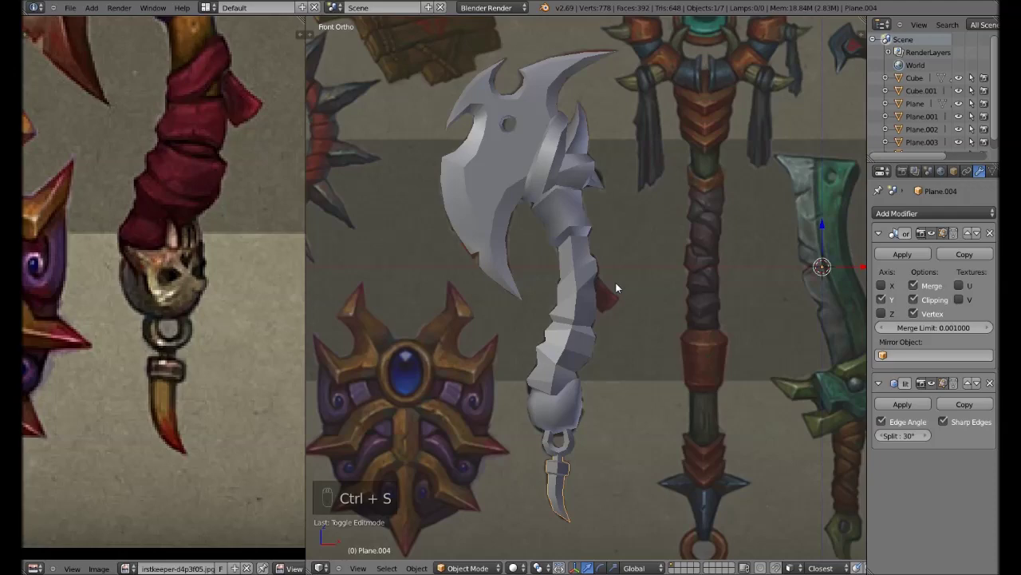
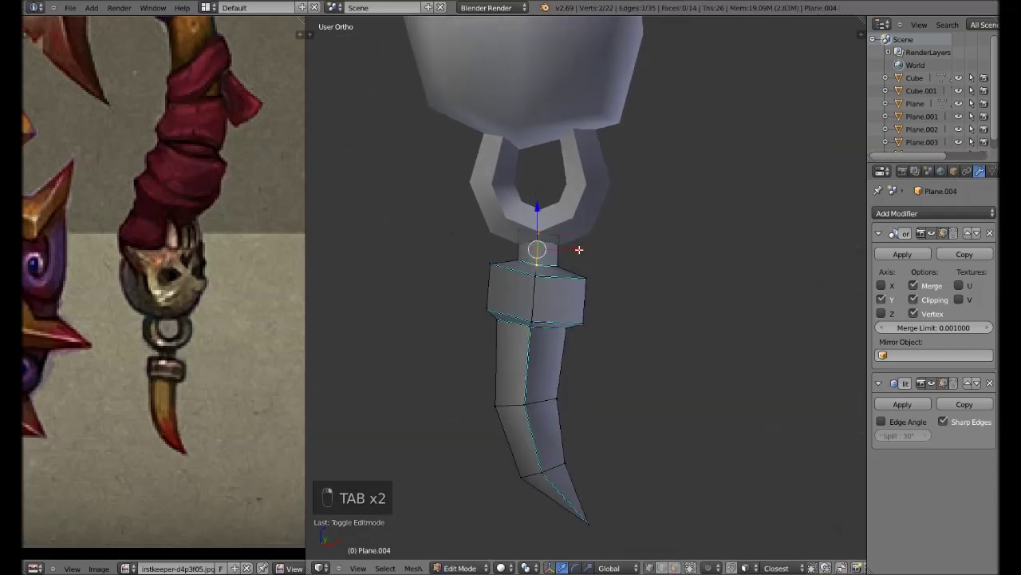
key(Tab)
key(ctrl+s)
key(Tab)
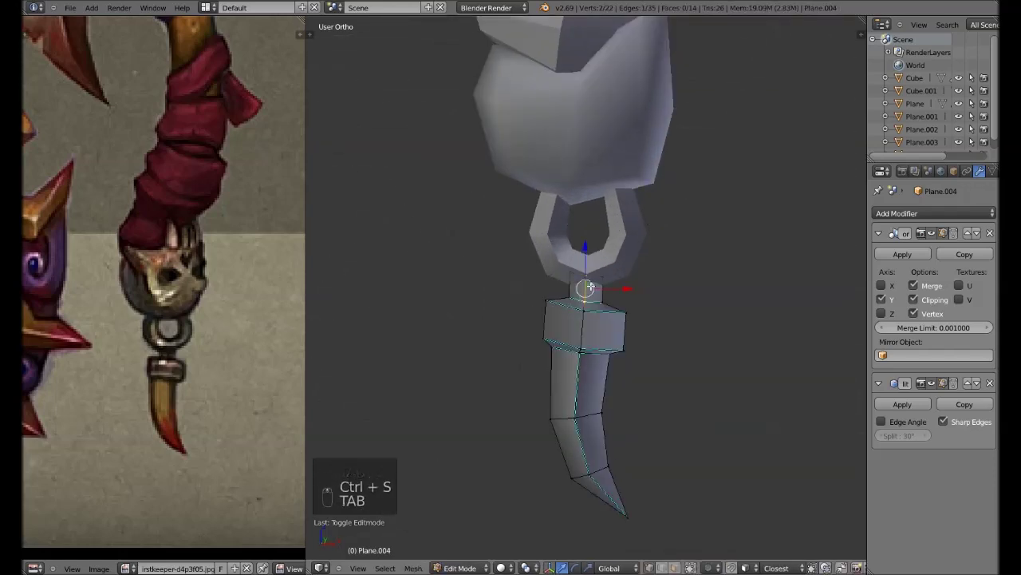
key(Tab)
key(ctrl+s)
key(KP_1)
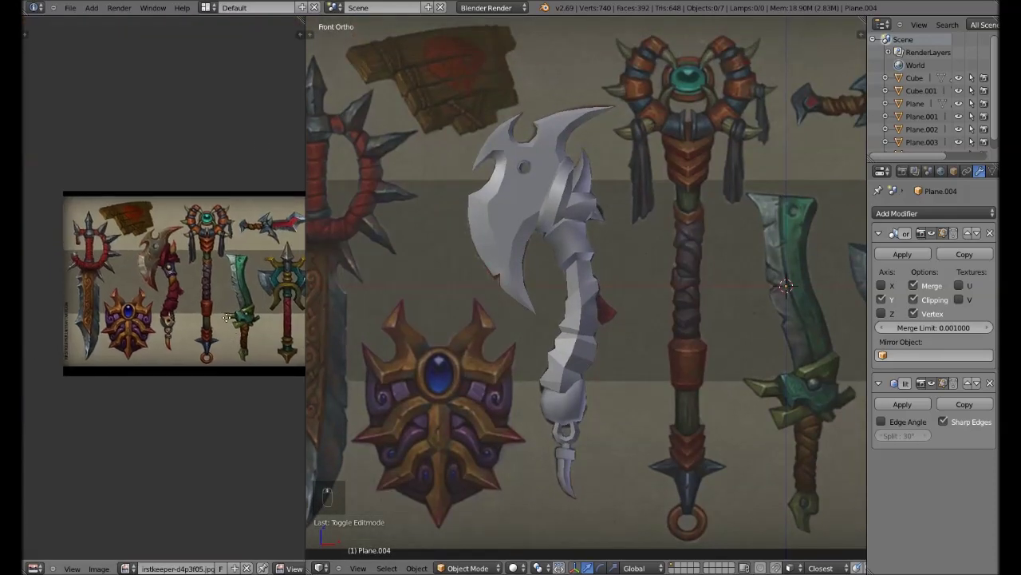
- Make Plane.001's Edge Split use marked sharp edges only instead of Edge Angle, and save
key(ctrl+s)
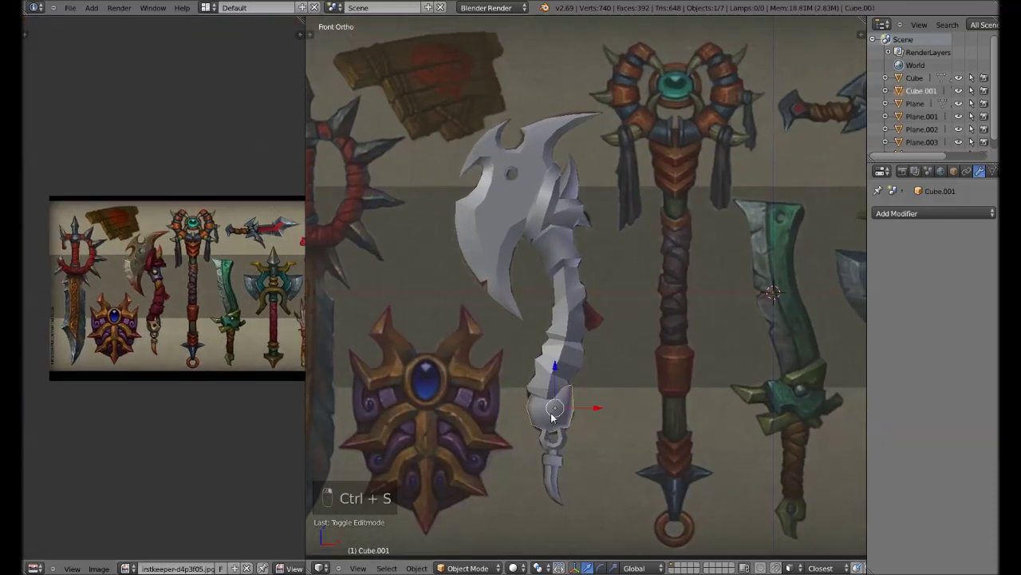
key(g)
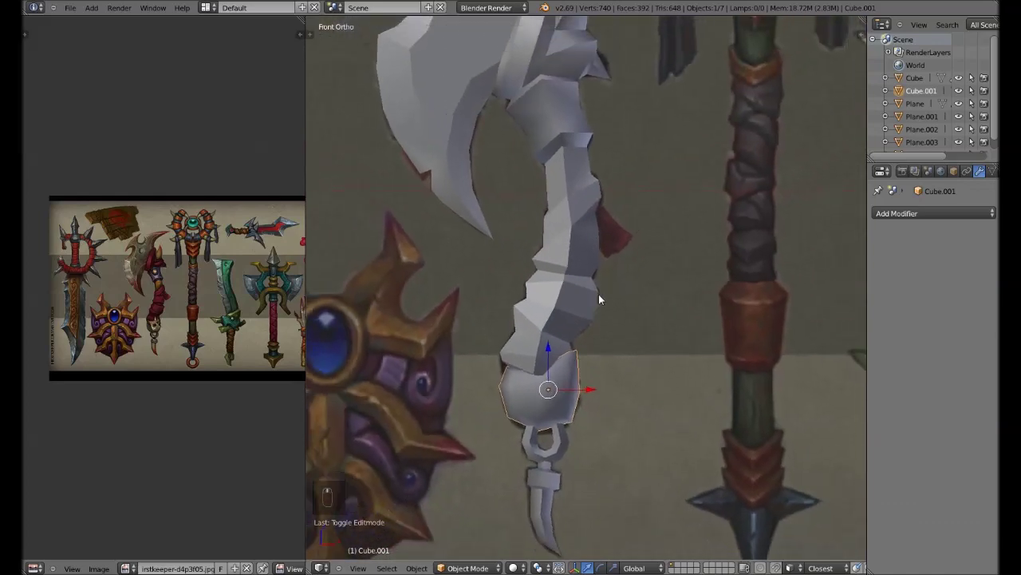
key(Tab)
key(KP_1)
key(KP_3)
key(a)
key(b)
key(x)
key(Tab)
key(g)
key(Tab)
key(Tab)
key(ctrl+s)
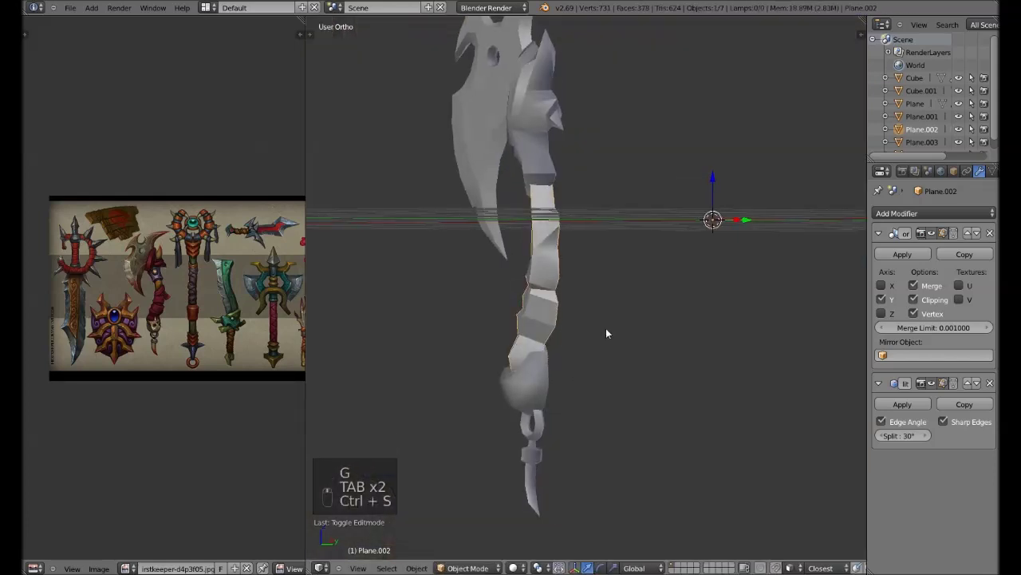
- Do the same for Plane.002 with mirror clipping on, create the black axe1_d image, and save
key(a)
key(g)
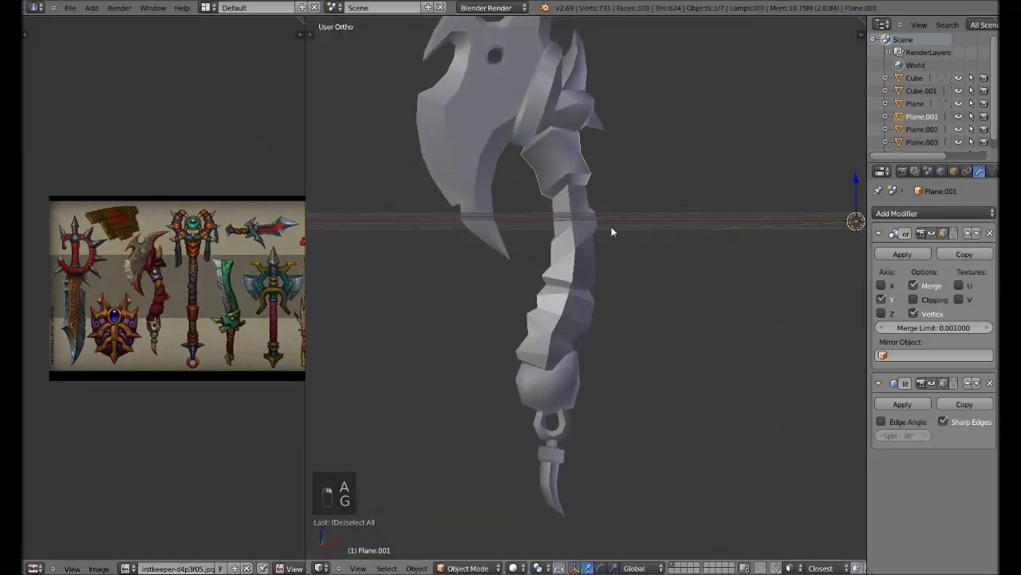
key(Tab)
key(g)
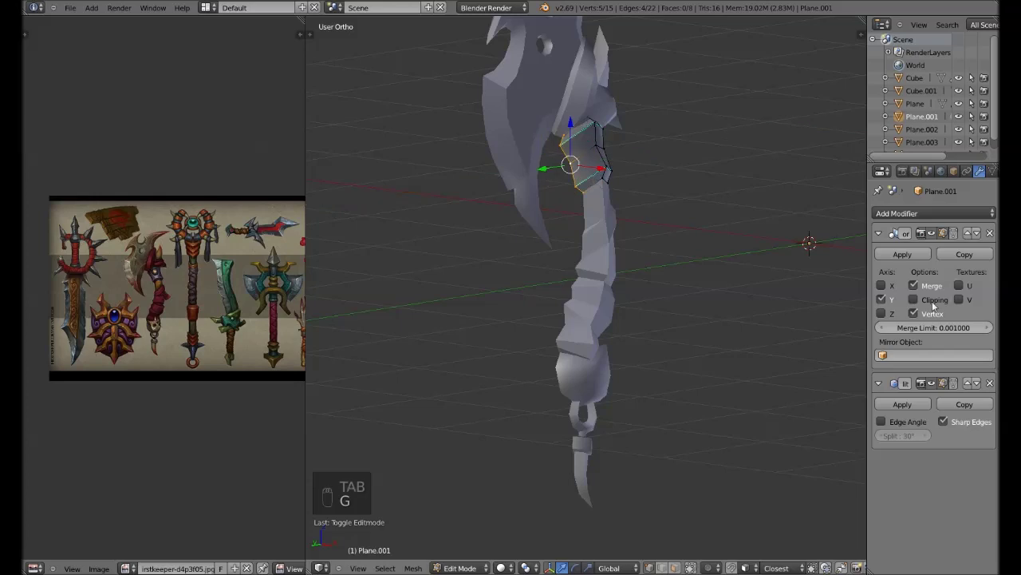
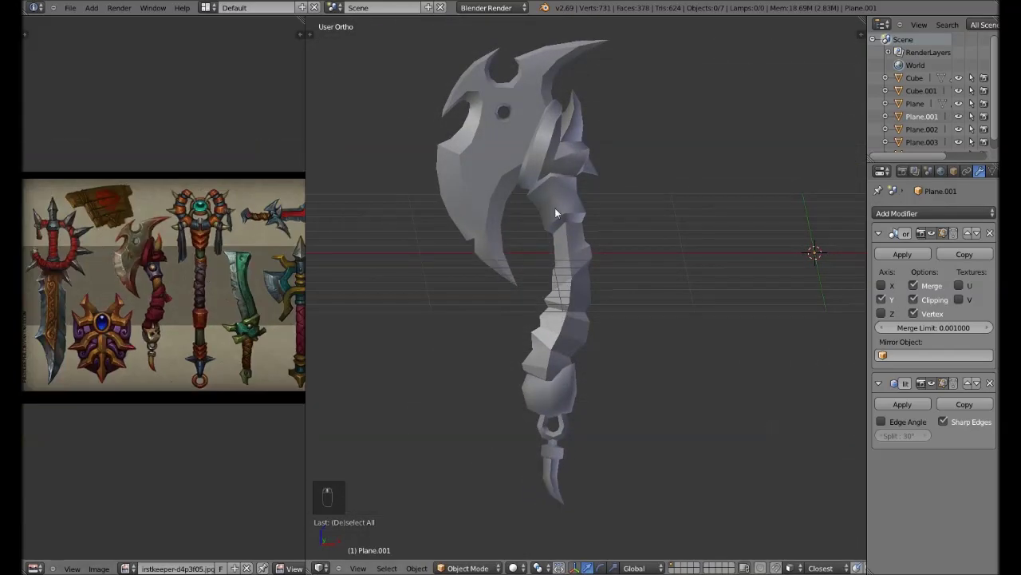
key(KP_1)
key(ctrl+s)
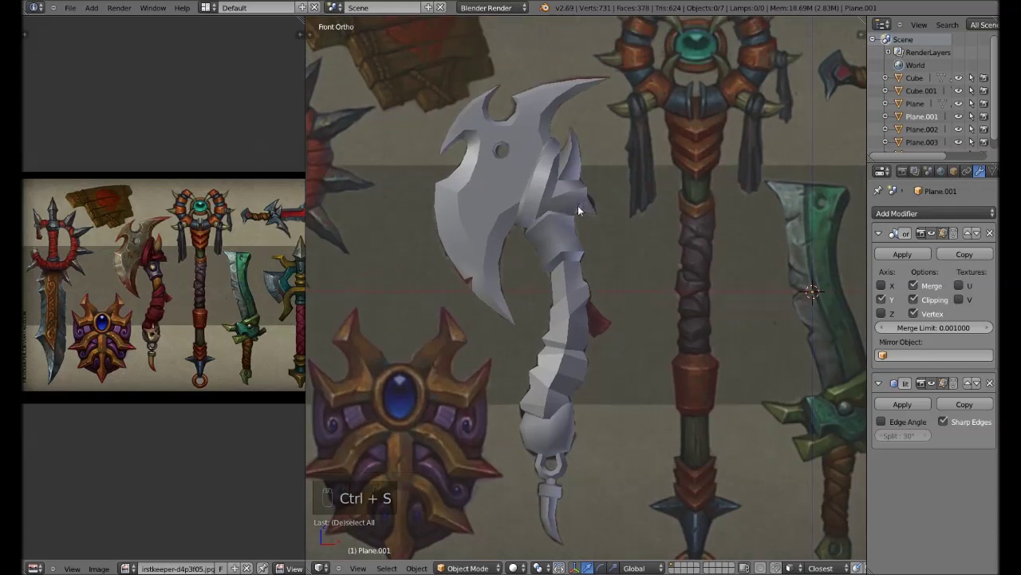
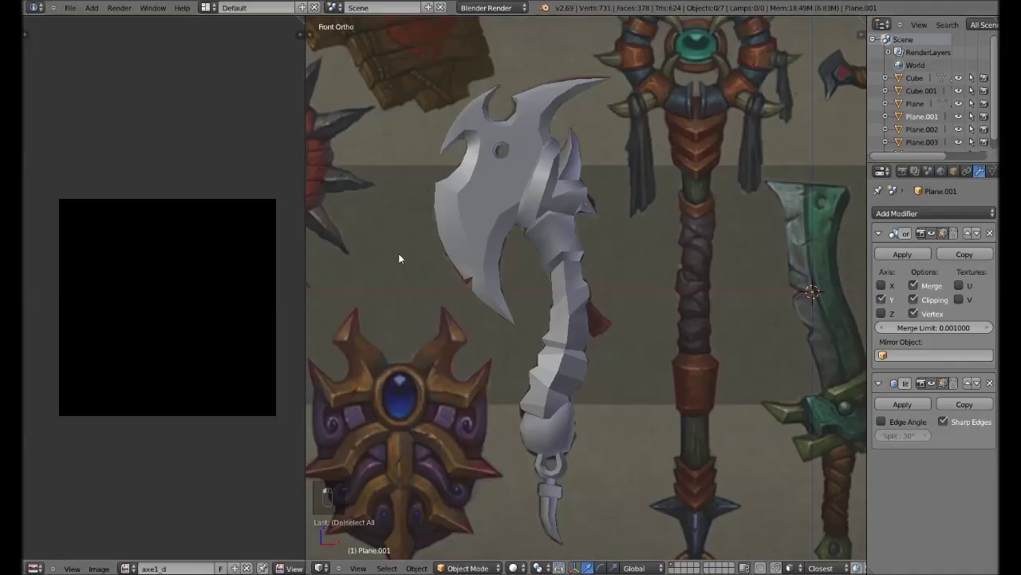
- Select every axe piece and join them into one object with Ctrl+J
key(ctrl+s)
drag(580, 321, 559, 230)
key(a)
drag(532, 450, 571, 399)
key(g)
key(g)
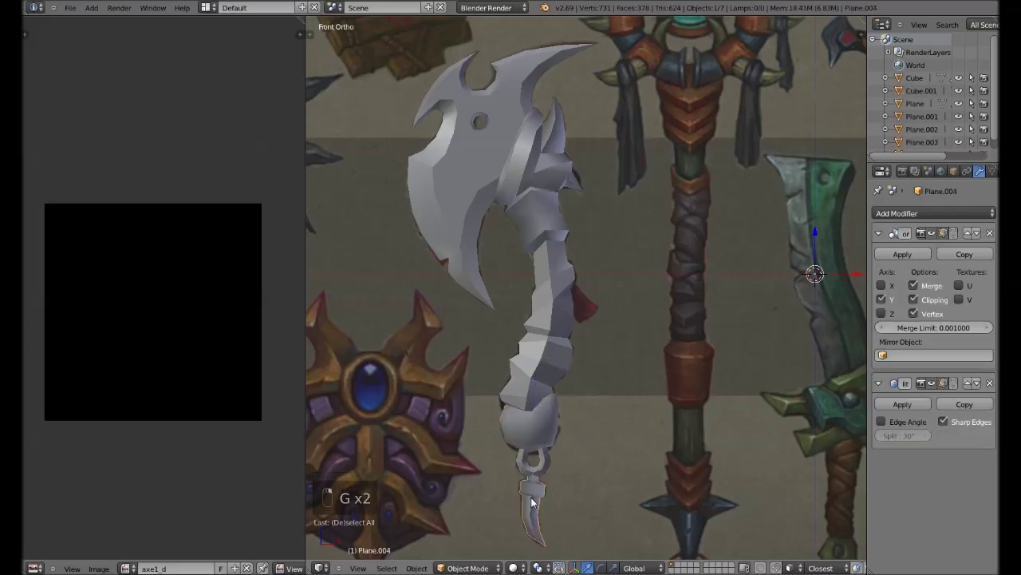
key(g)
key(g)
key(ctrl+j)
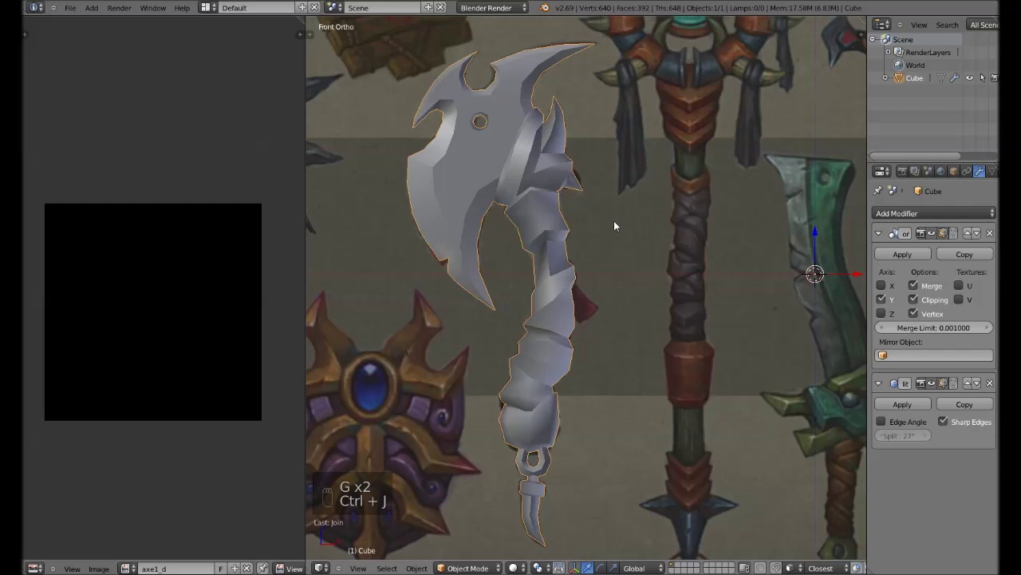
- Select the whole joined mesh in Edit Mode and make its normals consistent before unwrapping
key(a)
key(a)
key(ctrl+n)
key(Tab)
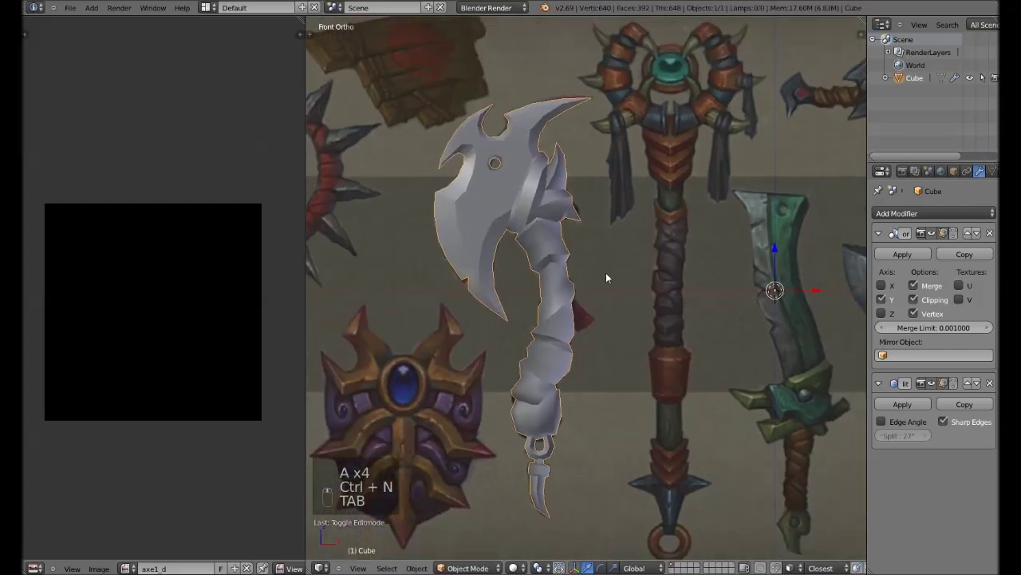
key(Tab)
- Unwrap the whole joined axe mesh onto the axe1_d image
key(a)
key(a)
key(u)
key(u)
key(n)
key(n)
key(t)
click(353, 447)
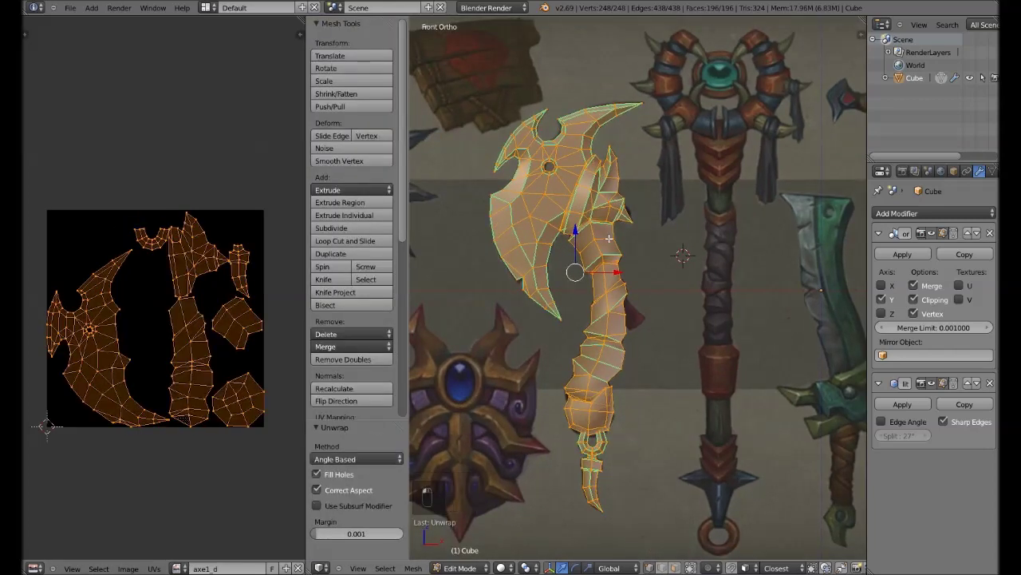
- Pick the blade with linked-select and inspect its UV islands on their own
key(KP_1)
key(a)
key(l)
key(e)
key(u)
key(a)
key(a)
key(ctrl+p)
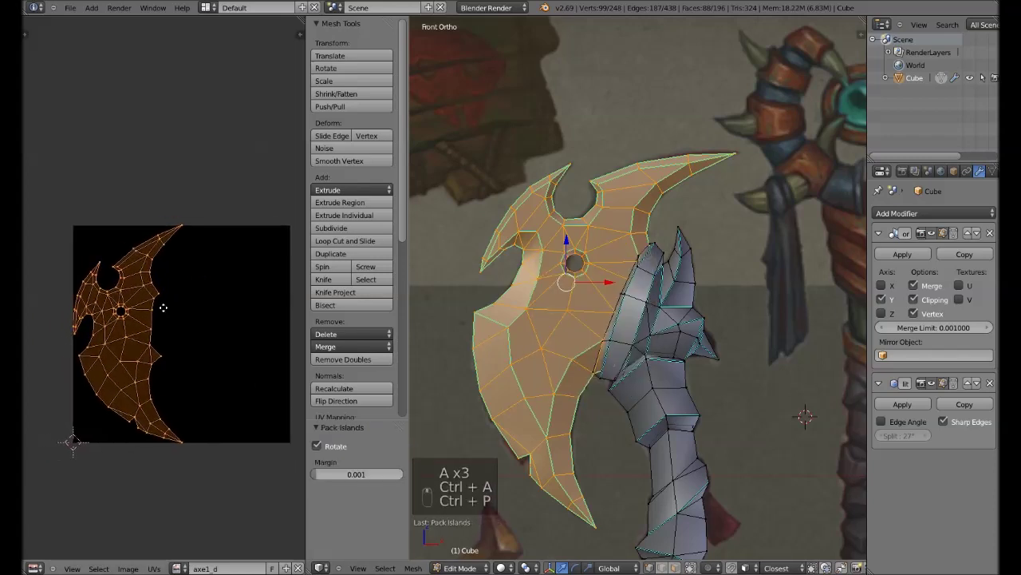
key(a)
key(l)
key(u)
key(ctrl+z)
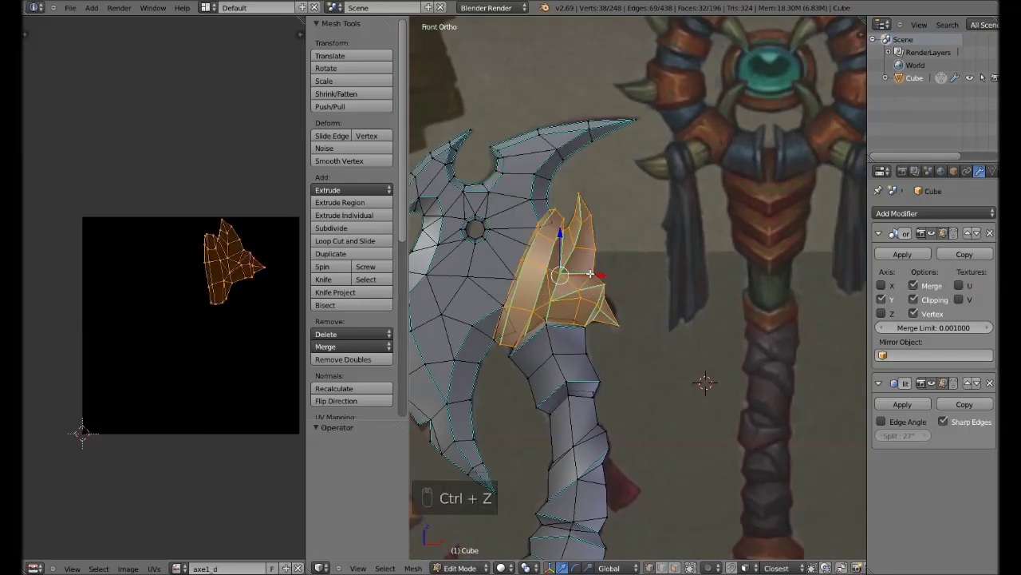
- Enable Stretch display in the UV editor's Display panel
key(e)
key(r)
key(s)
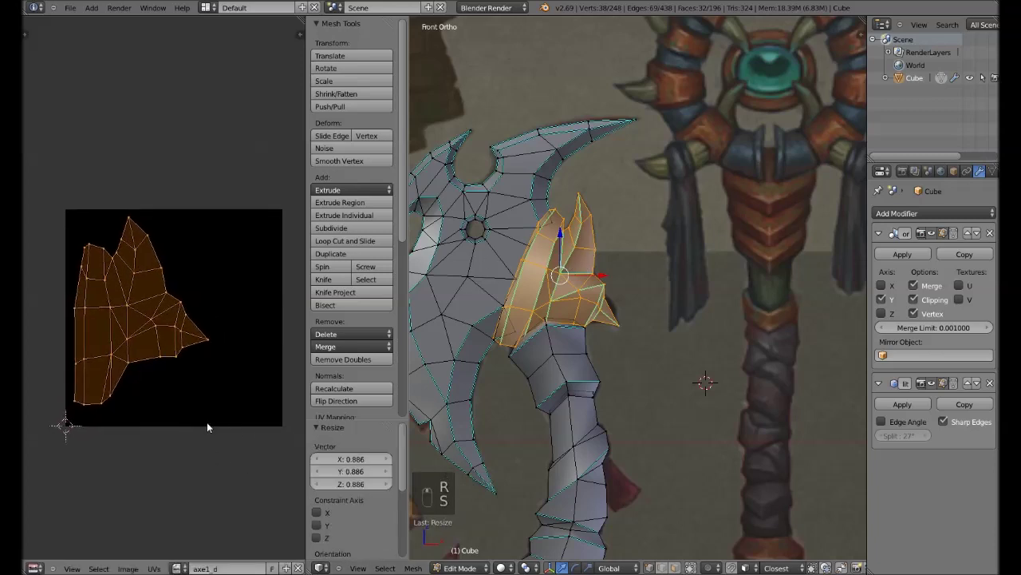
key(n)
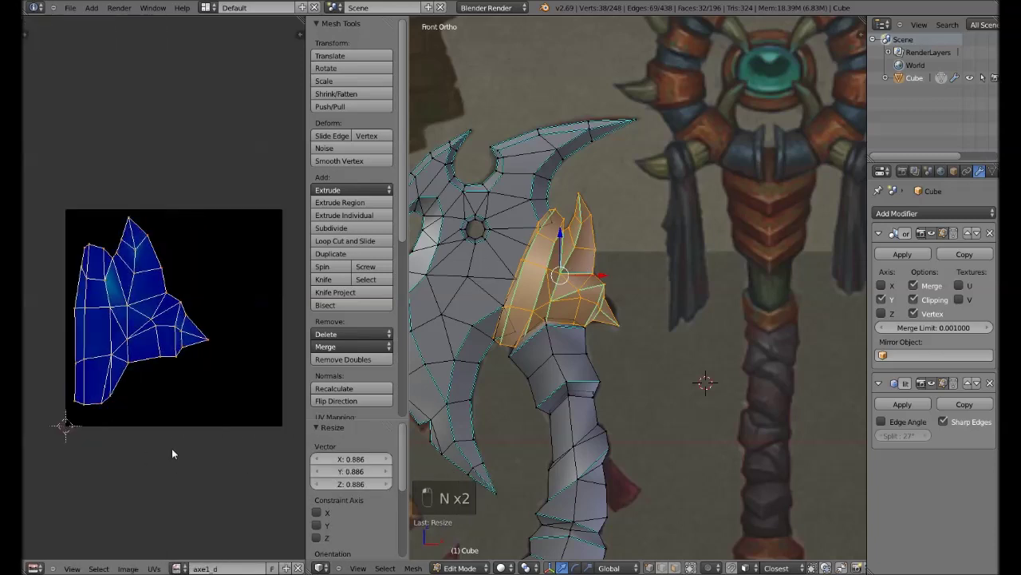
key(n)
- Step through the spike pieces one linked part at a time, checking each island's stretch
key(a)
key(l)
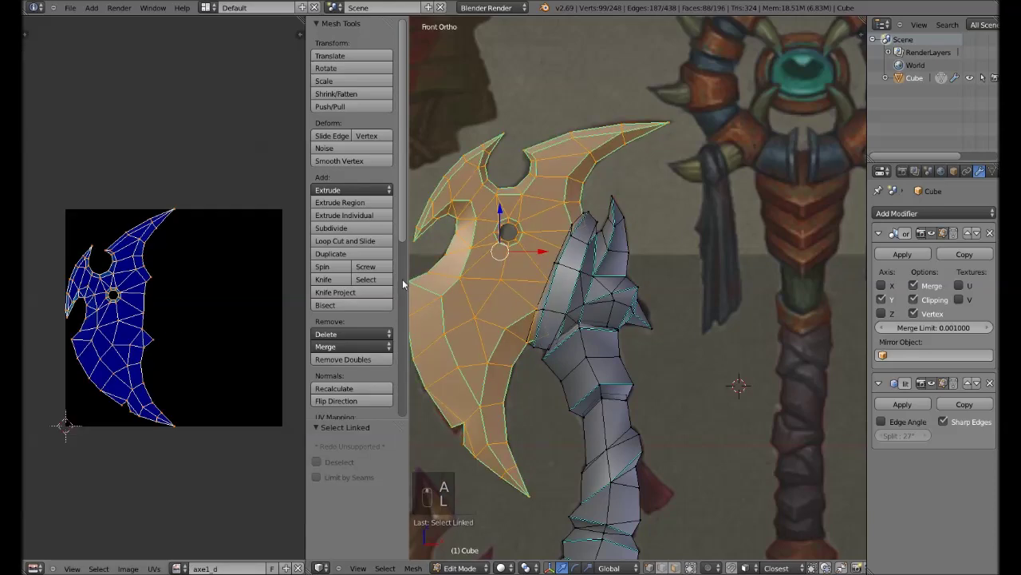
key(a)
key(l)
key(a)
key(l)
key(a)
key(a)
key(e)
key(ctrl+p)
key(a)
key(l)
- Check the handle collar and grip islands in turn, show all islands together, and save
middle_click(538, 274)
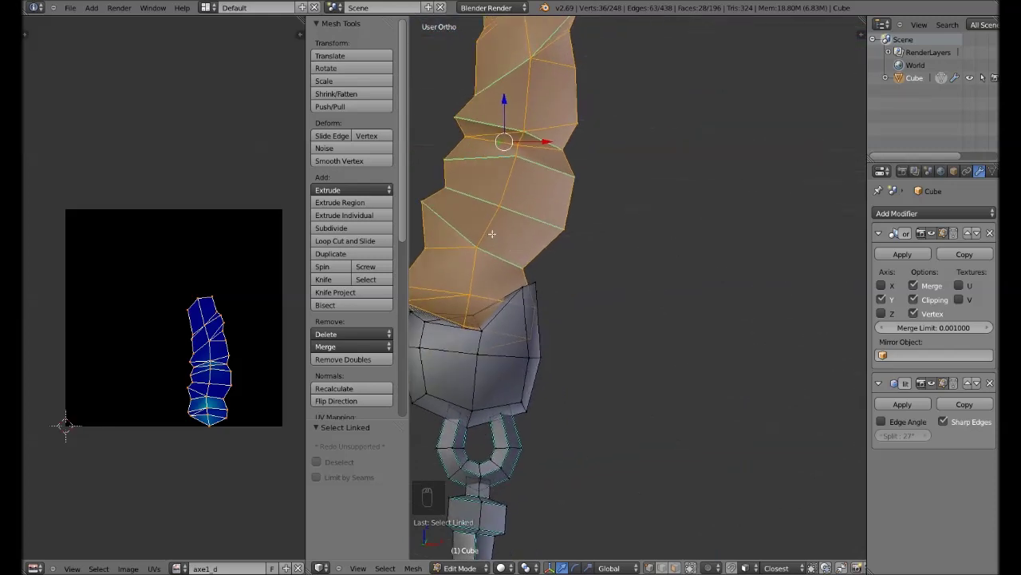
key(KP_1)
key(a)
key(l)
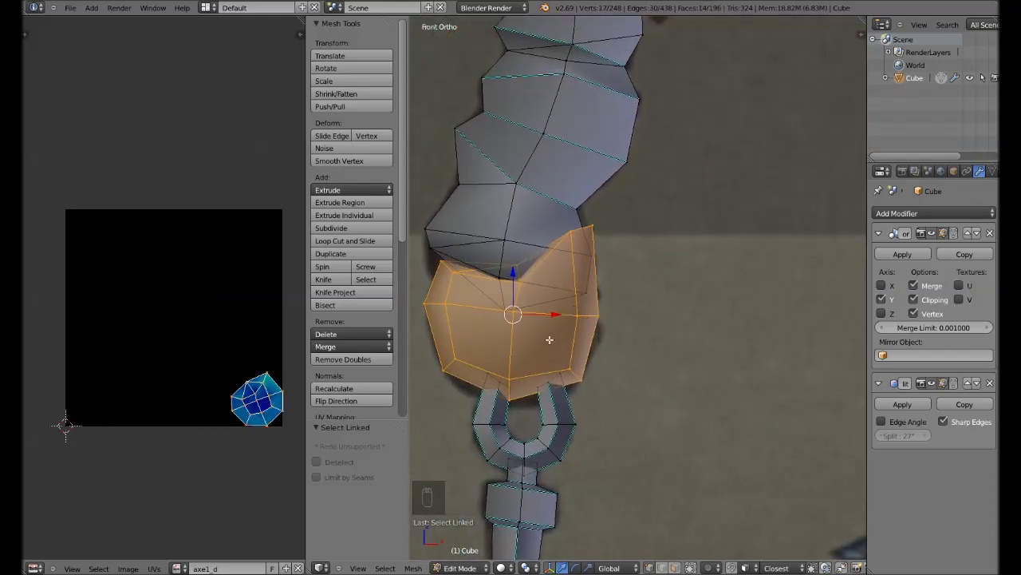
key(a)
key(l)
key(a)
key(l)
key(a)
key(ctrl+s)
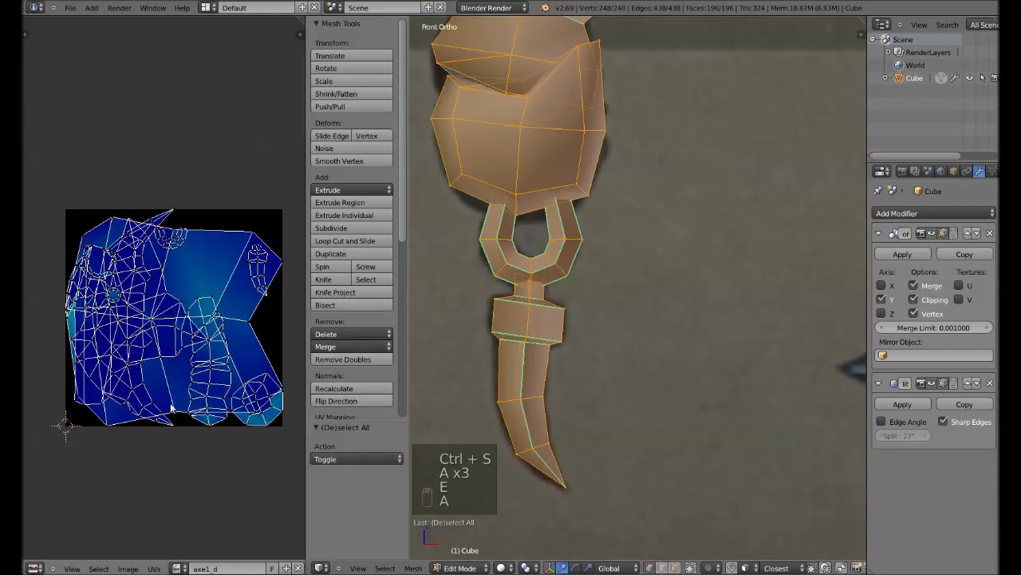
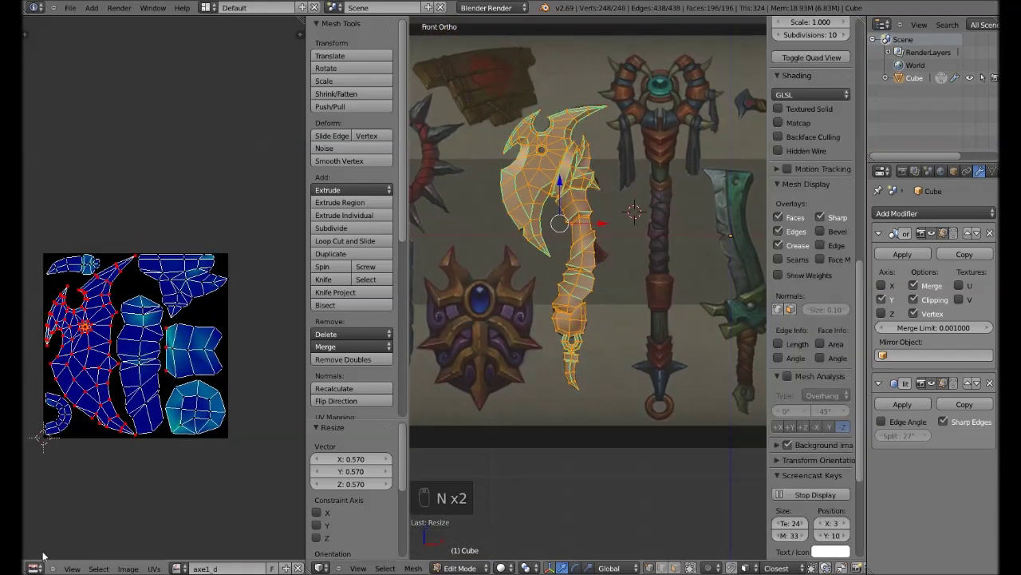
- Load the reference art beside axe1_d, hide Background Images in the N panel, and return to Object Mode
key(n)
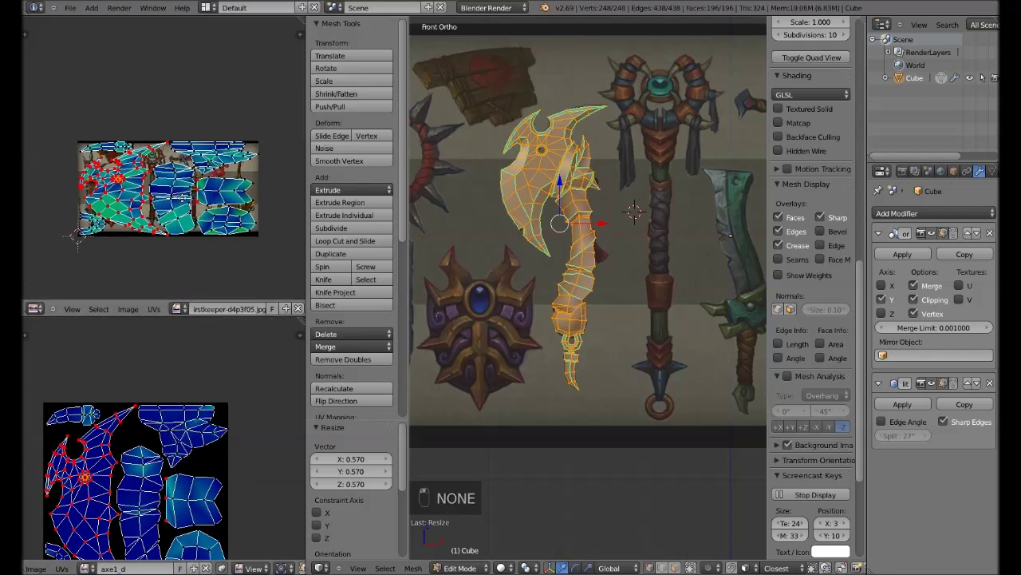
key(Tab)
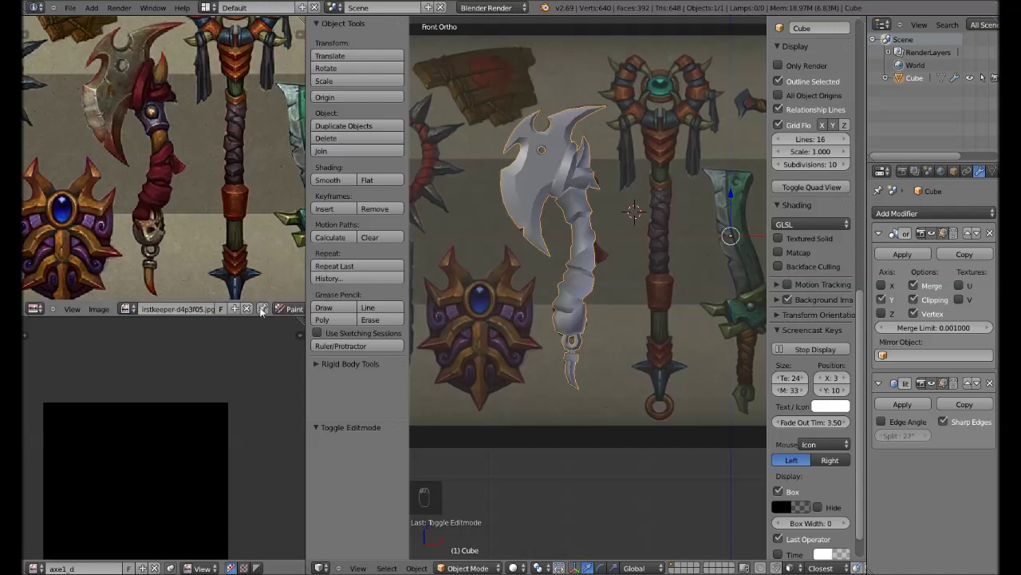
key(Tab)
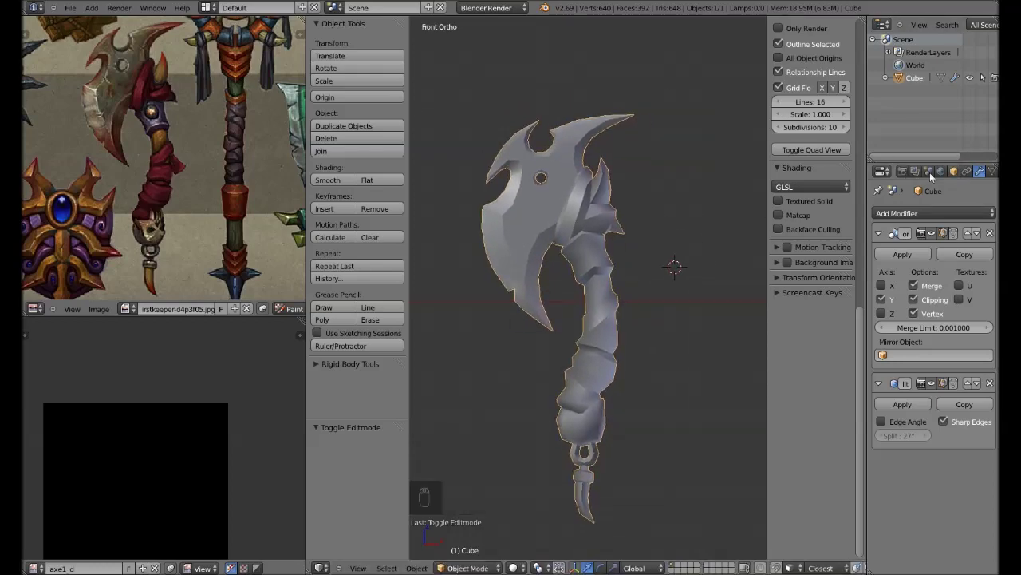
- Assign the axe1_d image to the whole mesh in Edit Mode and save
key(a)
key(a)
key(Tab)
key(ctrl+s)
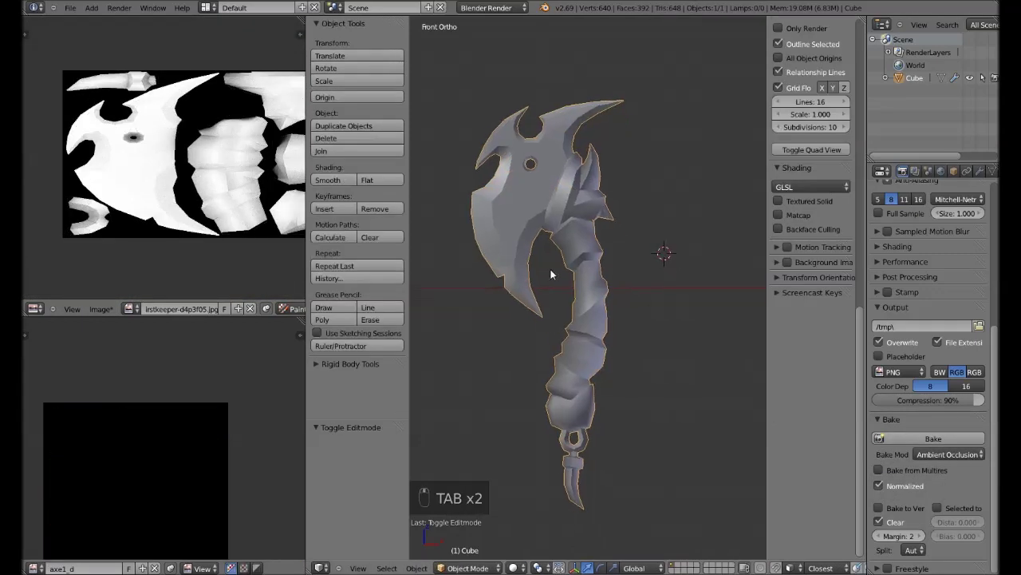
- Reload the baked AO texture so it shows on the axe's UV layout, then return to Object Mode
key(a)
key(a)
key(alt+r)
key(a)
key(a)
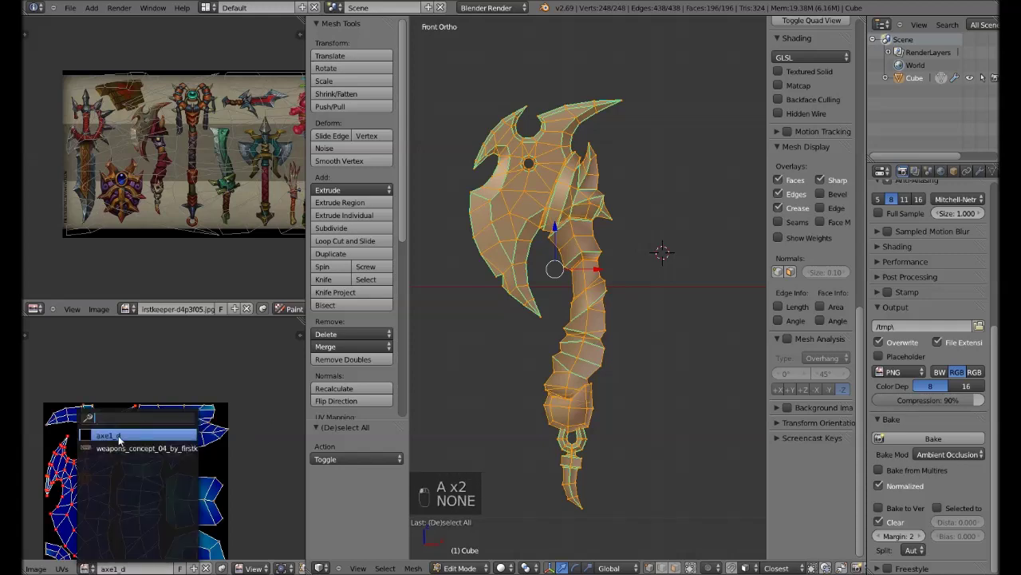
key(Tab)
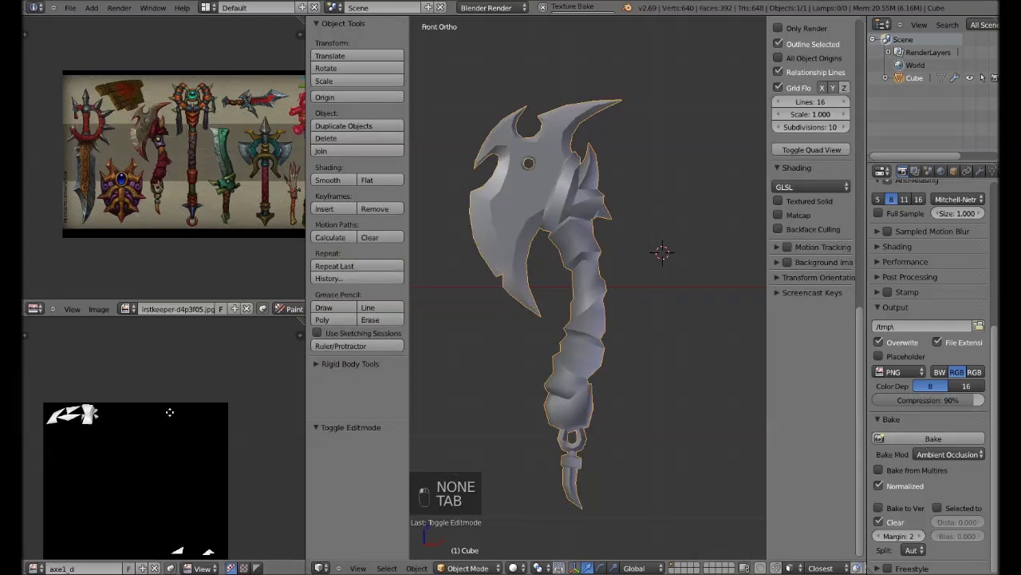
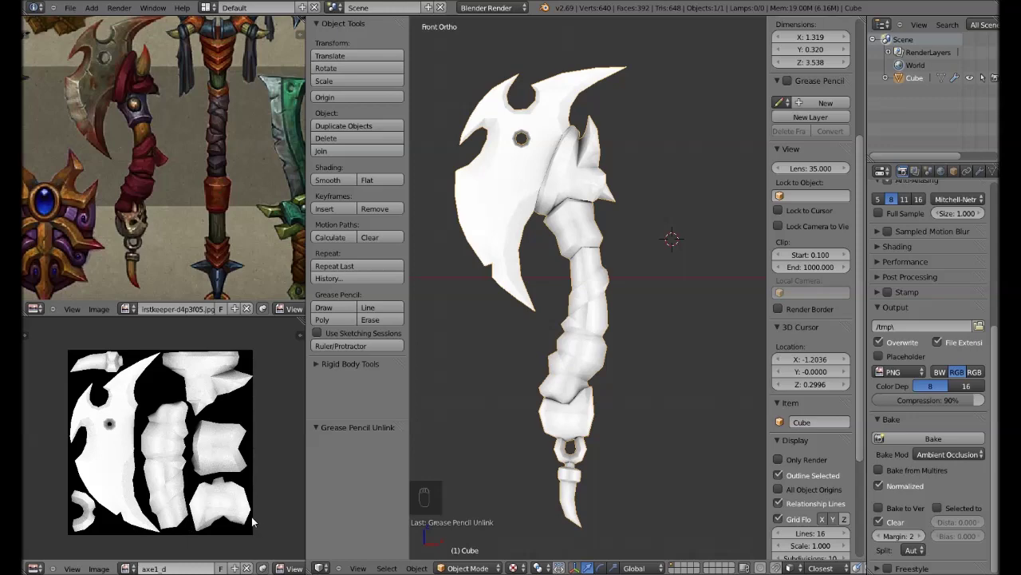
- Sample a light tan colour, size the brush and lay a first highlight stroke along the blade edge
key(F9)
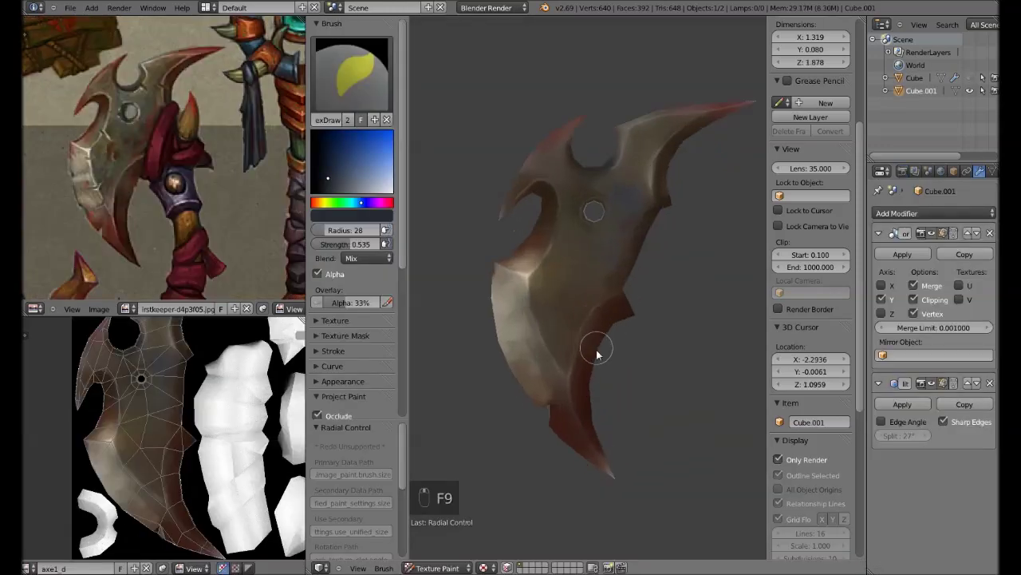
key(s)
key(f)
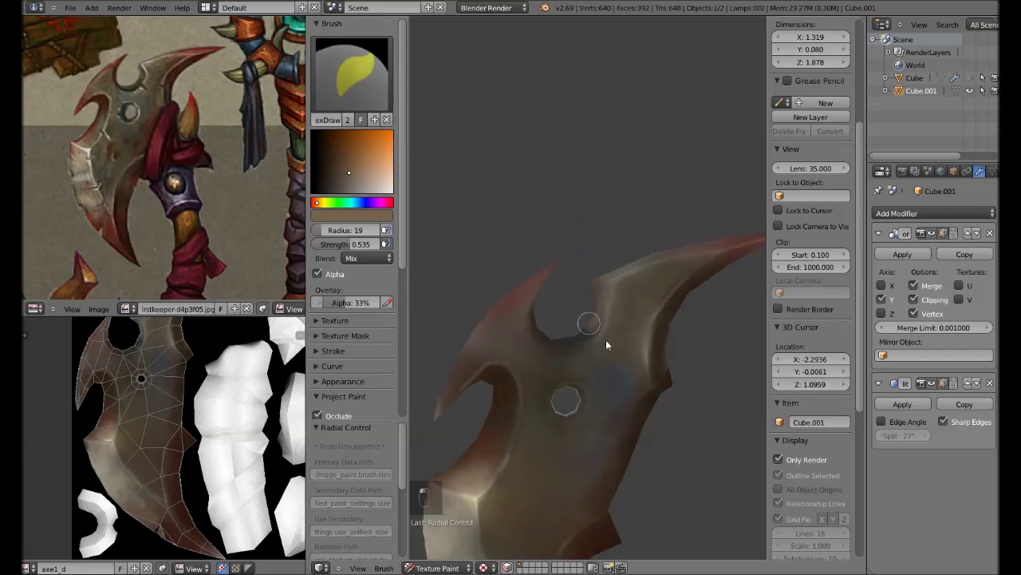
drag(588, 291, 577, 351)
key(s)
key(s)
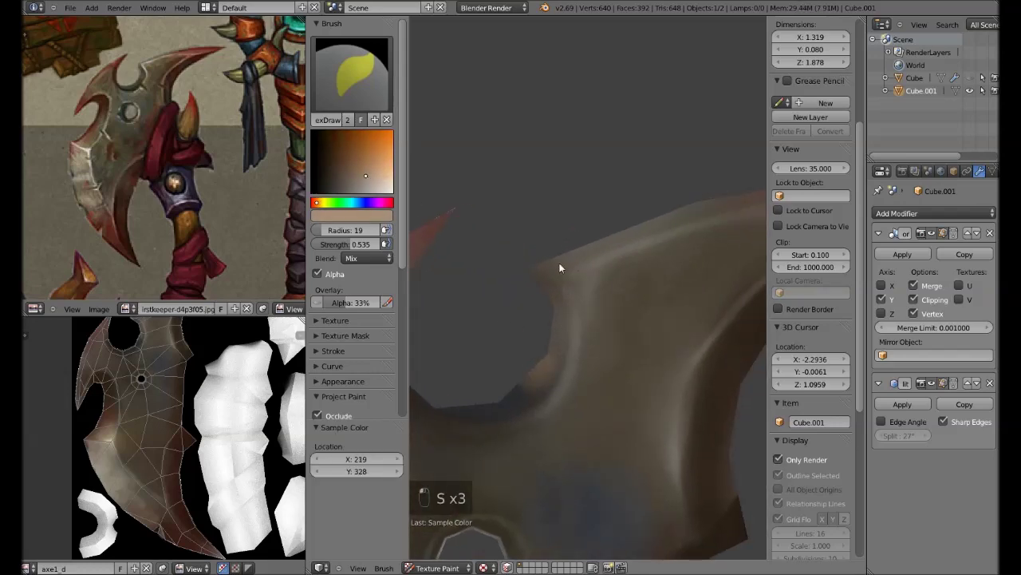
key(s)
key(f)
key(Tab)
key(Tab)
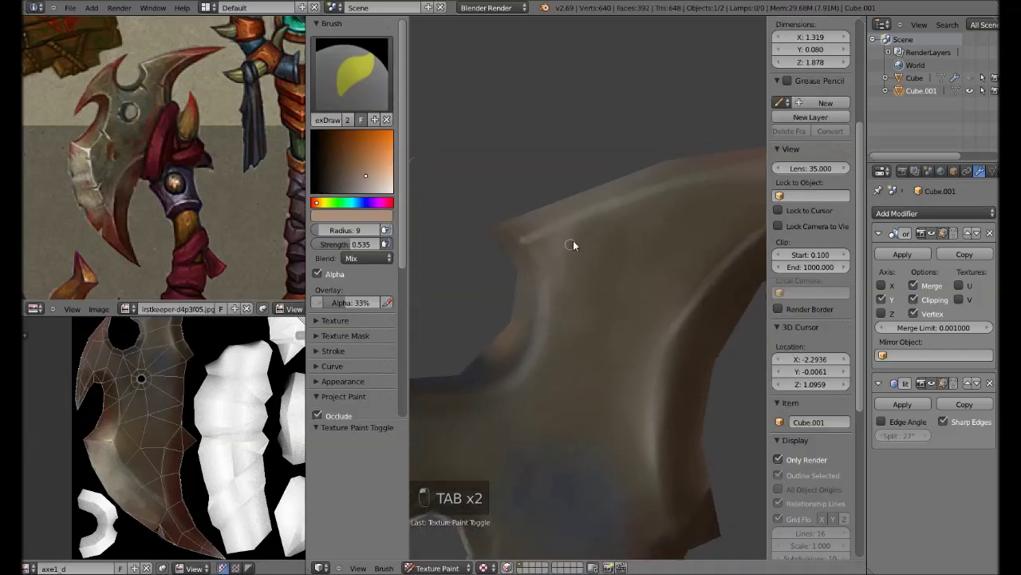
key(Tab)
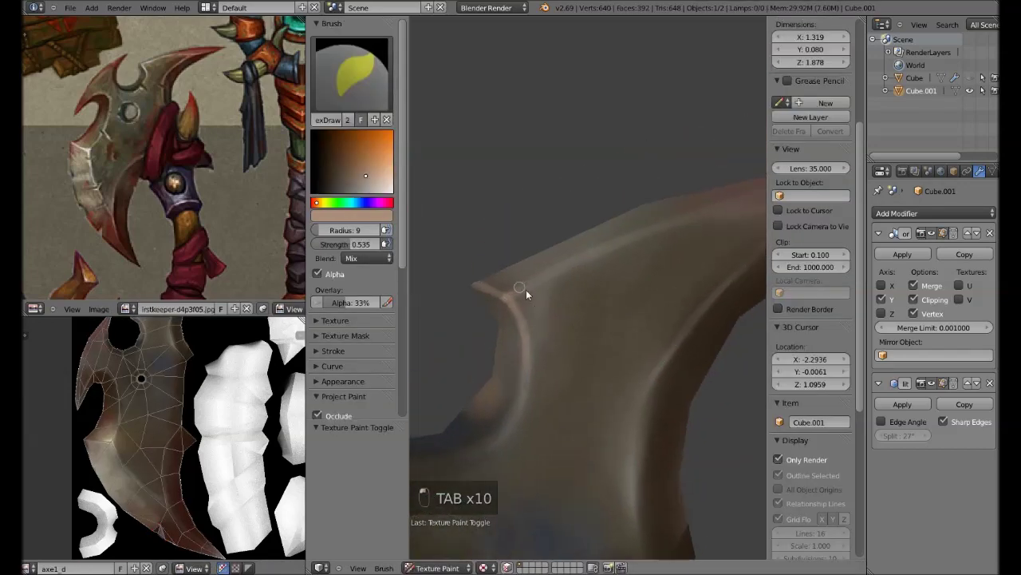
- Resample tan tones and resize the brush to paint highlights along the remaining bevelled edges
key(s)
key(f)
key(f)
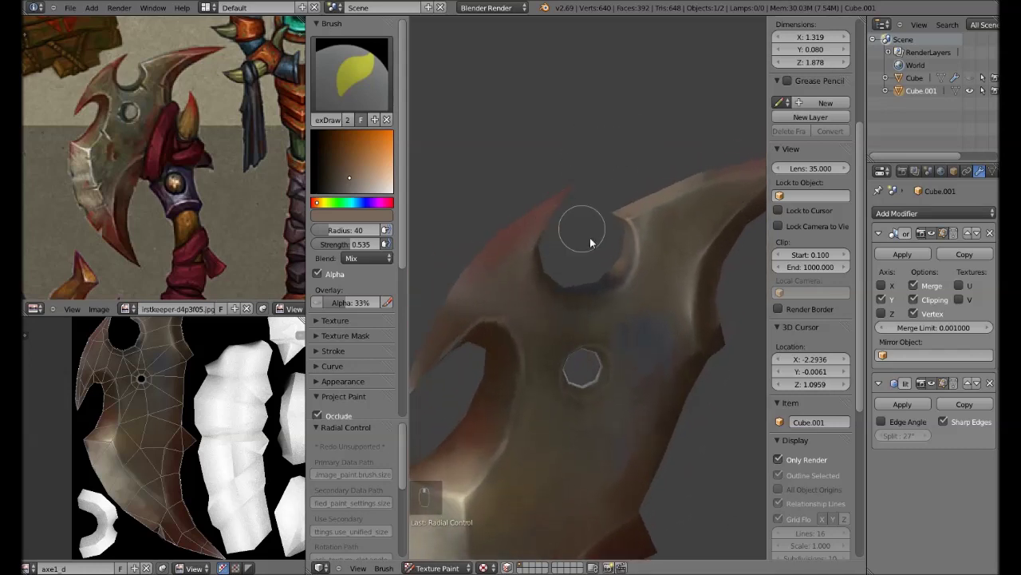
key(s)
key(f)
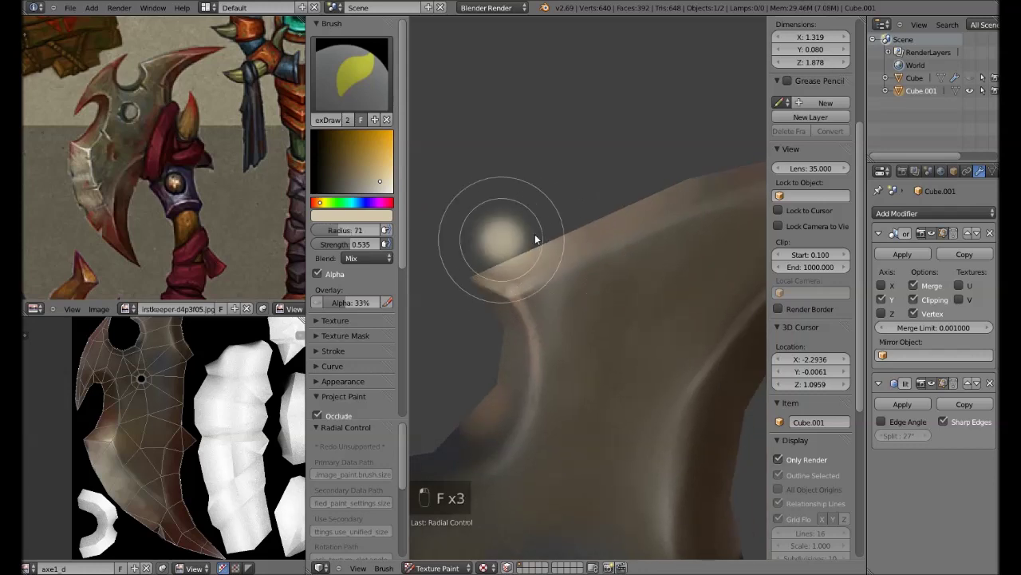
key(f)
key(s)
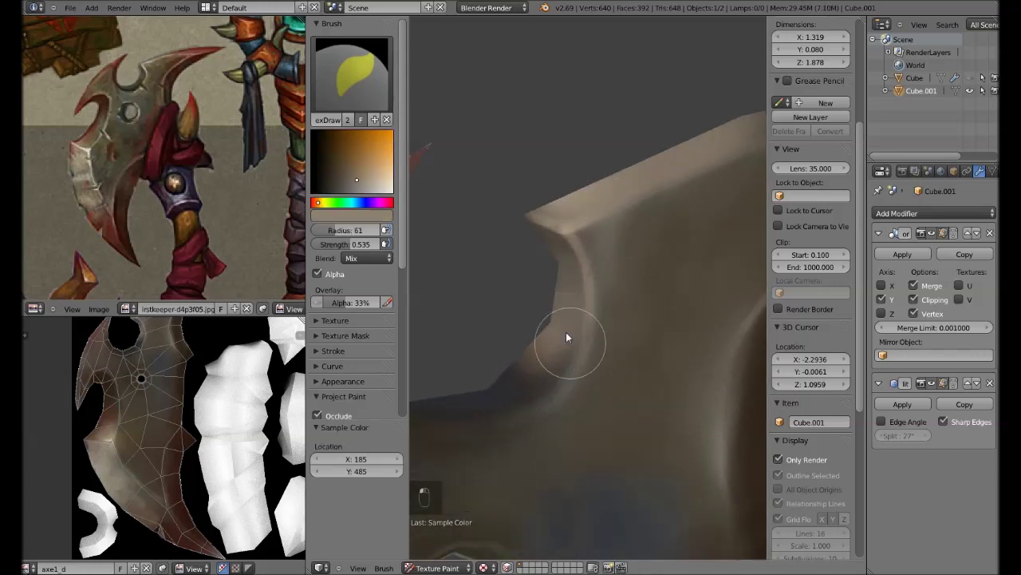
key(s)
key(s)
key(s)
key(Tab)
key(Tab)
key(s)
key(s)
key(s)
key(f)
- Paint tan highlight strokes and dabs around the blade's hole with a resized brush
key(n)
key(t)
drag(647, 204, 615, 330)
key(f)
key(Tab)
key(Tab)
click(618, 274)
key(f)
key(Tab)
key(Tab)
key(f)
key(f)
click(616, 276)
- Flip between Edit and Texture Paint modes to check the highlights against the mesh faces
key(Tab)
key(Tab)
key(Tab)
key(Tab)
key(Tab)
key(Tab)
key(Tab)
key(Tab)
key(Tab)
key(Tab)
key(Tab)
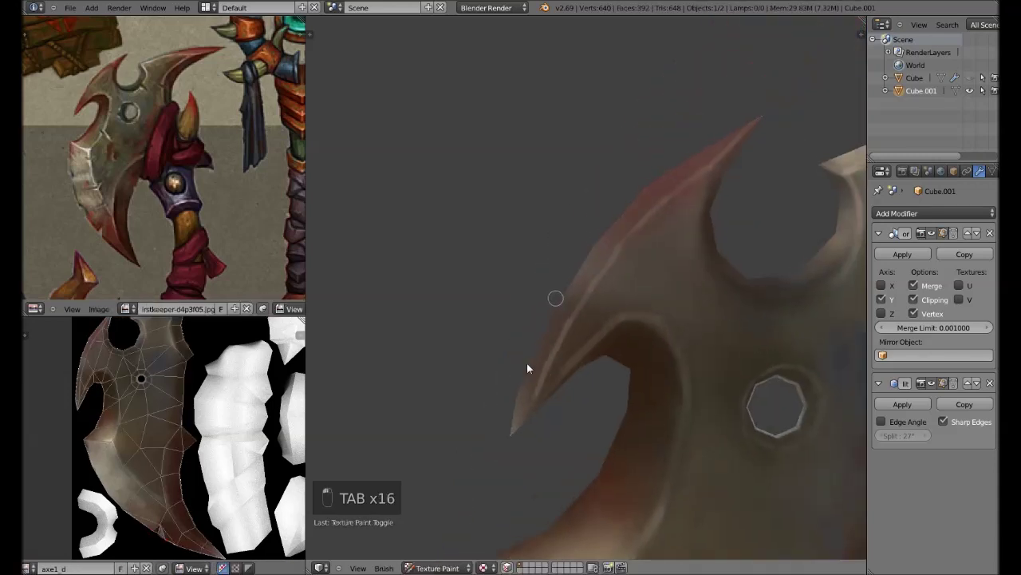
- Sample warm reddish-brown tones and paint them over the blade's spike tips
key(Tab)
key(s)
key(f)
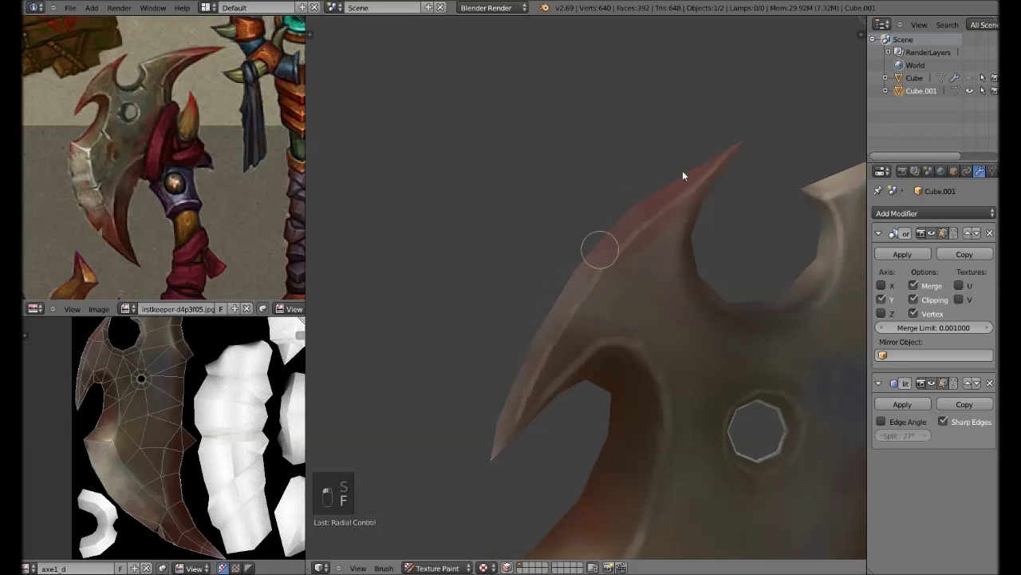
key(s)
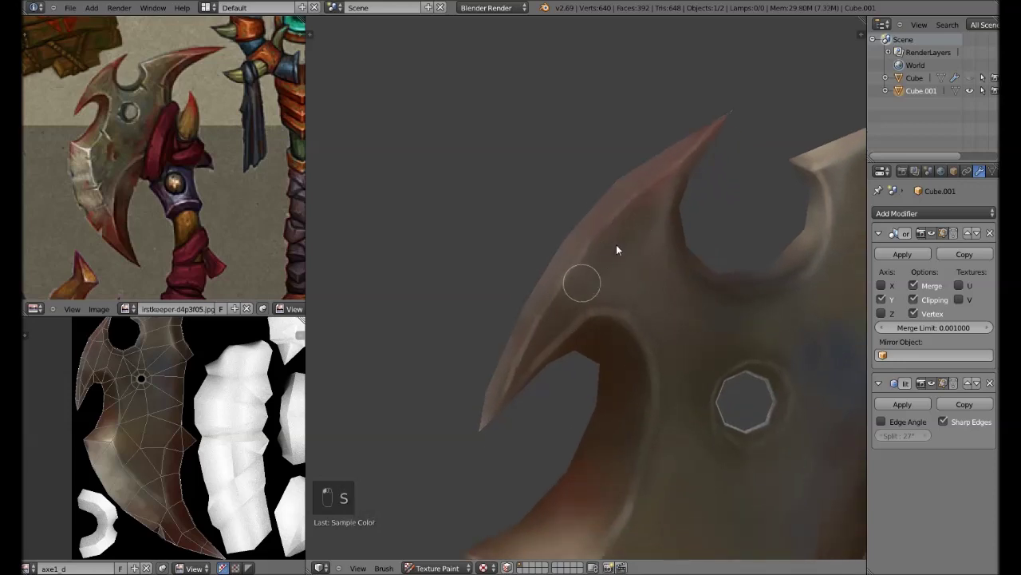
key(f)
key(s)
key(f)
key(s)
key(f)
key(f)
key(s)
key(s)
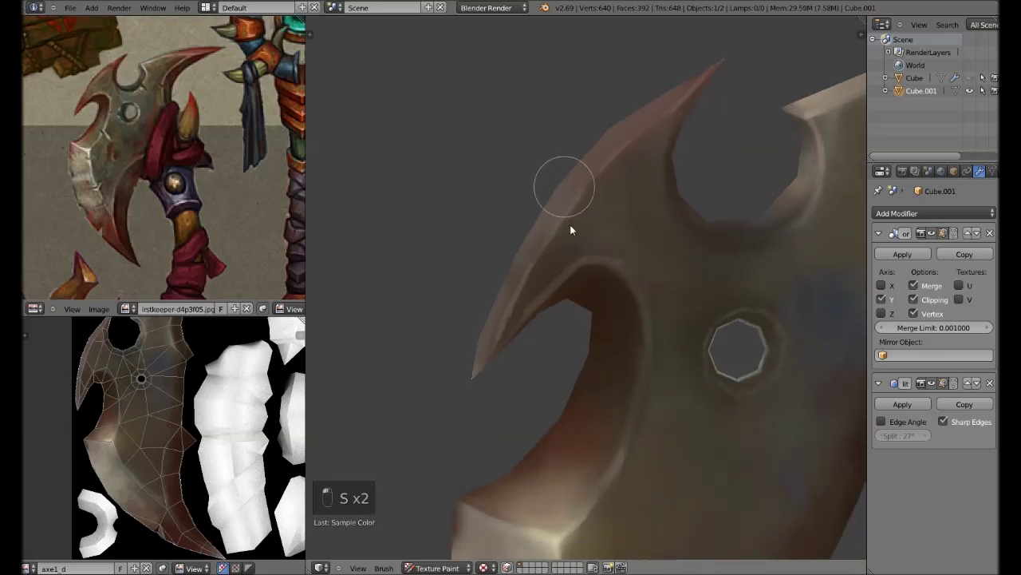
key(s)
key(s)
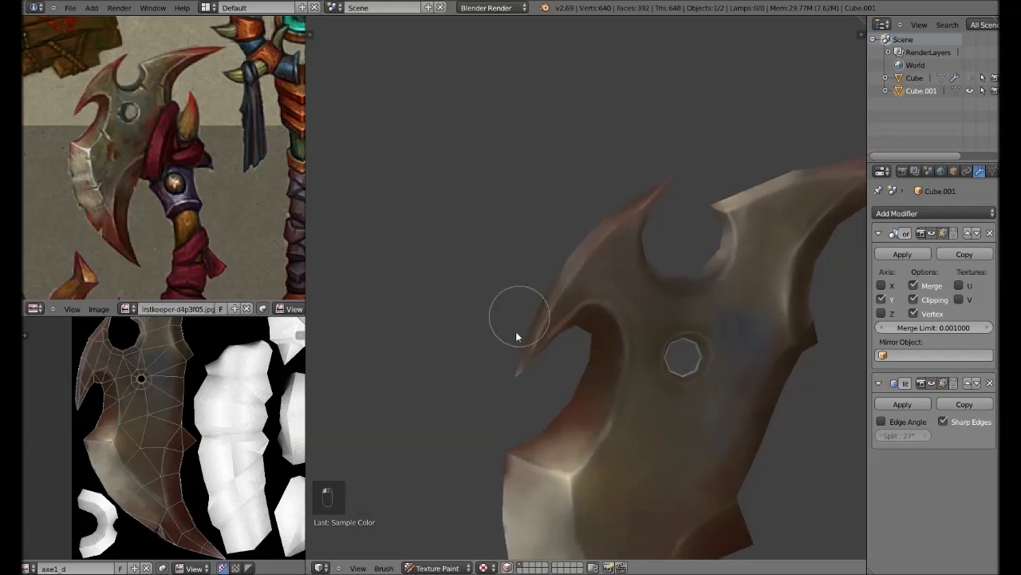
- Carry the reddish-brown paint along the blade's inner curve, checking faces in Edit mode
key(f)
key(s)
key(f)
key(f)
key(f)
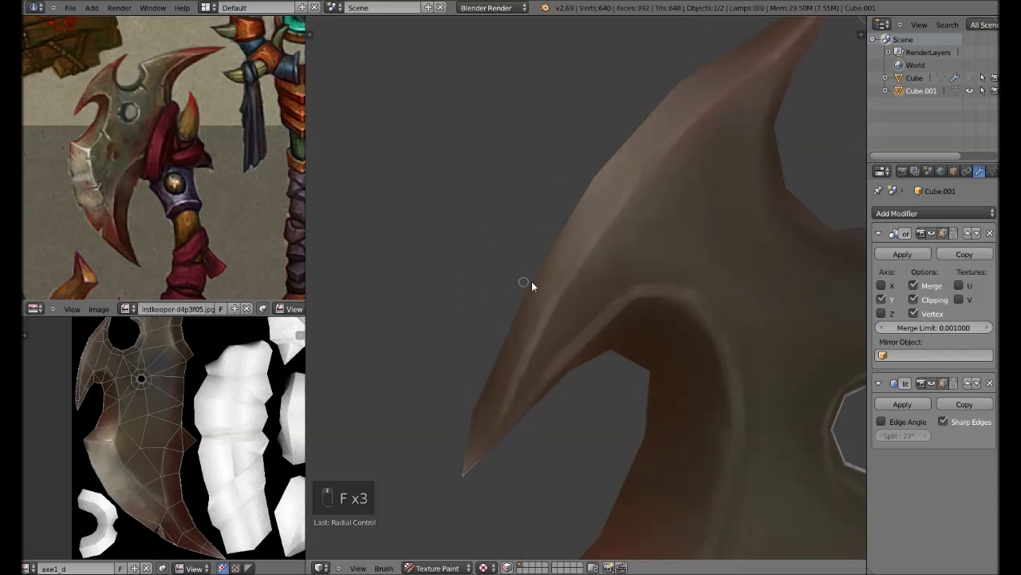
key(s)
key(f)
key(s)
key(s)
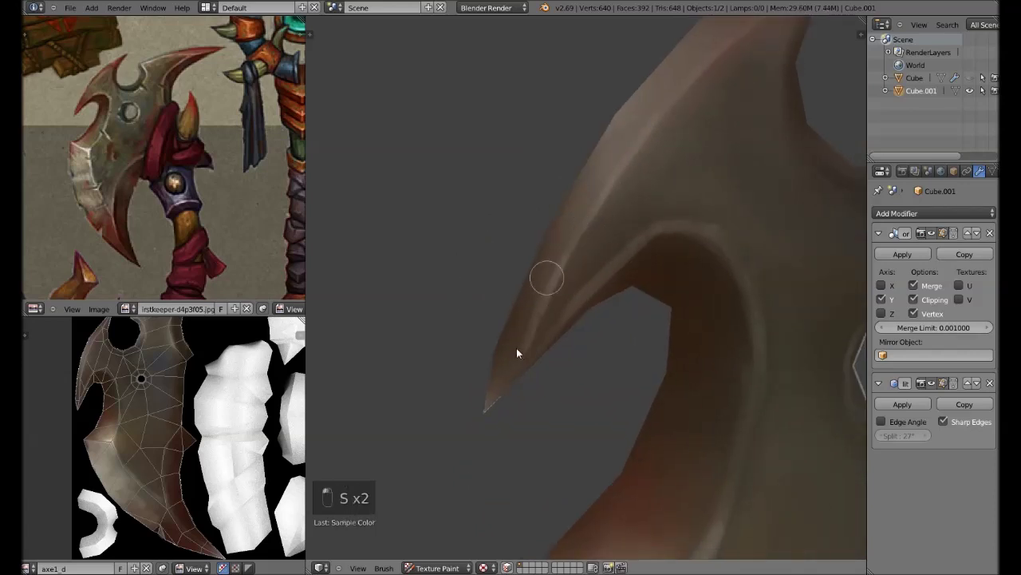
key(f)
key(s)
key(f)
key(Tab)
key(Tab)
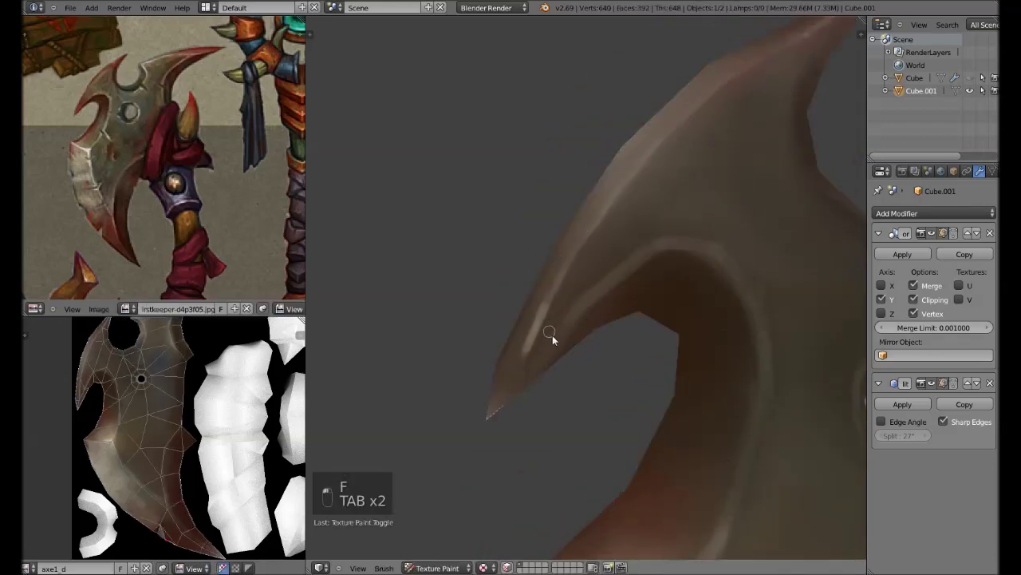
- Add faint bluish patches and final reddish touches across the blade face
key(f)
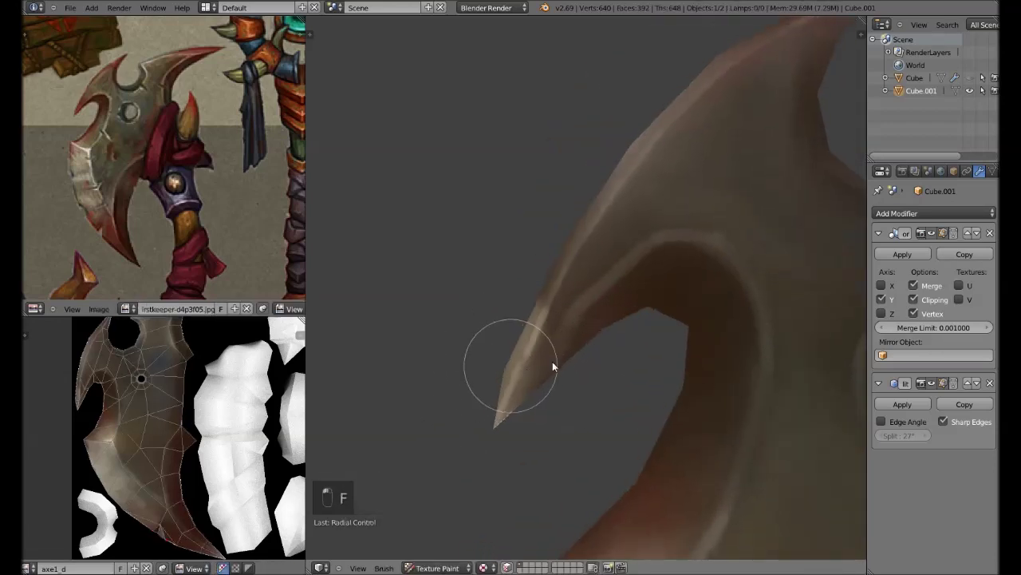
key(s)
key(f)
key(f)
key(s)
key(s)
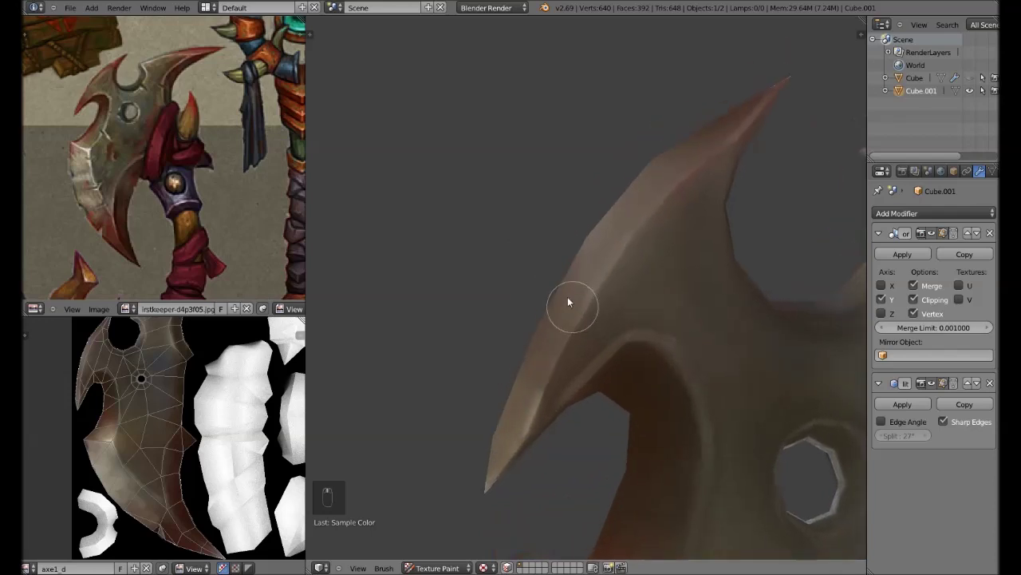
key(s)
key(f)
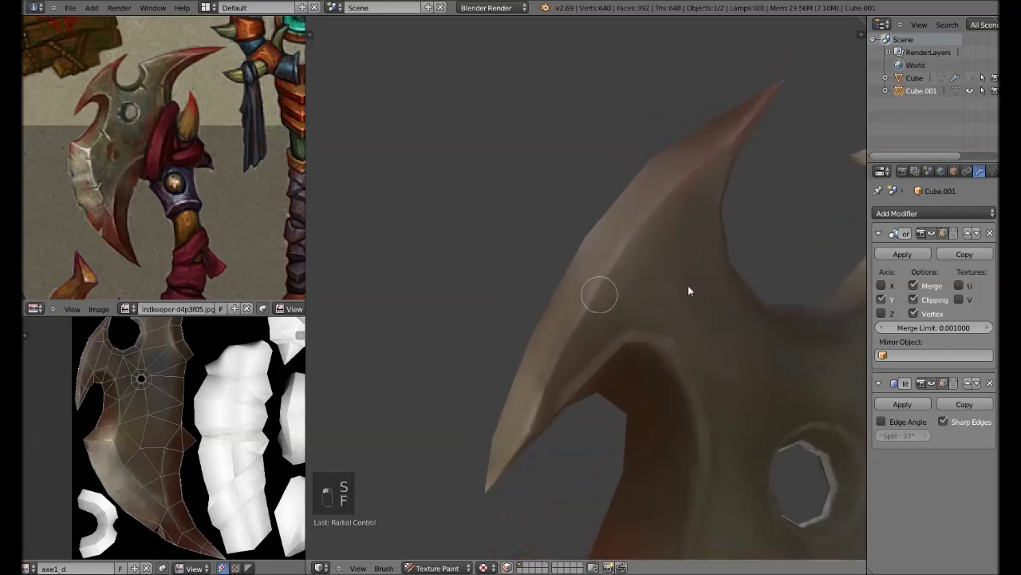
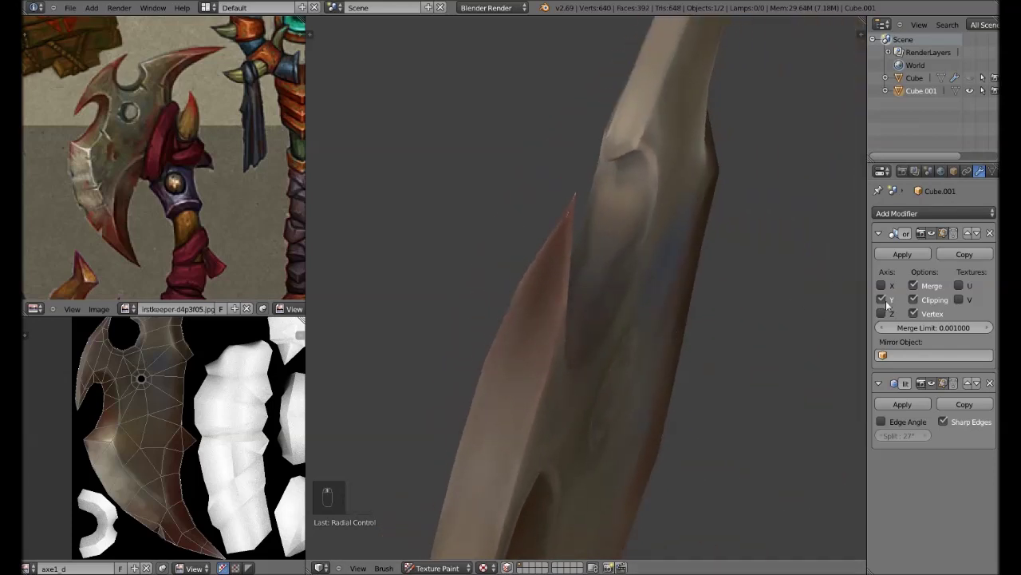
key(s)
key(f)
key(f)
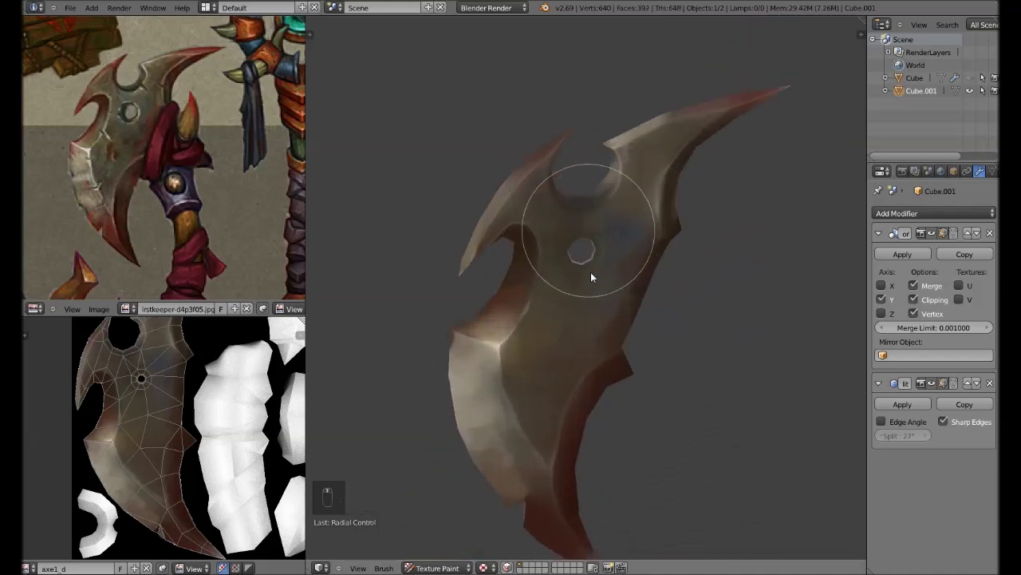
- Toggle the sidebar and toolbar, check the blade's faces in Edit mode and return to painting
key(s)
key(n)
key(n)
key(t)
key(f)
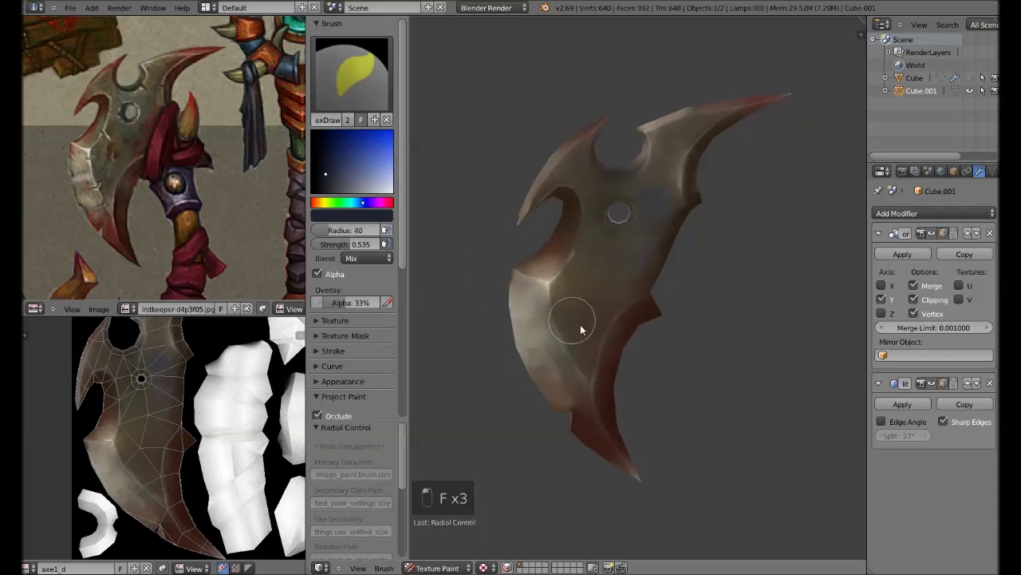
key(f)
key(Tab)
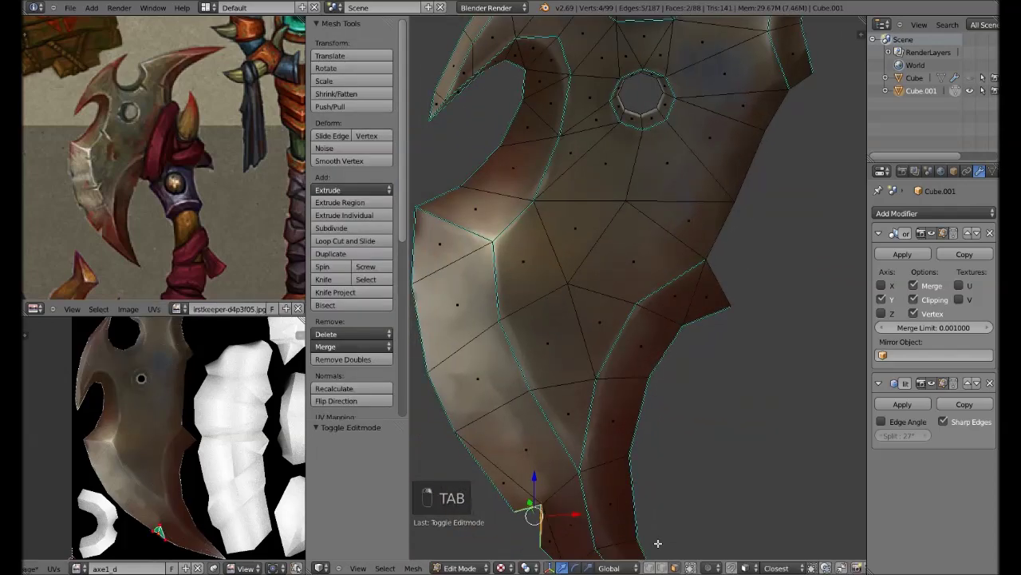
key(q)
- Shade the blade's lower edge and spike beneath the hole with dark reddish-brown
key(f)
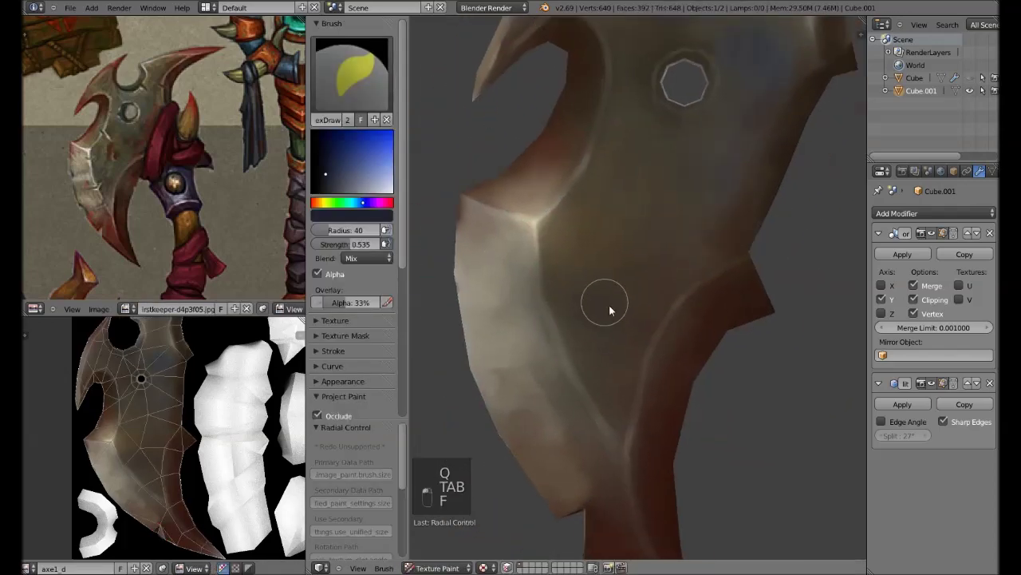
key(f)
key(f)
key(s)
key(f)
key(s)
key(f)
- Deepen the lower-blade shading and add a pale highlight along its bevel
key(s)
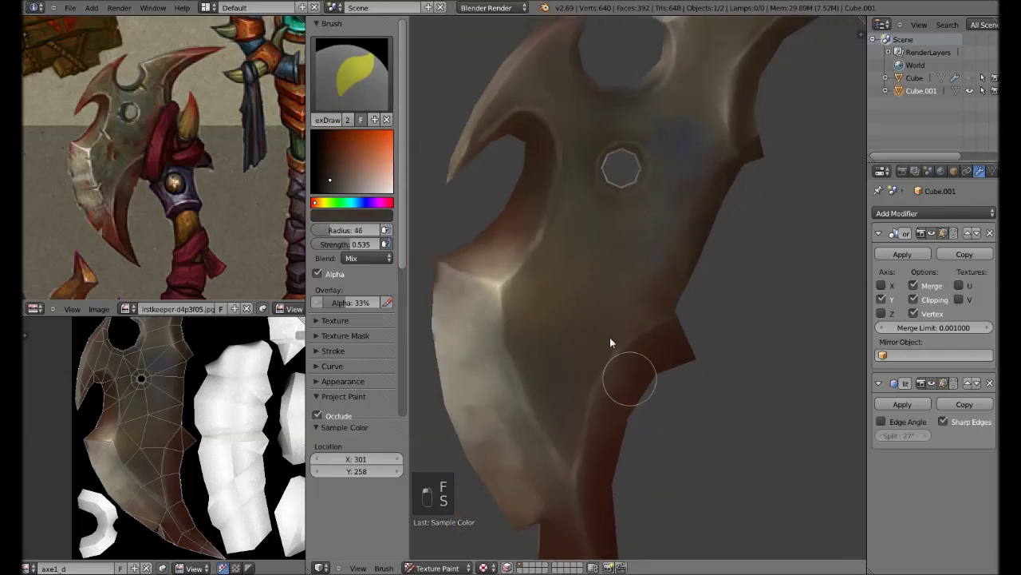
key(s)
key(f)
key(f)
key(f)
key(s)
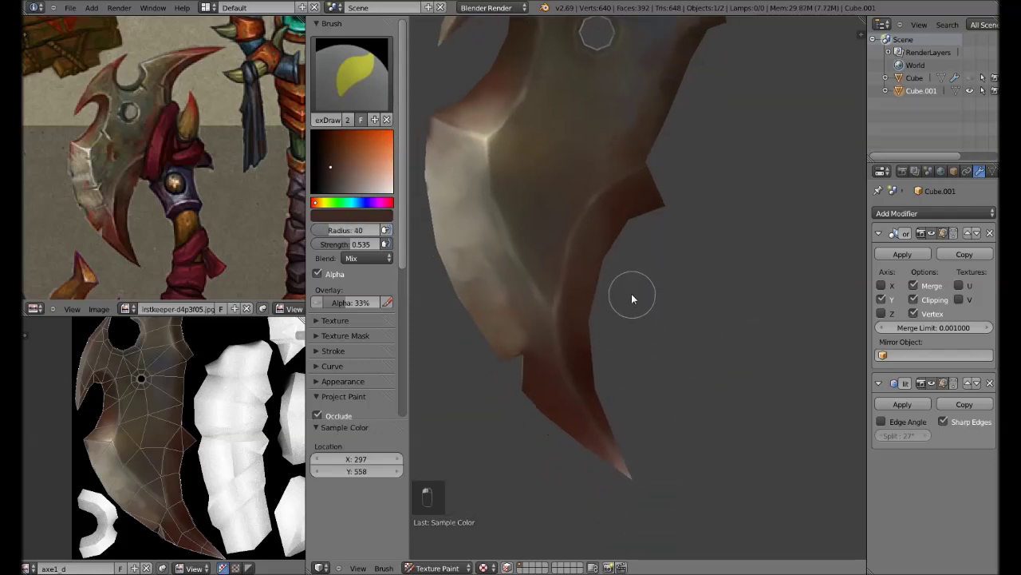
key(s)
key(s)
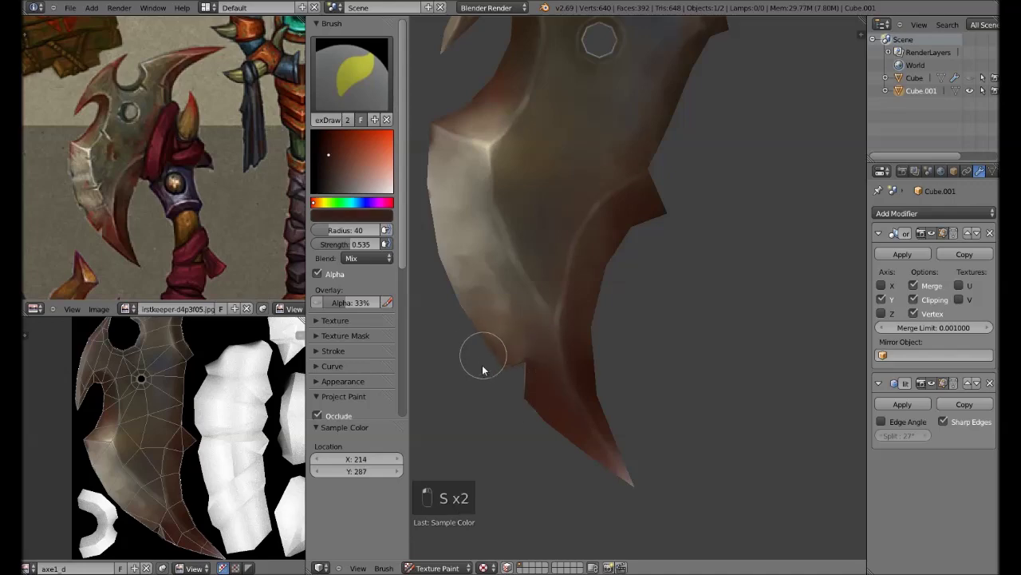